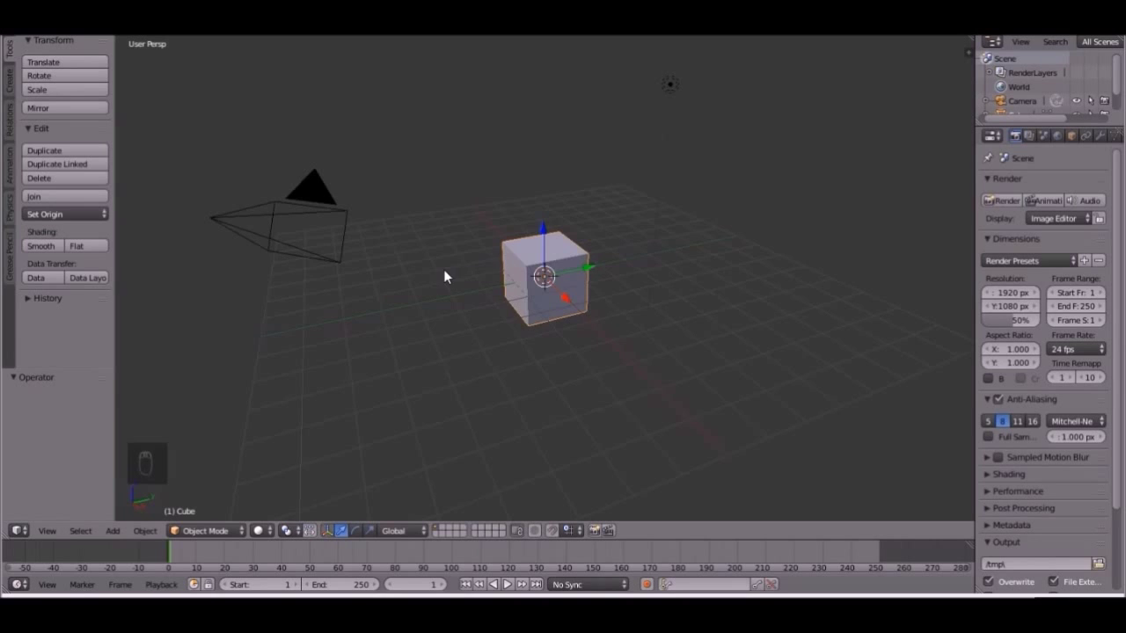
- Delete the default cube, leaving only the camera and lamp
left_click_drag(525, 280, 604, 279)
key("x")
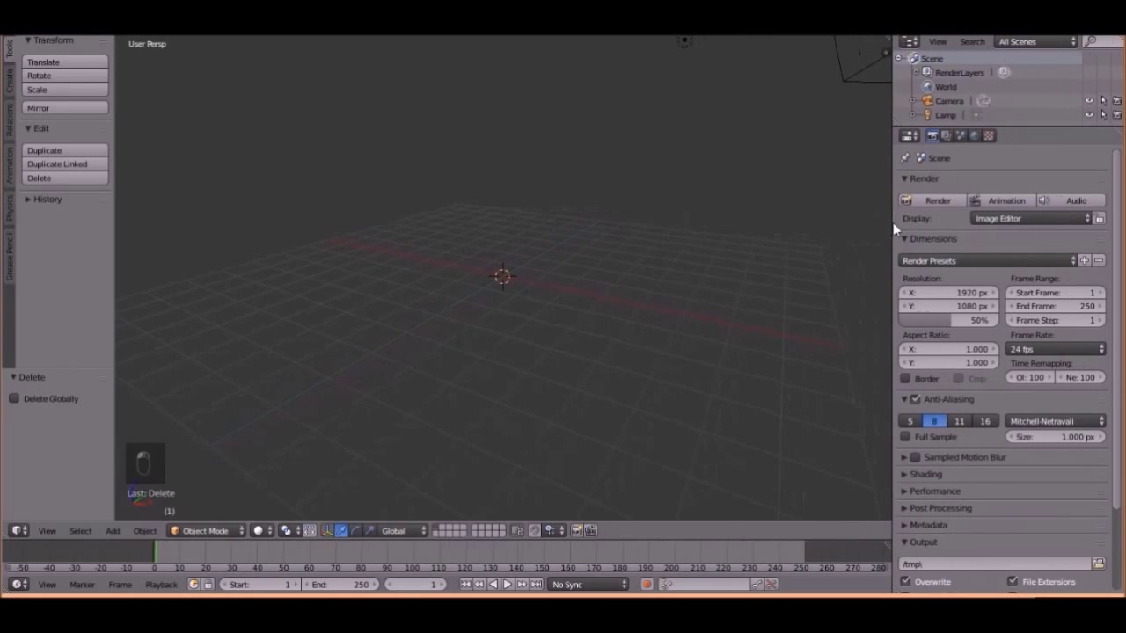
- Add a plane at the scene centre and scale it up to several times its default size
key("t")
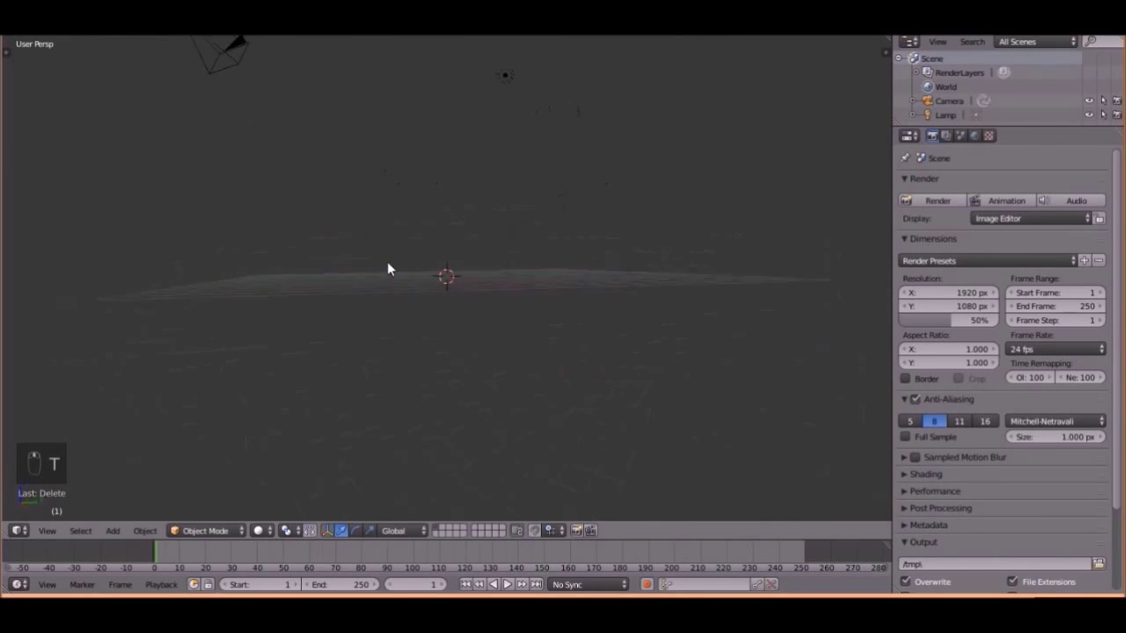
key("shift+a")
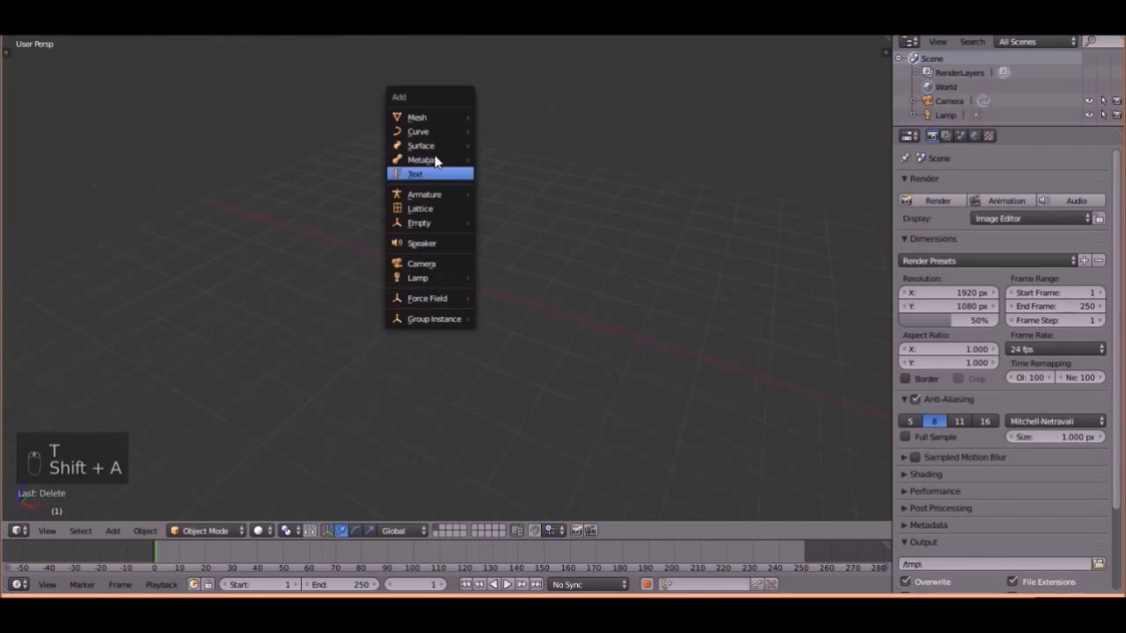
key("s")
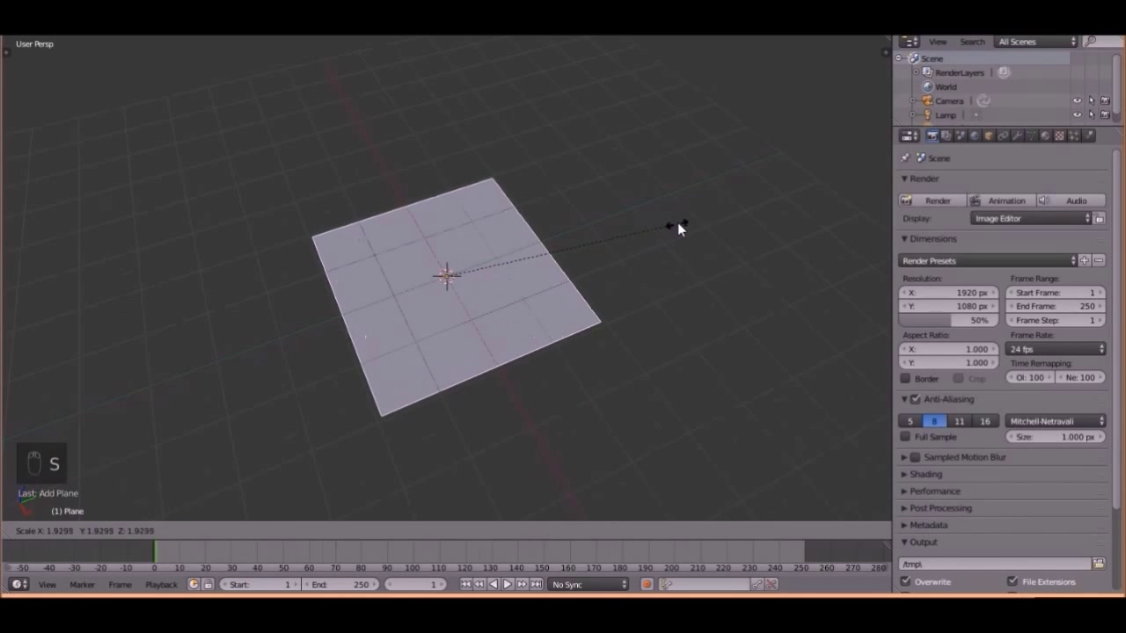
key("s")
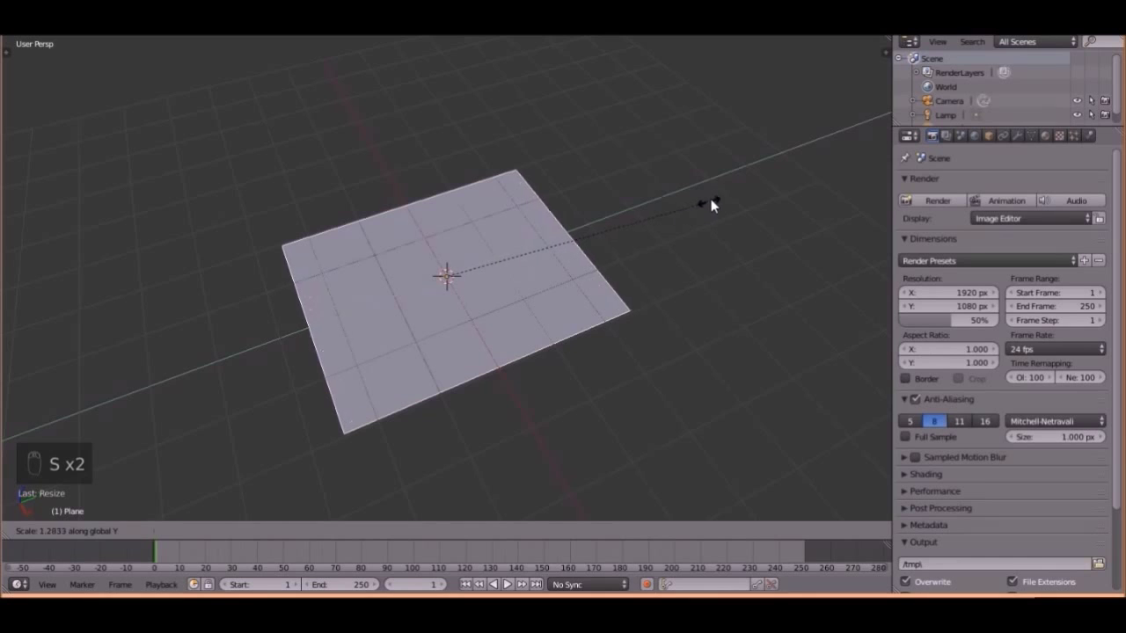
key("s")
left_click_drag(616, 265, 685, 389)
key("s")
middle_click(590, 395)
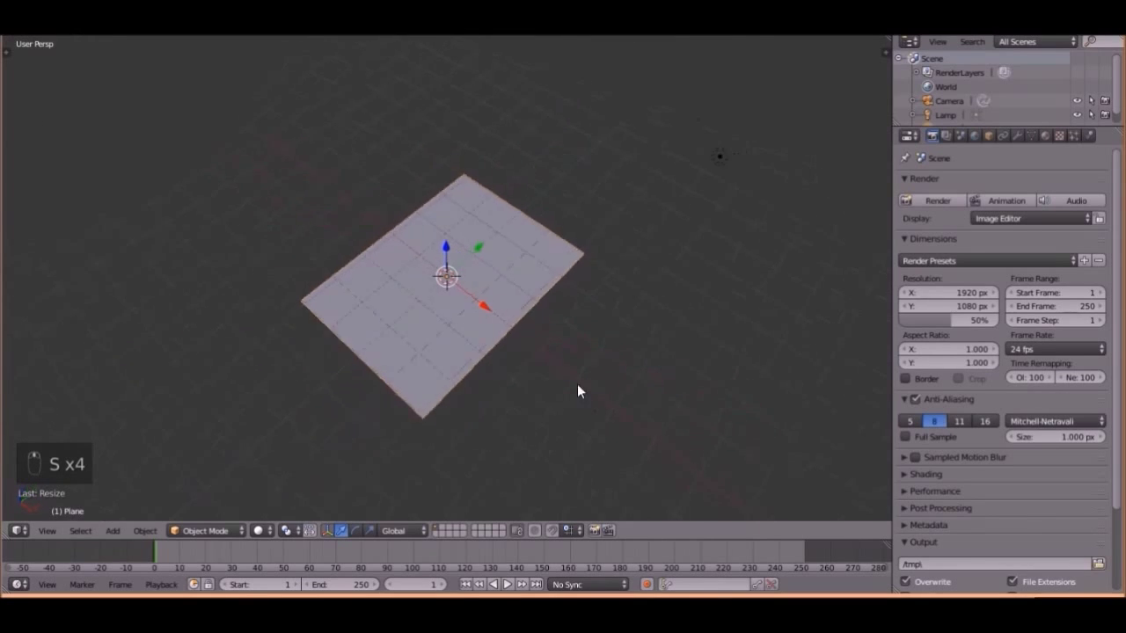
middle_click(1097, 141)
left_click_drag(1093, 144, 602, 347)
left_click_drag(602, 346, 1007, 252)
left_click_drag(1007, 253, 591, 338)
middle_click(591, 338)
middle_click(1001, 256)
left_click_drag(590, 313, 425, 297)
- In Edit Mode, try loop cuts and Subdivide on the plane, undoing the unwanted attempts
key("Tab")
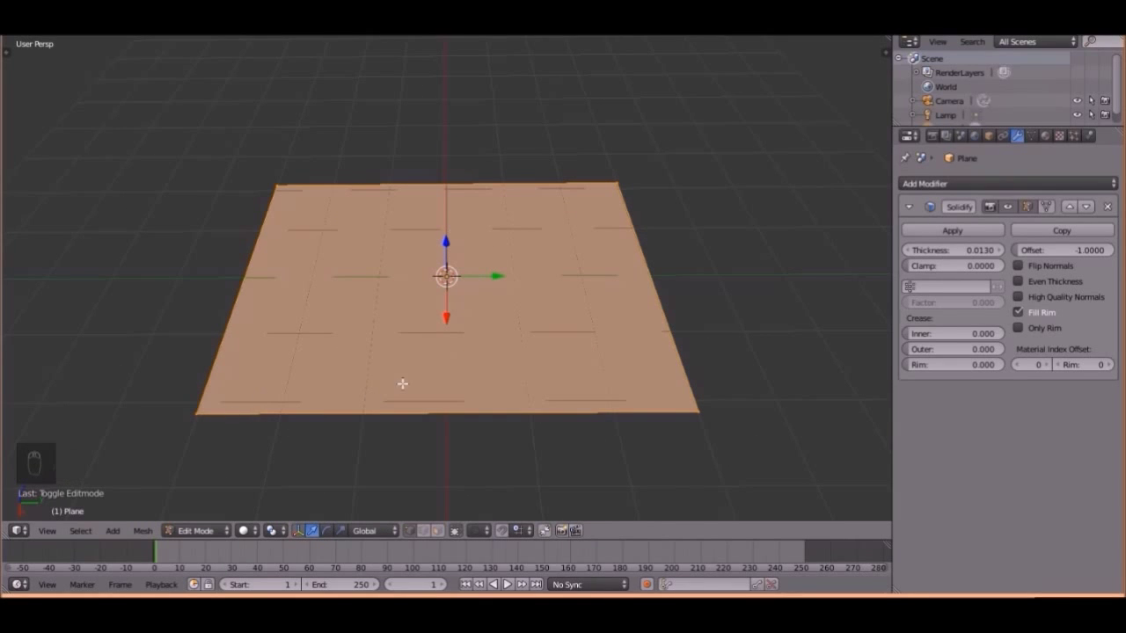
key("ctrl+r")
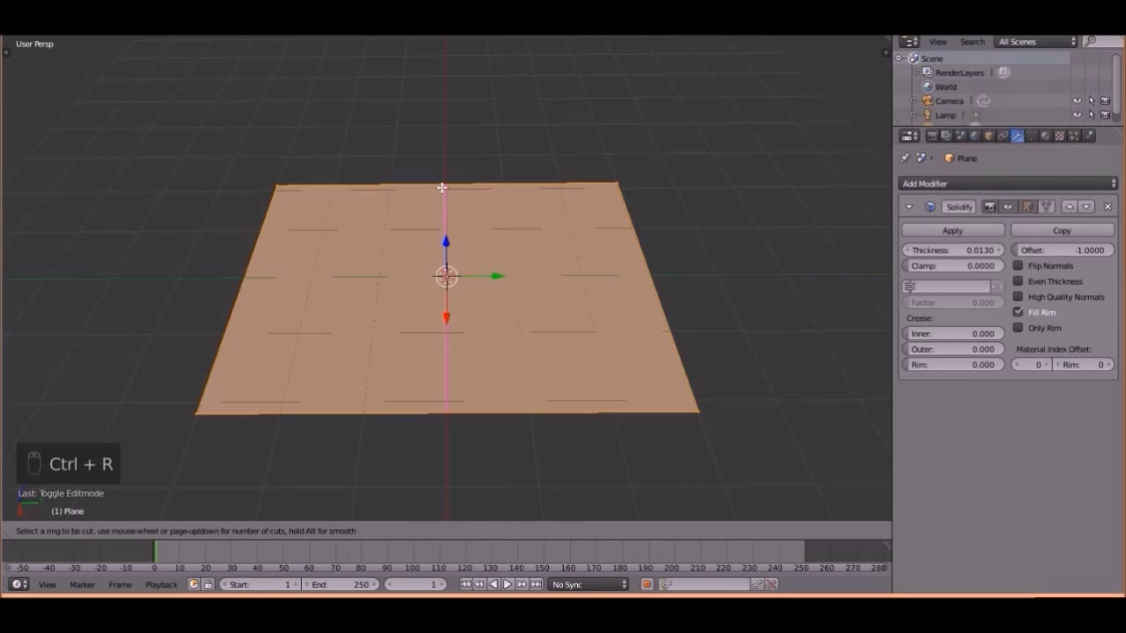
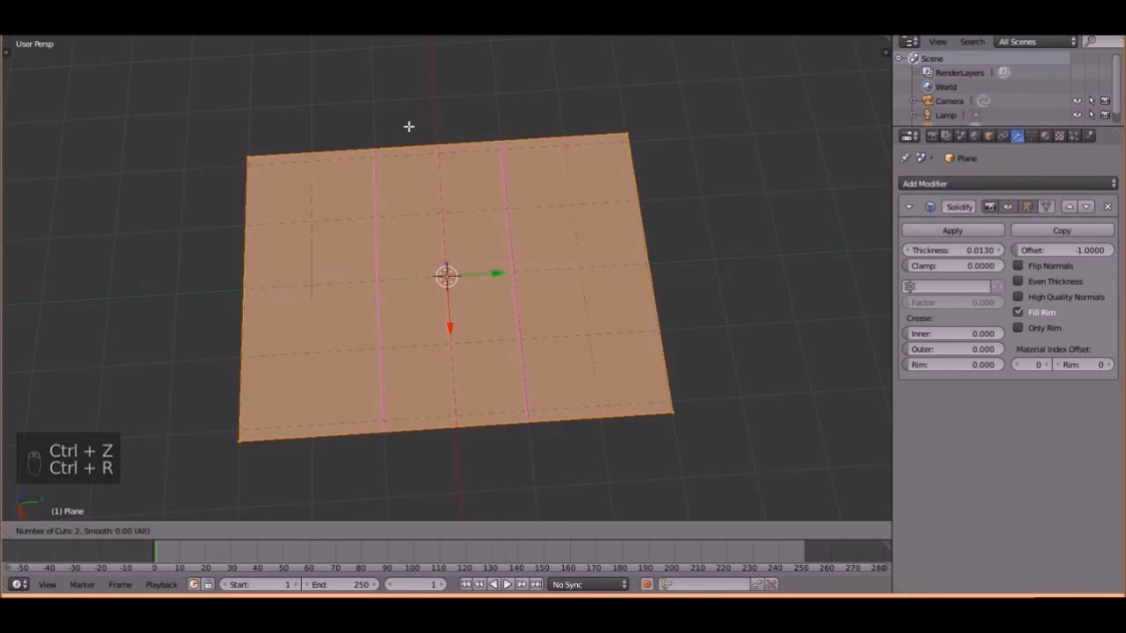
key("ctrl+r")
key("ctrl+r")
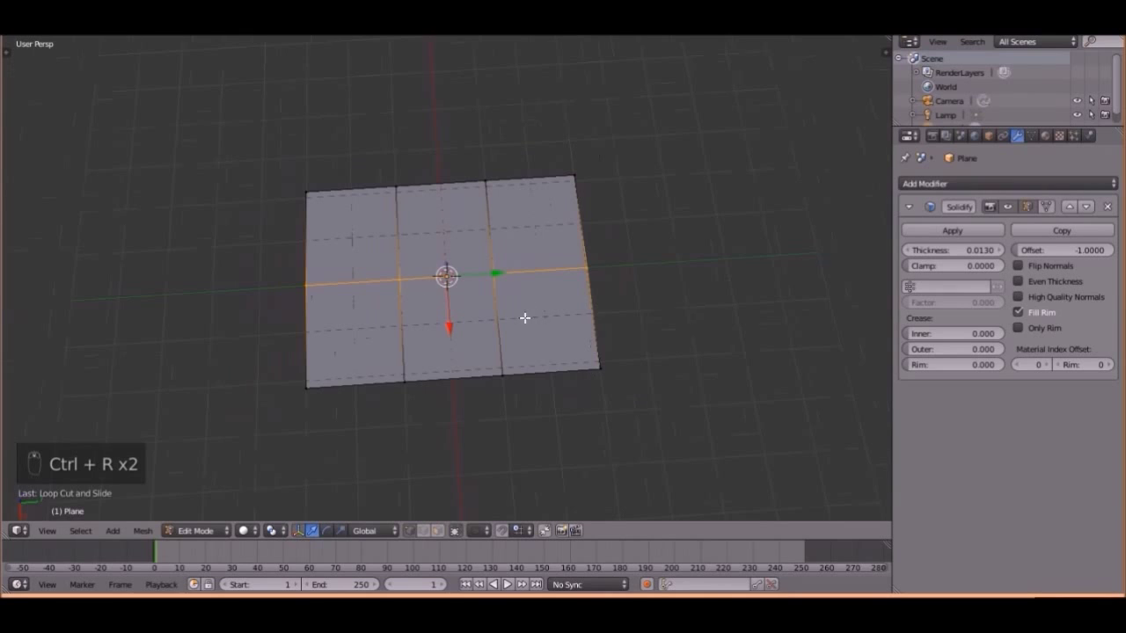
key("a")
key("ctrl+z")
key("ctrl+z")
key("ctrl+z")
key("w")
key("w")
key("w")
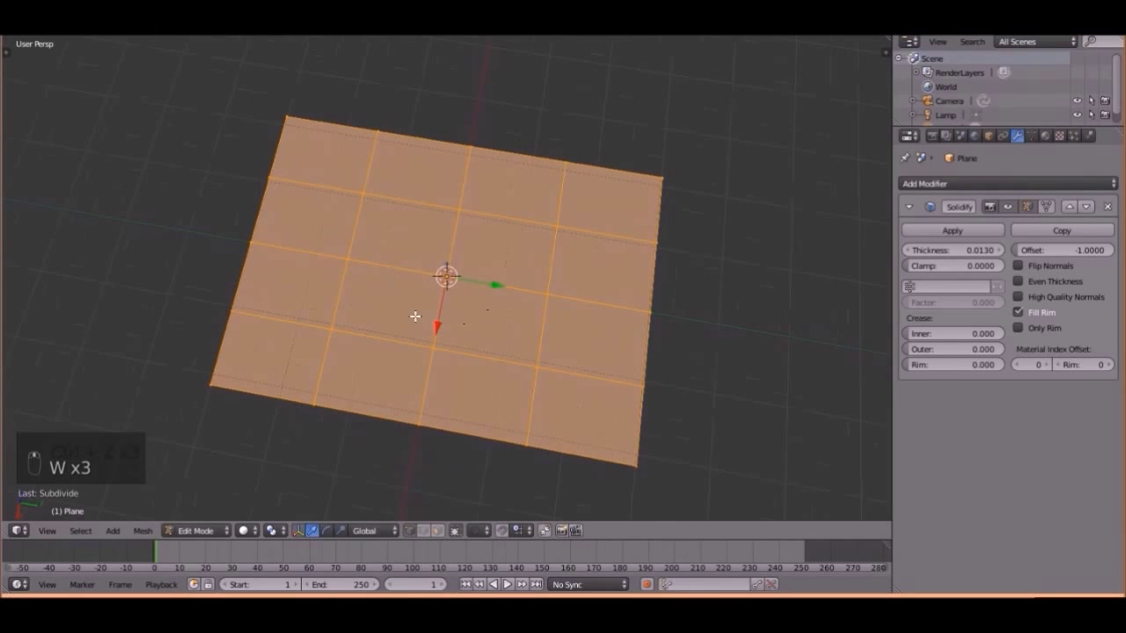
key("ctrl+z")
key("ctrl+z")
key("ctrl+z")
key("ctrl+shift+z")
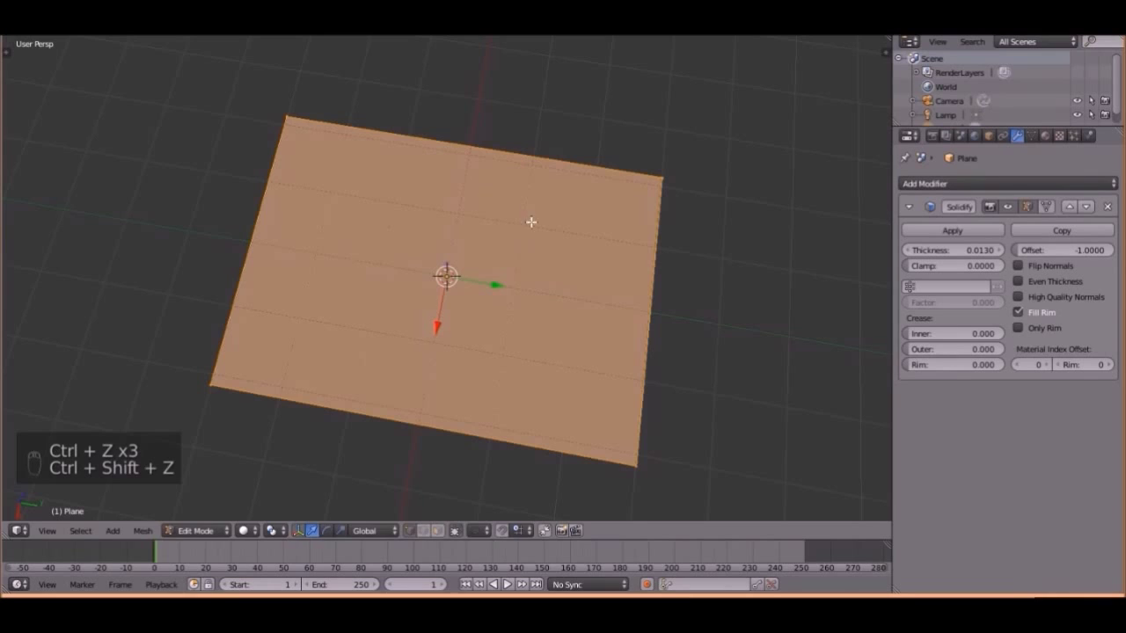
- Add edge loops with Ctrl+R to divide the plane into a grid of faces and select all
key("ctrl+r")
key("ctrl+r")
key("ctrl+z")
key("ctrl+r")
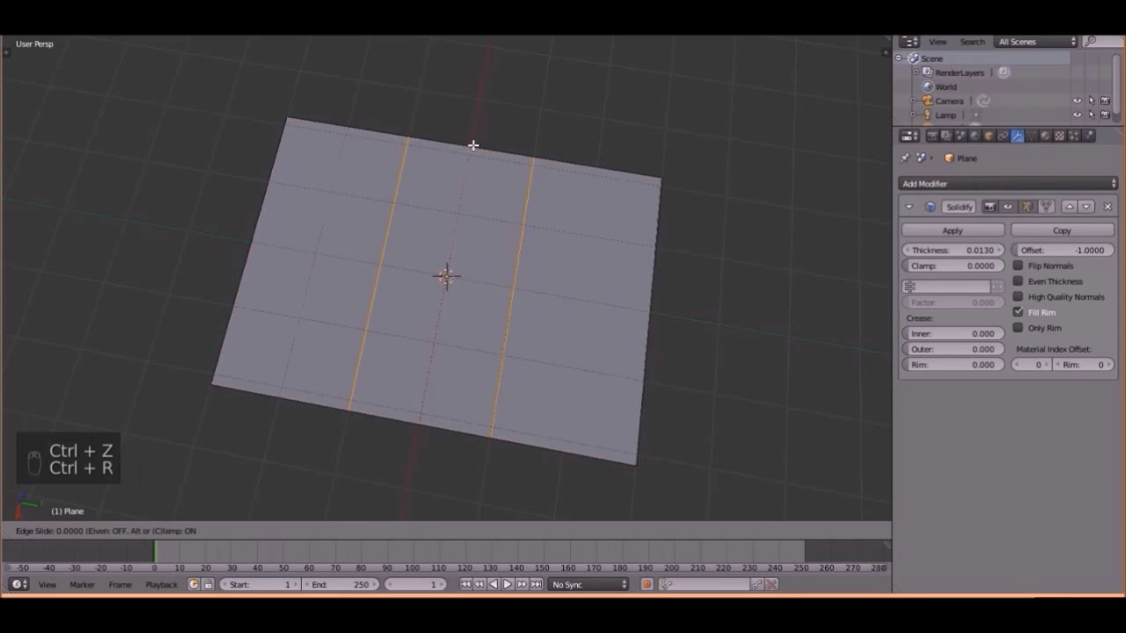
key("ctrl+r")
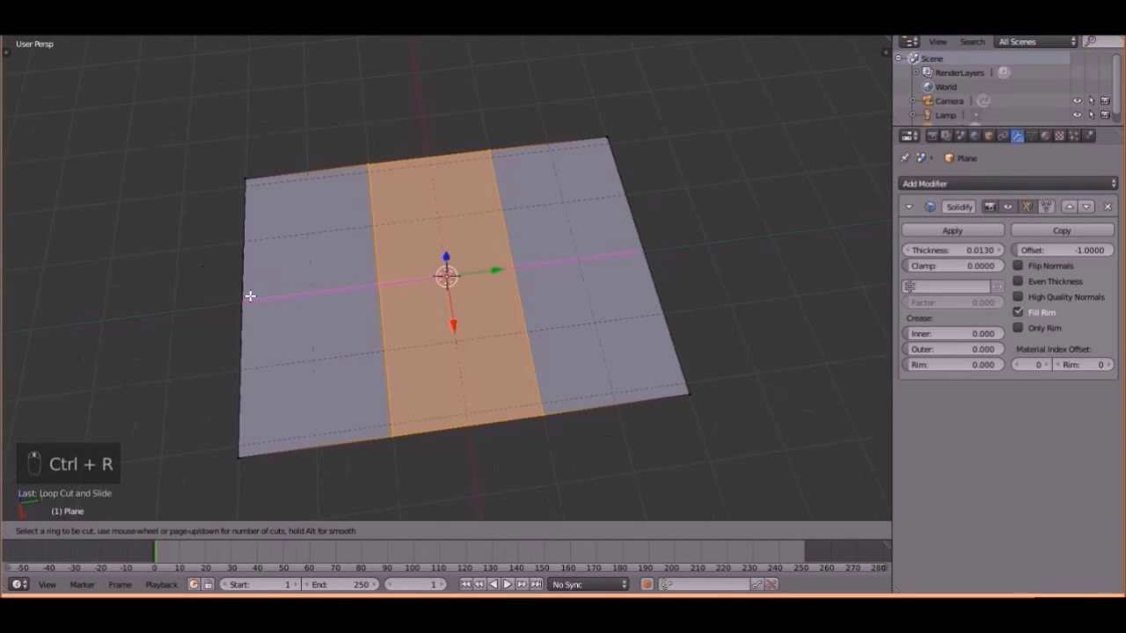
key("a")
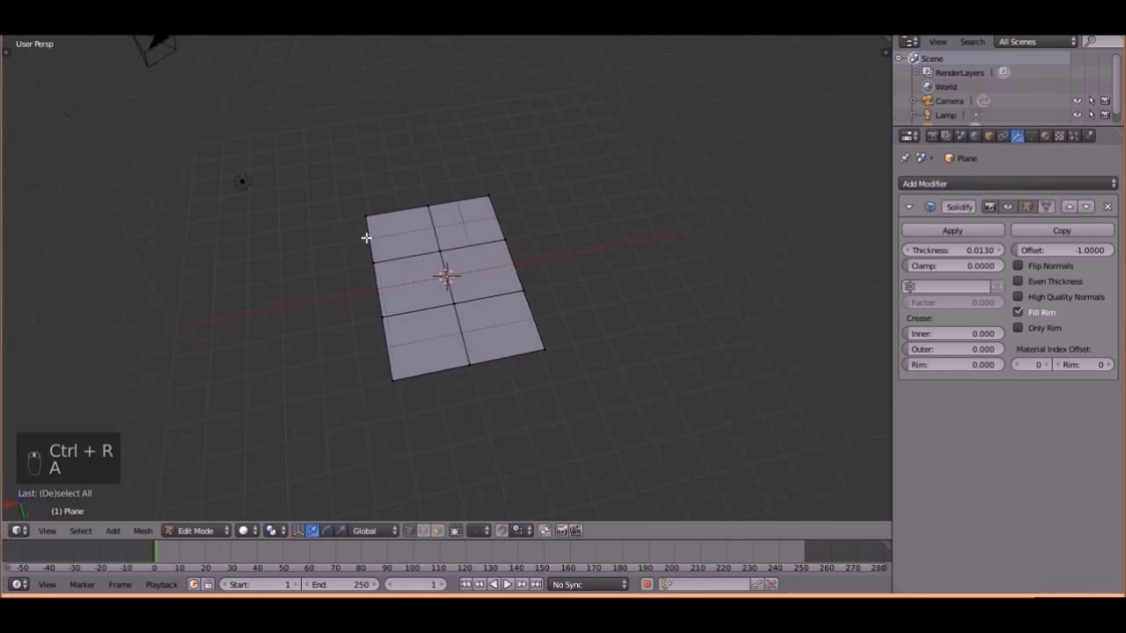
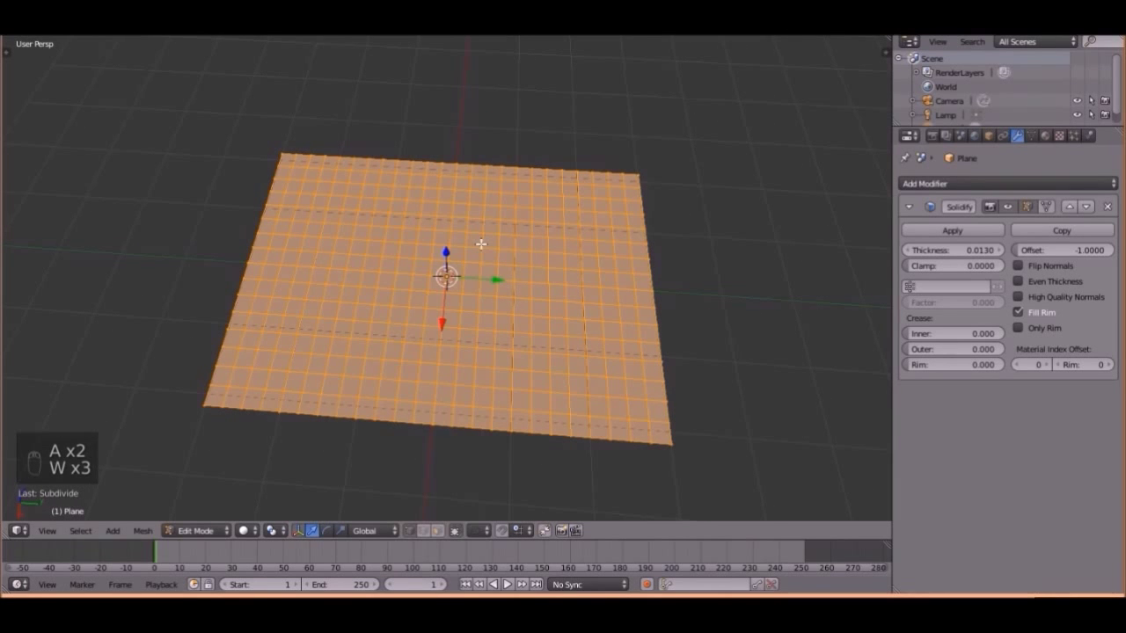
- Subdivide the mesh, return to Object Mode and give the plane smooth shading
key("w")
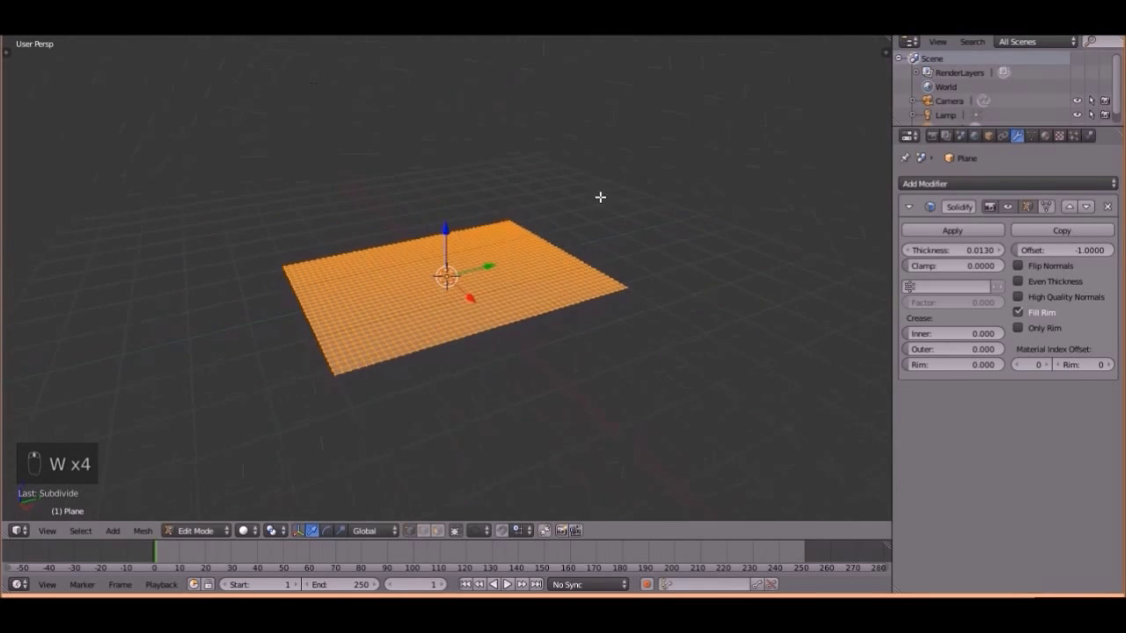
key("Tab")
key("t")
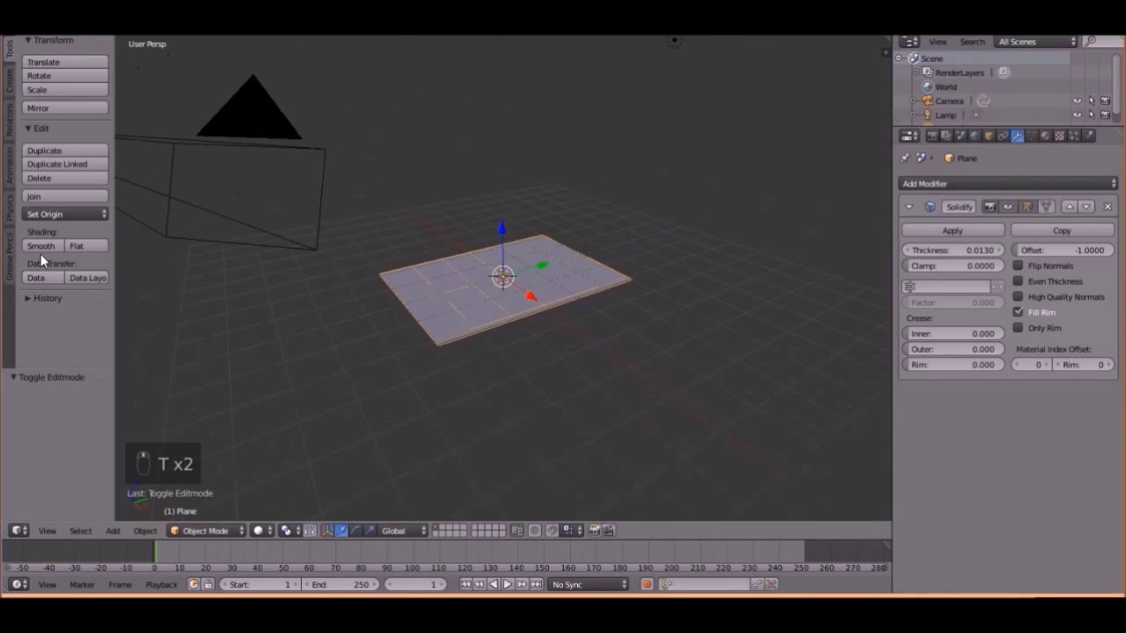
left_click_drag(48, 256, 370, 289)
key("t")
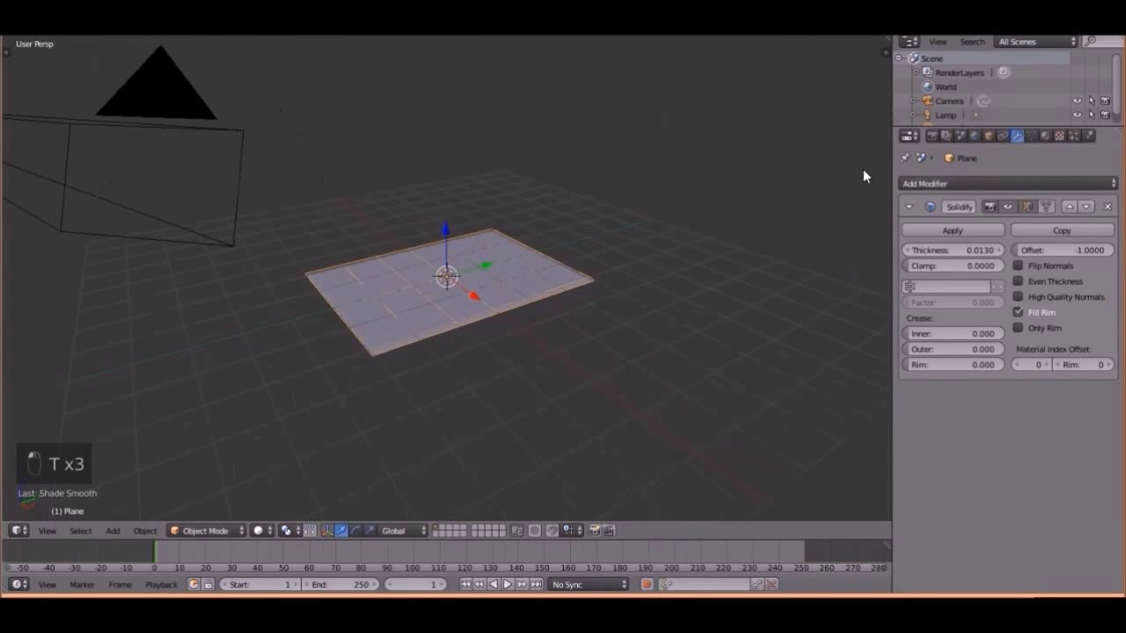
- Add a Subdivision Surface modifier above Solidify and raise the plane above the floor grid
left_click_drag(950, 194, 910, 495)
left_click(1076, 401)
left_click_drag(669, 376, 668, 371)
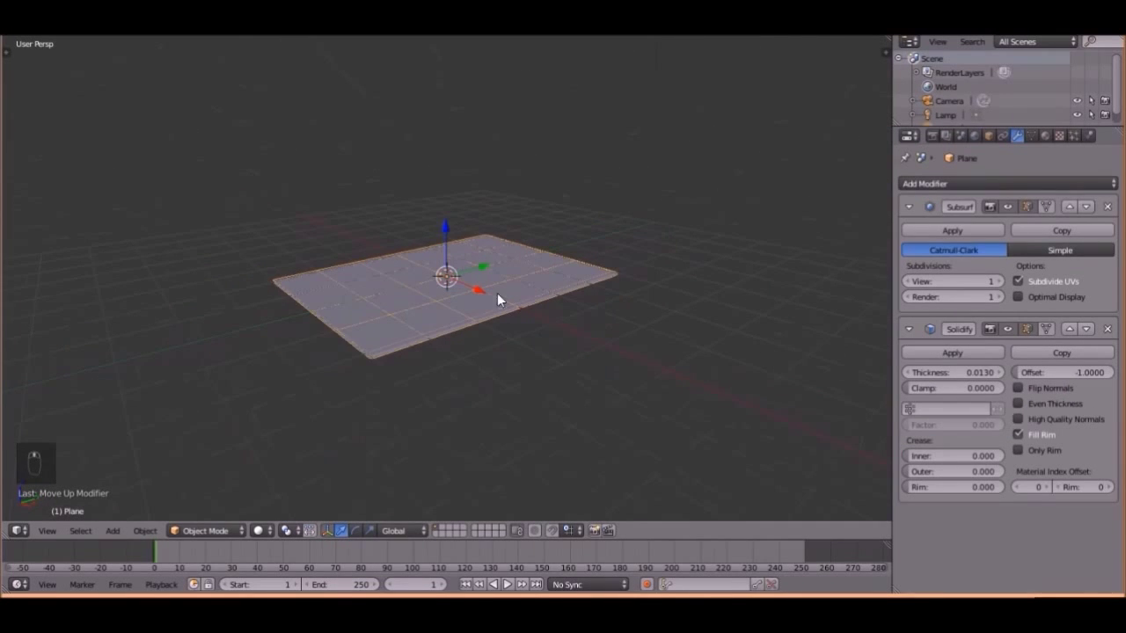
left_click(449, 217)
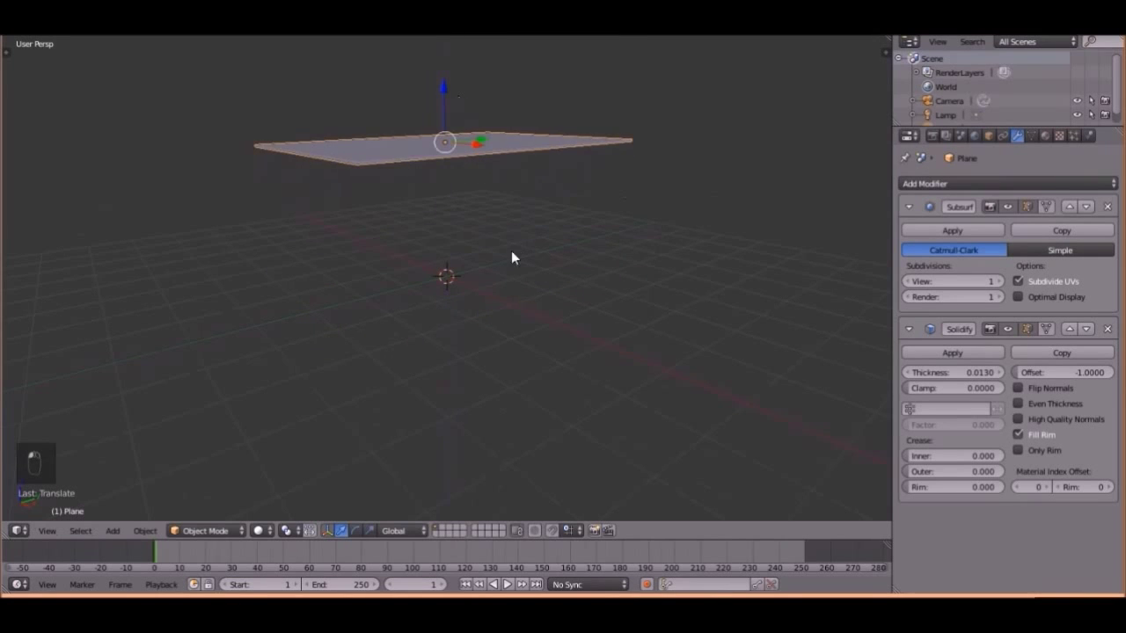
left_click_drag(477, 269, 462, 281)
- Add a second, very large floor plane and enable Collision physics on it
key("shift+a")
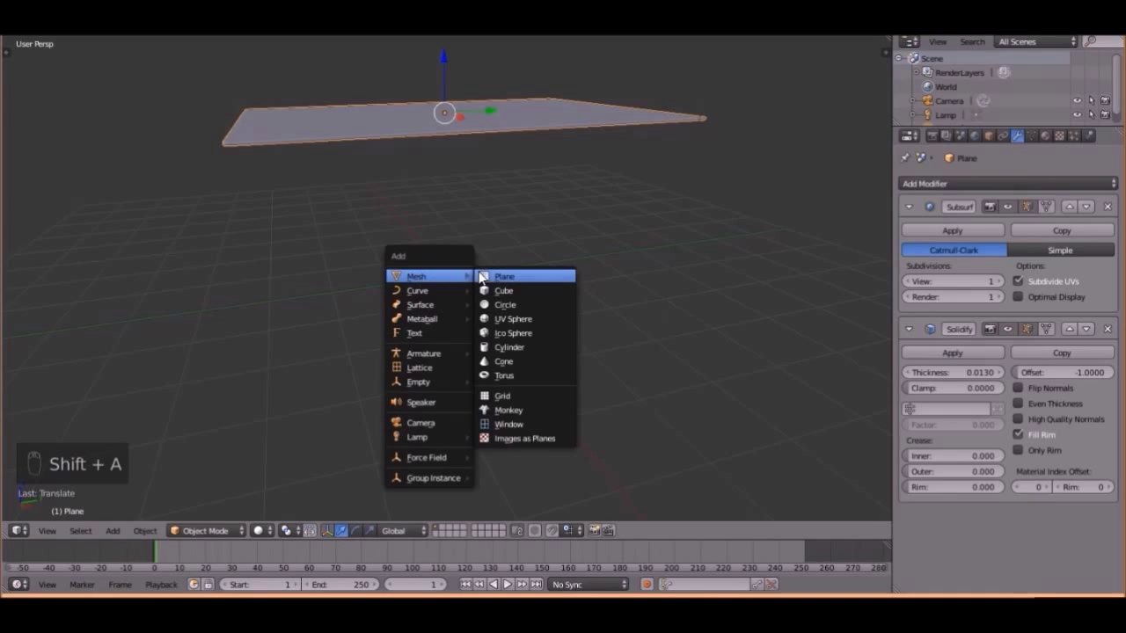
key("s")
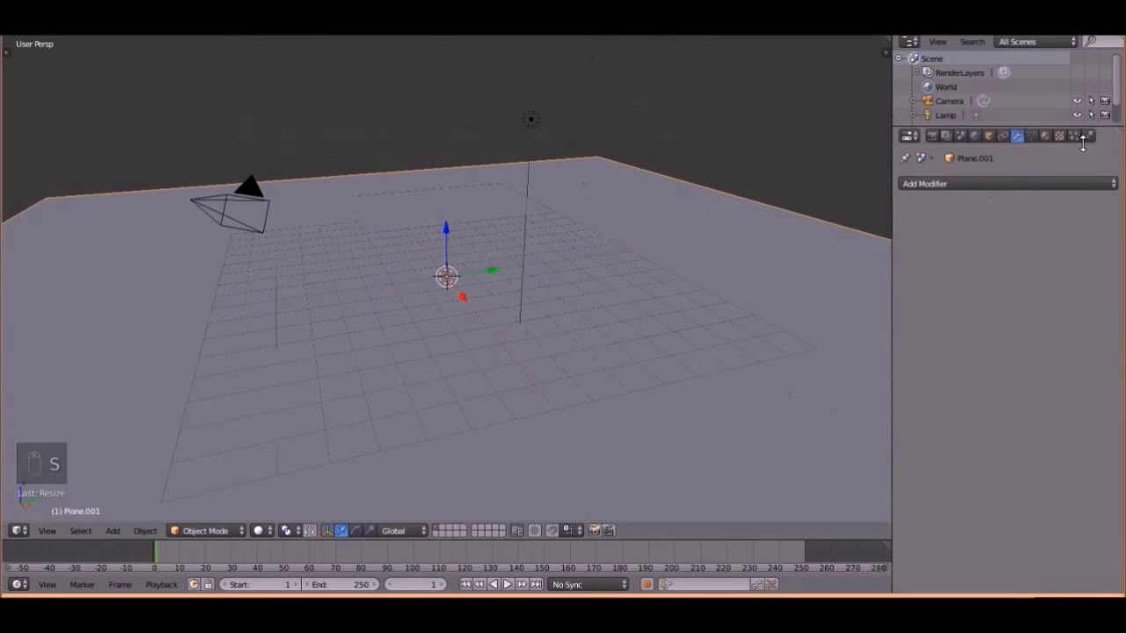
left_click_drag(1093, 144, 565, 311)
left_click_drag(565, 311, 806, 298)
left_click_drag(563, 363, 410, 321)
left_click_drag(424, 344, 455, 257)
- Add a UV sphere and move it up in front view to sit on the floor beneath the plane
key("shift+a")
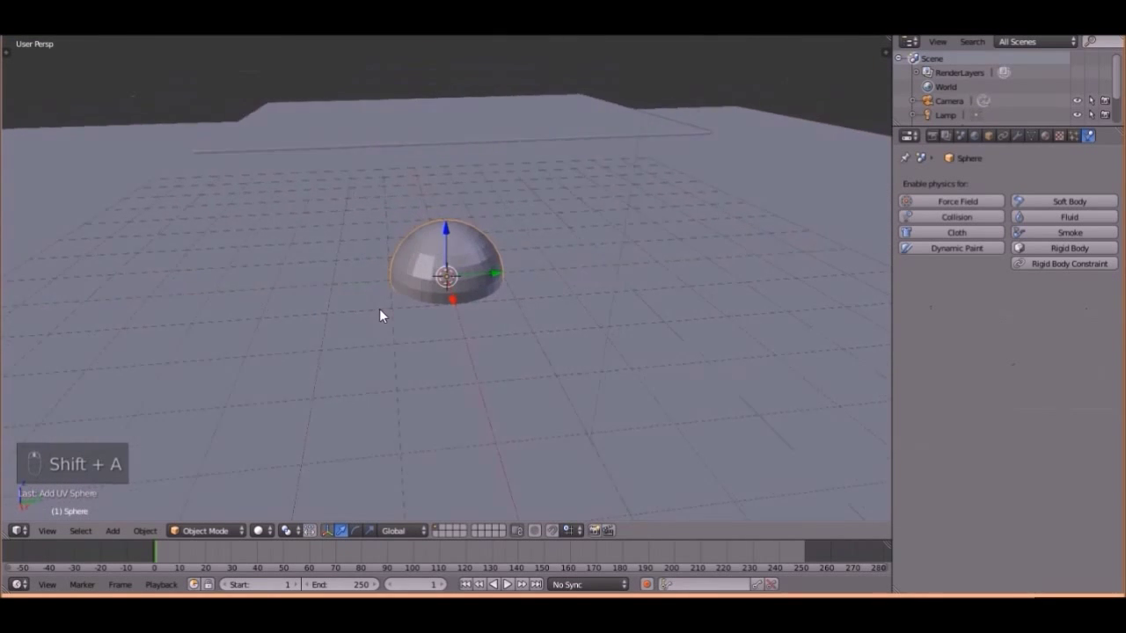
key("KP_1")
key("KP_5")
key("z")
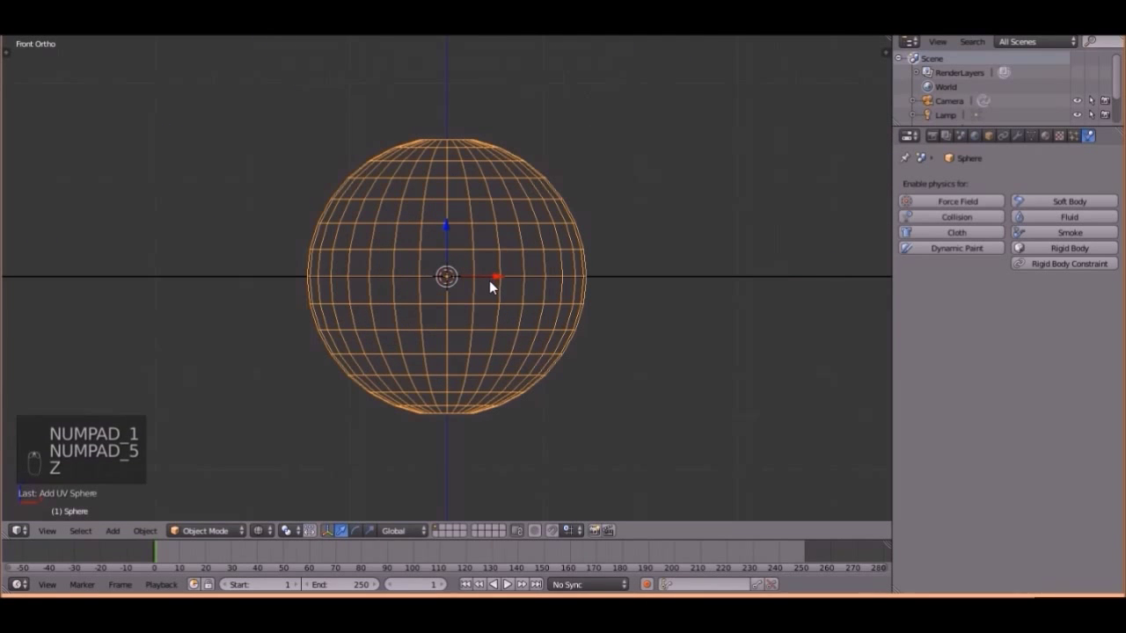
key("g")
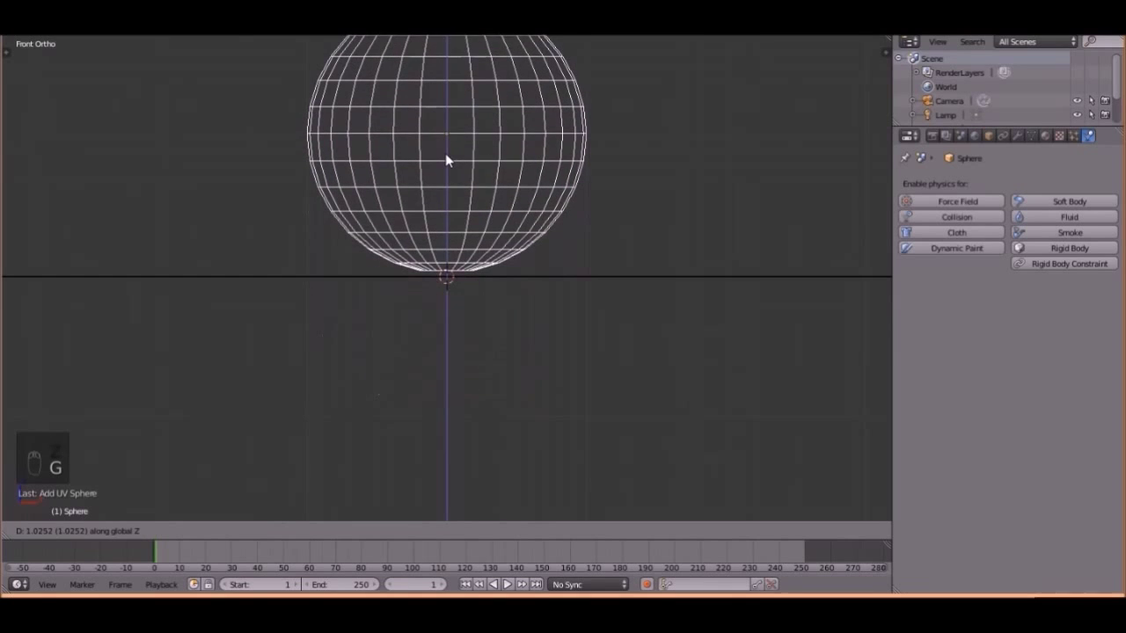
left_click(534, 275)
key("z")
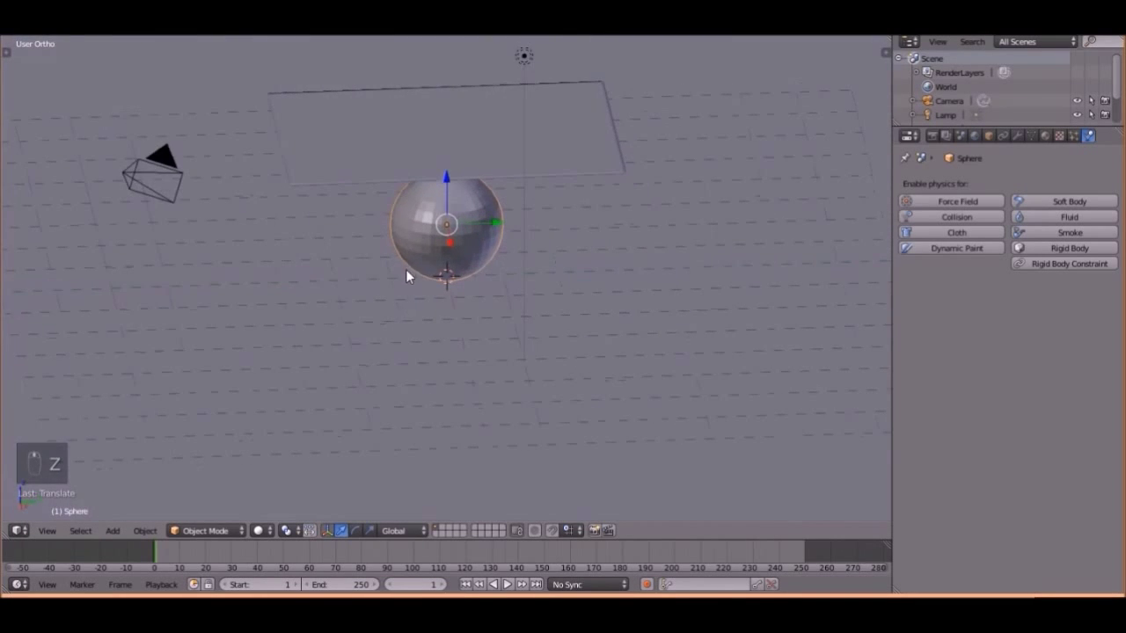
- Give the sphere smooth shading and a level-1 Subdivision Surface modifier
key("t")
left_click(32, 253)
key("t")
left_click_drag(715, 218, 1023, 139)
left_click_drag(1024, 139, 686, 292)
key("ctrl+1")
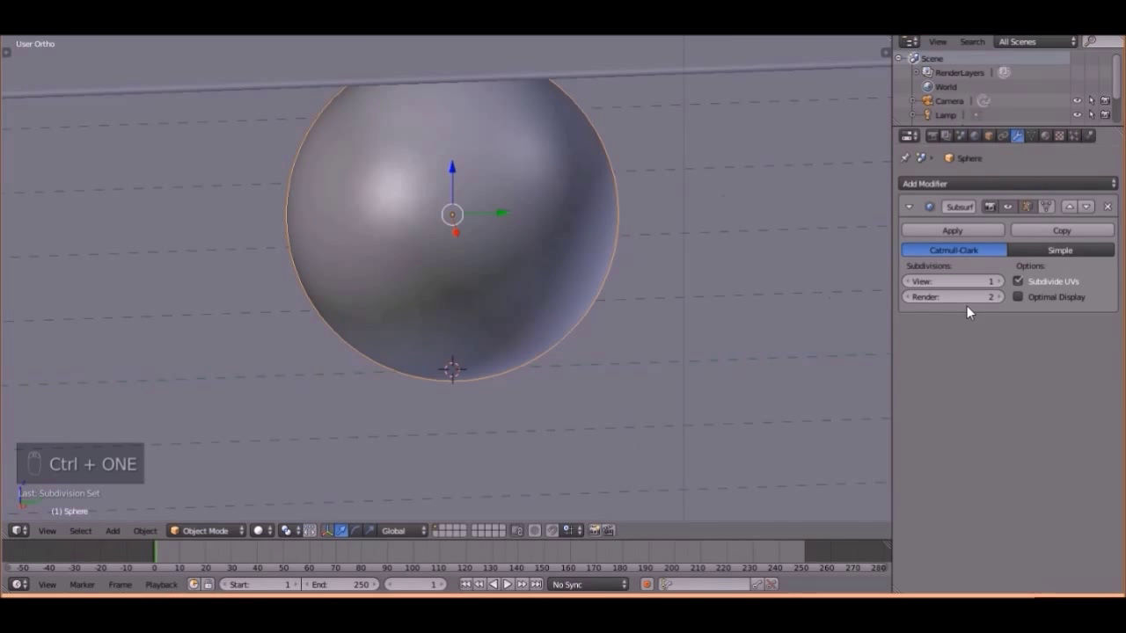
left_click_drag(481, 279, 425, 295)
middle_click(426, 294)
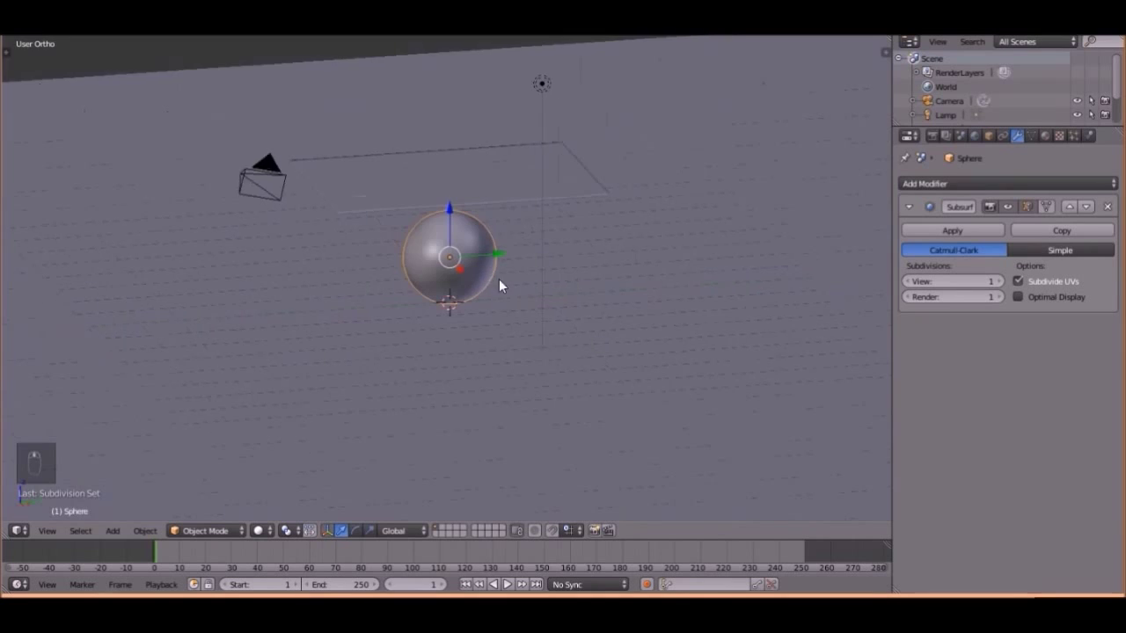
- Adjust the plane's position and view the plane and sphere from the right side in ortho
left_click_drag(560, 197, 528, 189)
key("g")
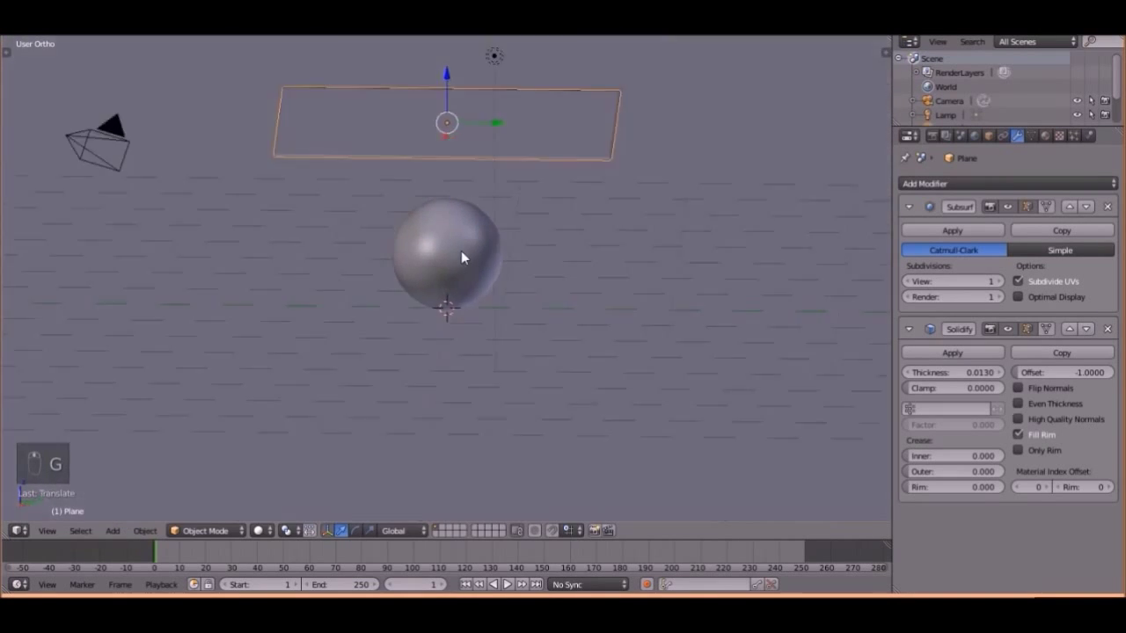
left_click_drag(549, 265, 520, 254)
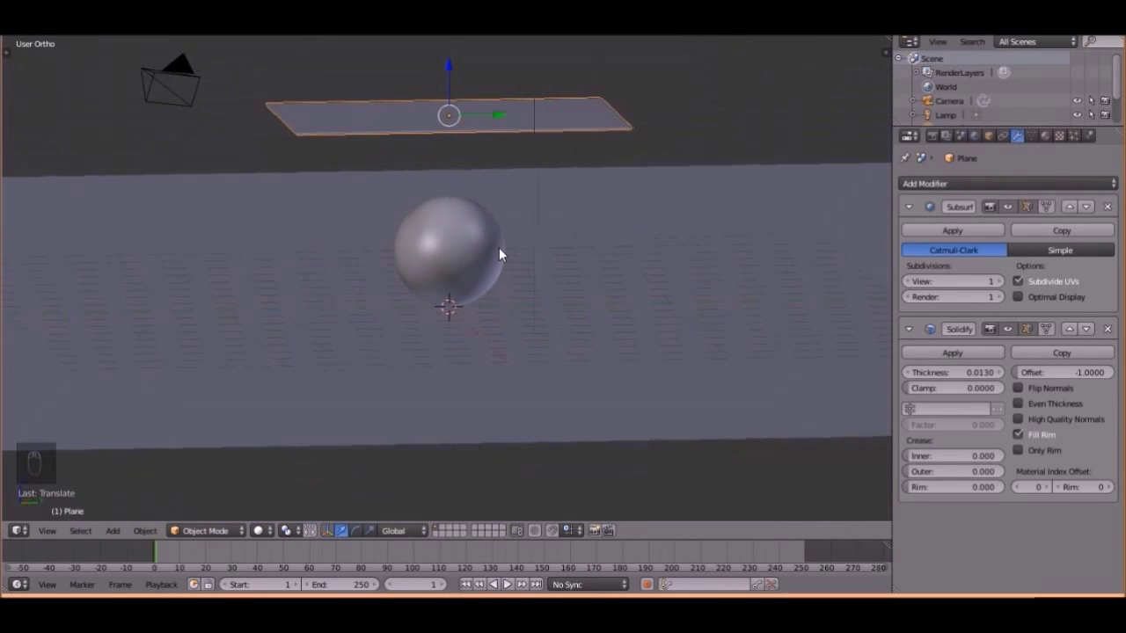
key("KP_3")
key("KP_5")
key("KP_5")
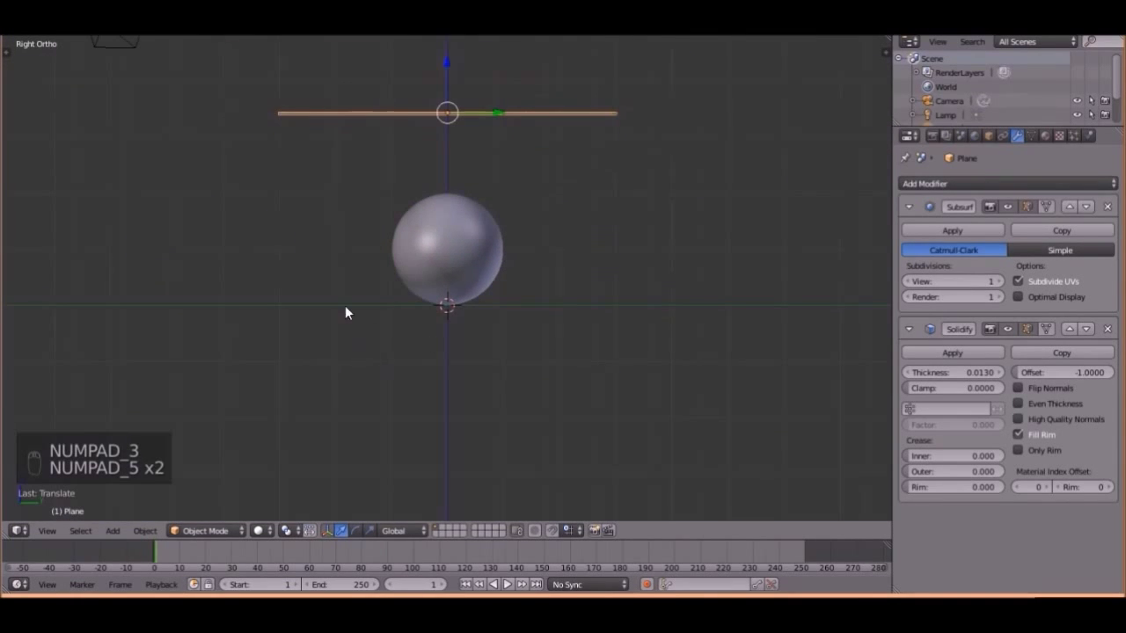
- Add a wind force field of strength 200 beside the sphere, turned to blow horizontally toward it
key("shift+a")
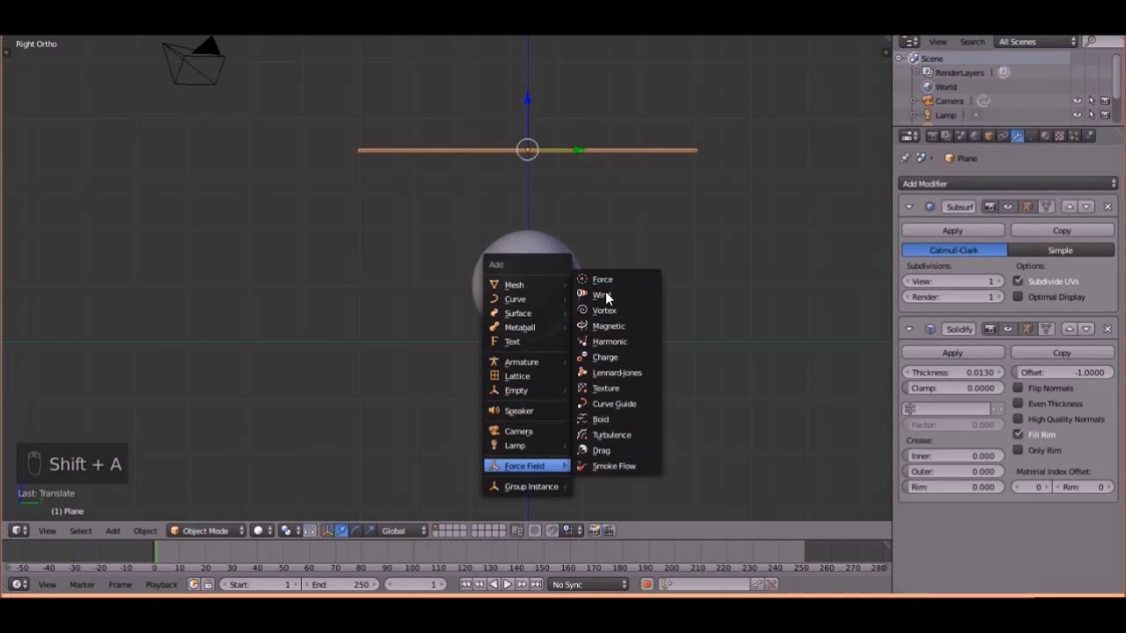
key("r")
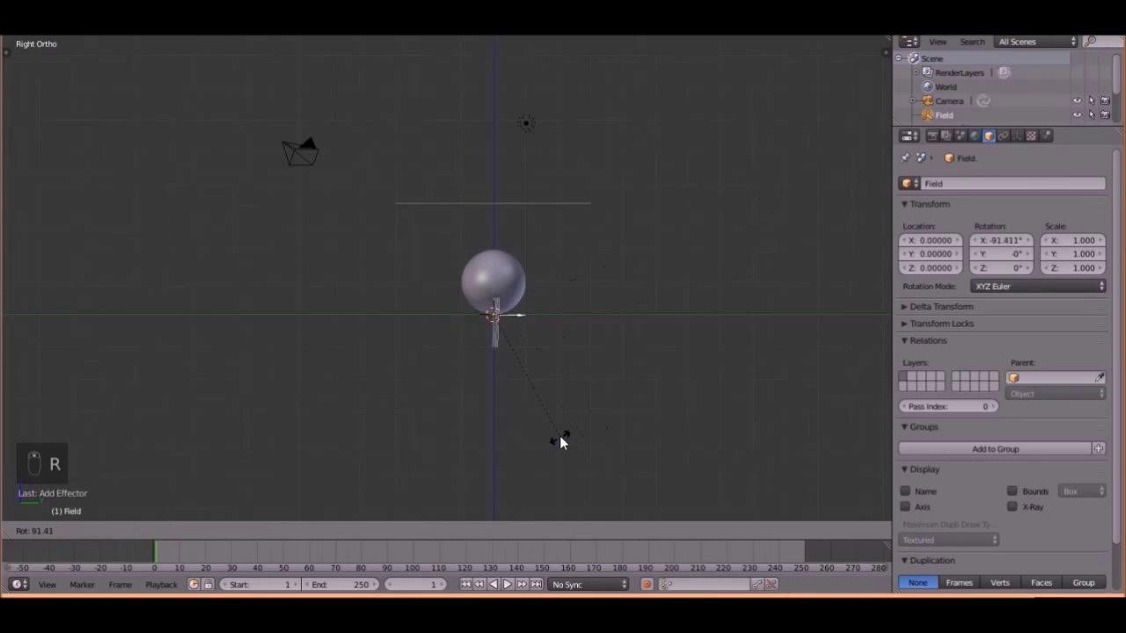
key("h")
key("ctrl+z")
key("g")
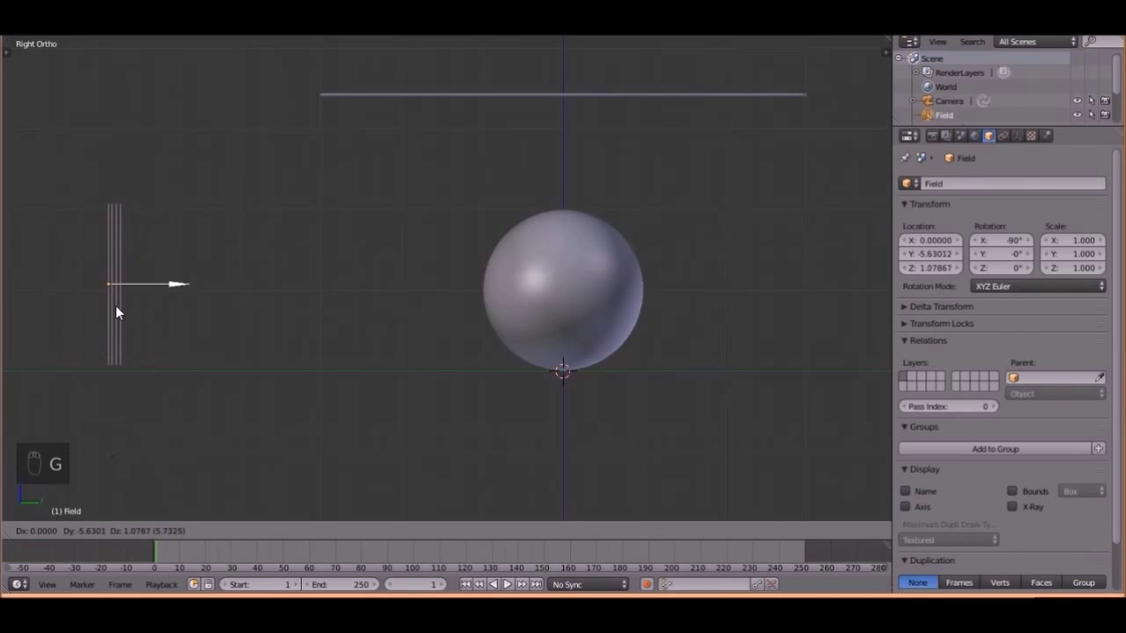
middle_click(381, 335)
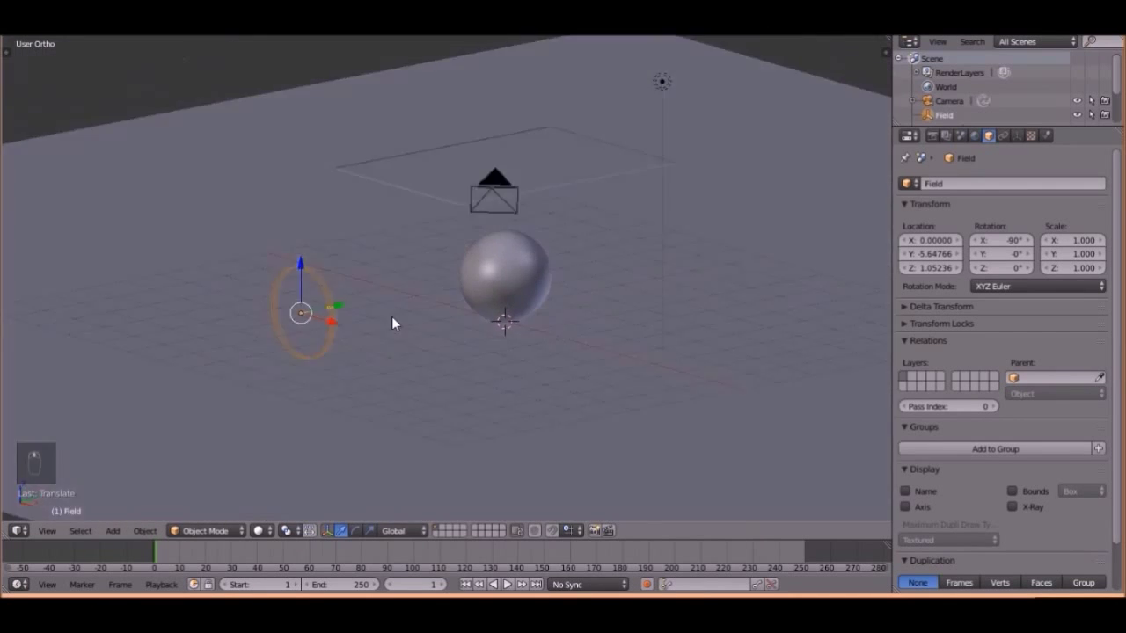
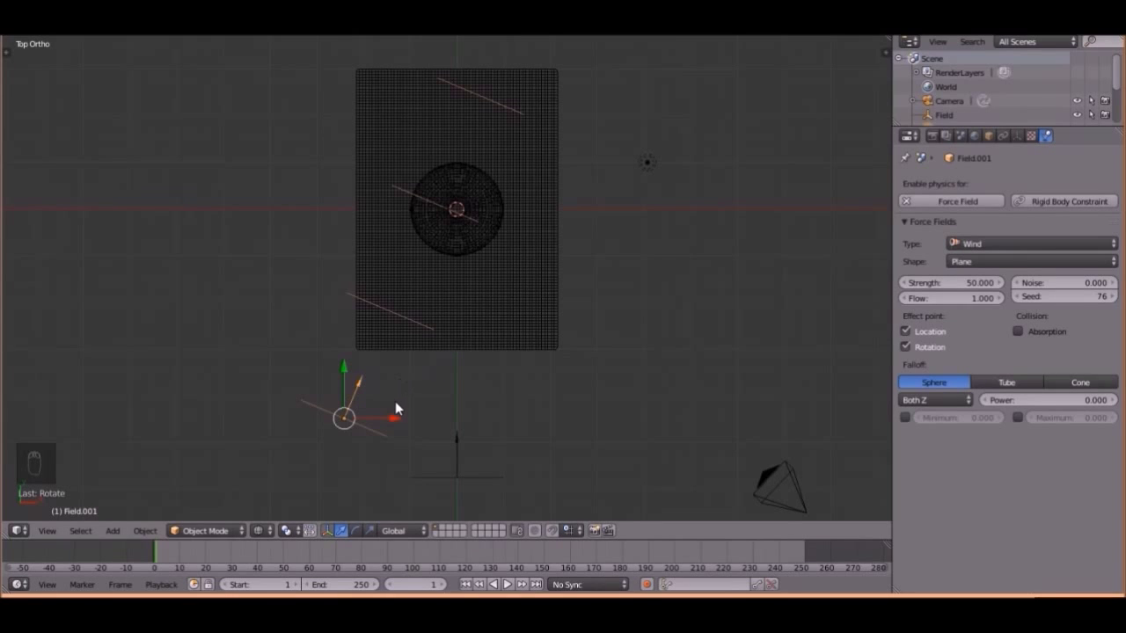
- Duplicate the wind field and rotate the copies into place around the sphere in side view
key("shift+d")
key("r")
key("KP_3")
key("r")
key("g")
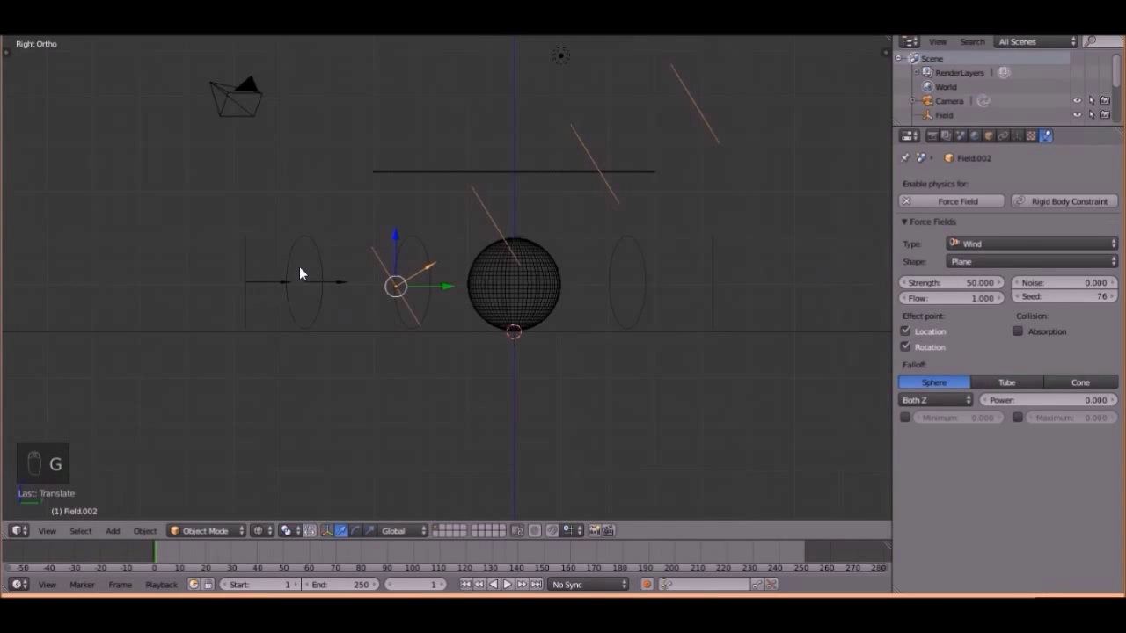
- Set the copied fields to strength 50 and give the original strength-200 field noise 10
left_click_drag(1063, 284, 299, 241)
left_click_drag(299, 241, 380, 251)
left_click_drag(1059, 291, 285, 285)
left_click_drag(1085, 285, 320, 247)
- Duplicate more wind fields, tilt them and point them toward the sphere from the top view
key("shift+d")
left_click_drag(380, 251, 566, 269)
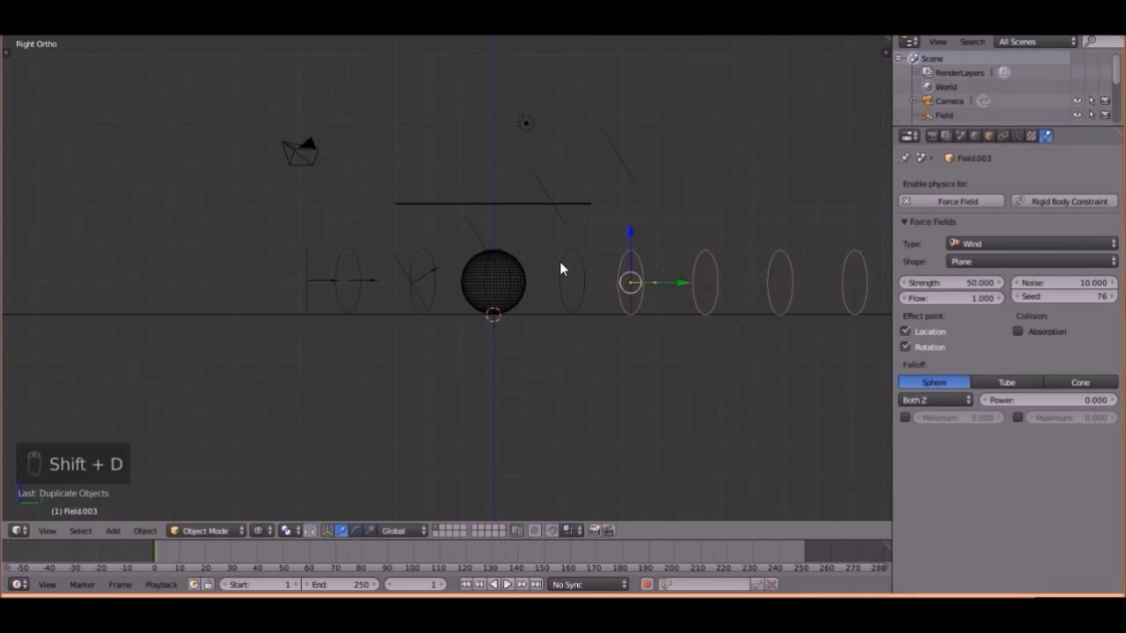
key("r")
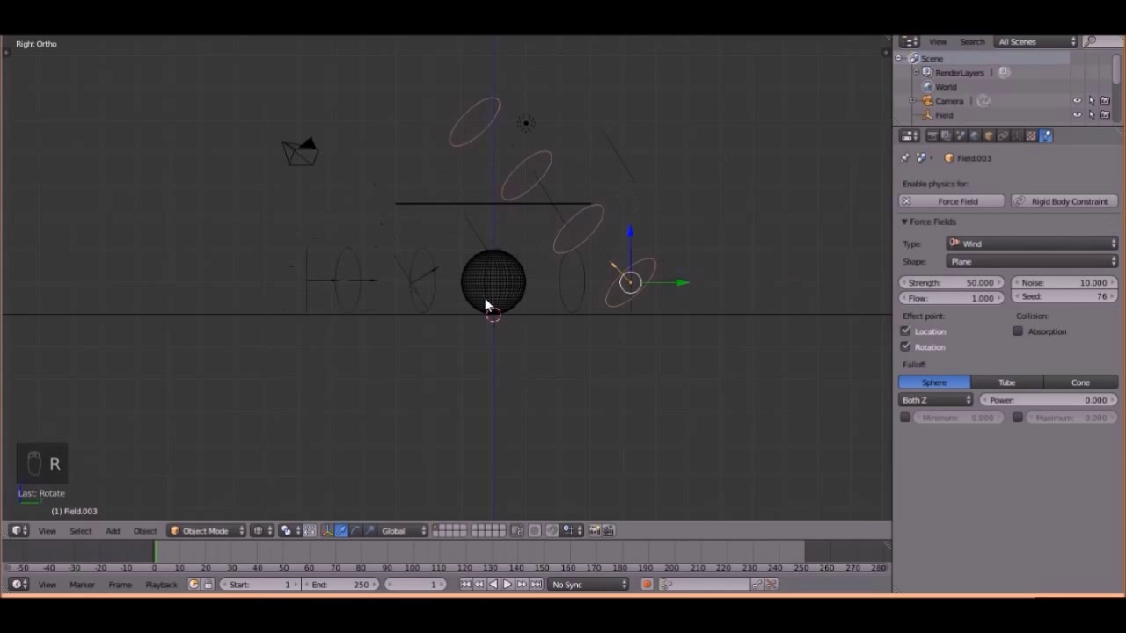
key("KP_7")
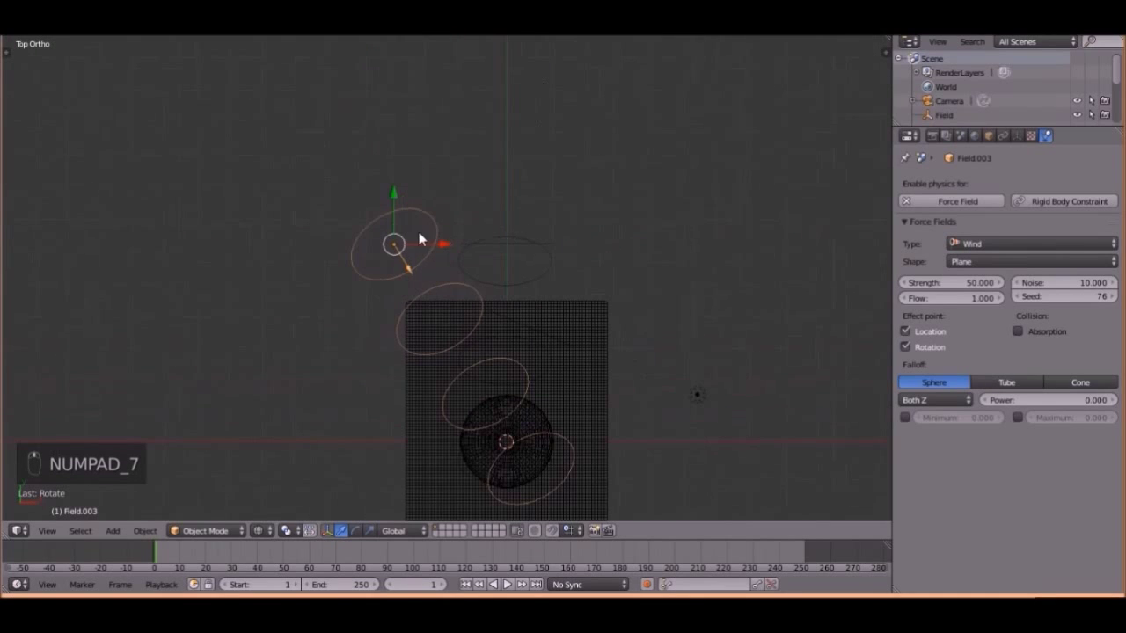
left_click_drag(473, 249, 658, 241)
key("r")
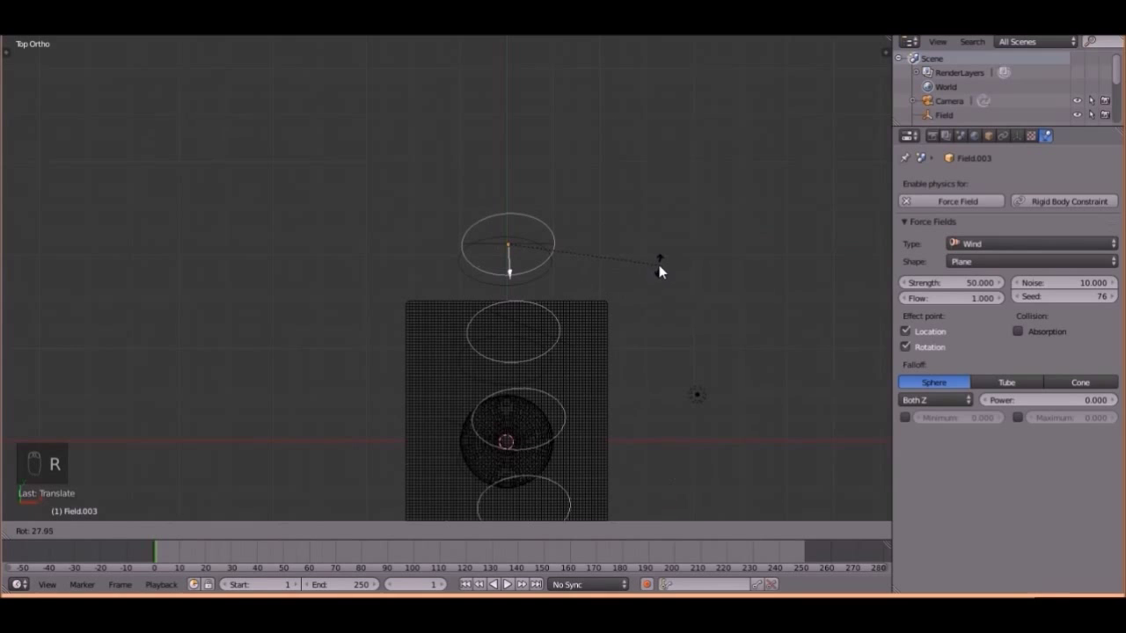
left_click_drag(563, 242, 538, 291)
- Rotate the remaining fields into a diagonal row rising toward the plane, checking from several angles
key("r")
left_click_drag(537, 291, 510, 299)
left_click_drag(511, 299, 189, 497)
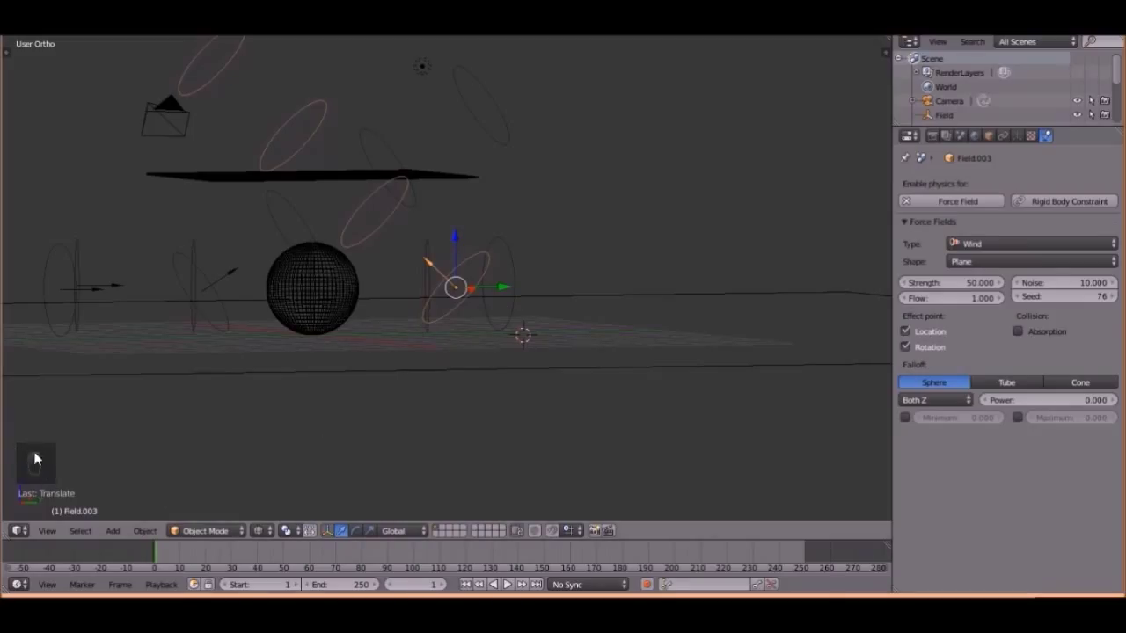
key("r")
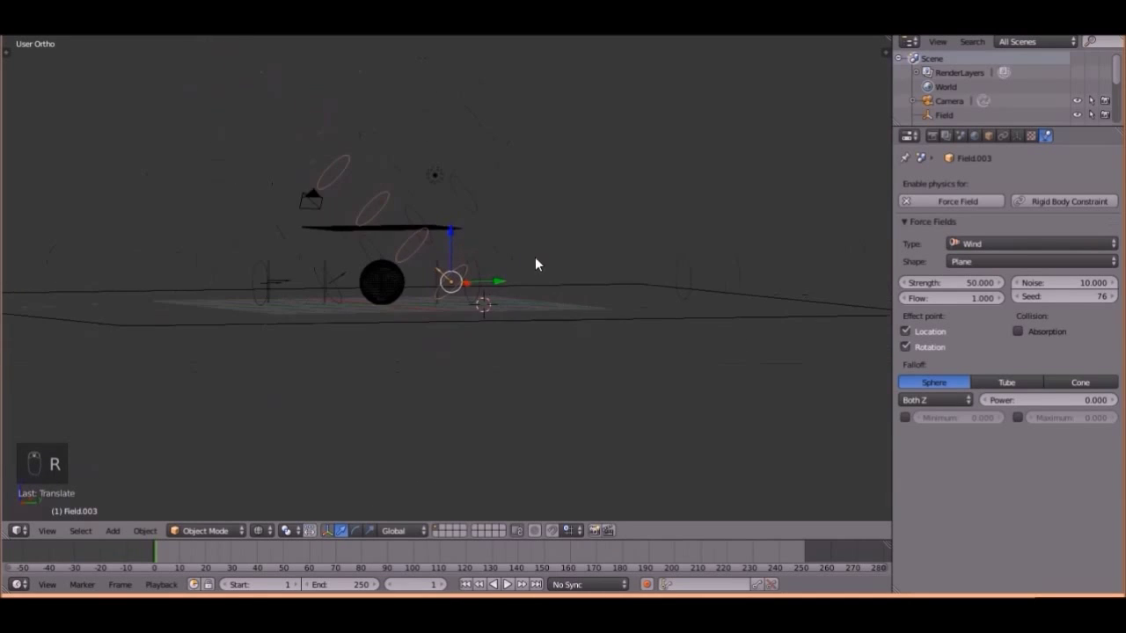
left_click_drag(508, 295, 474, 310)
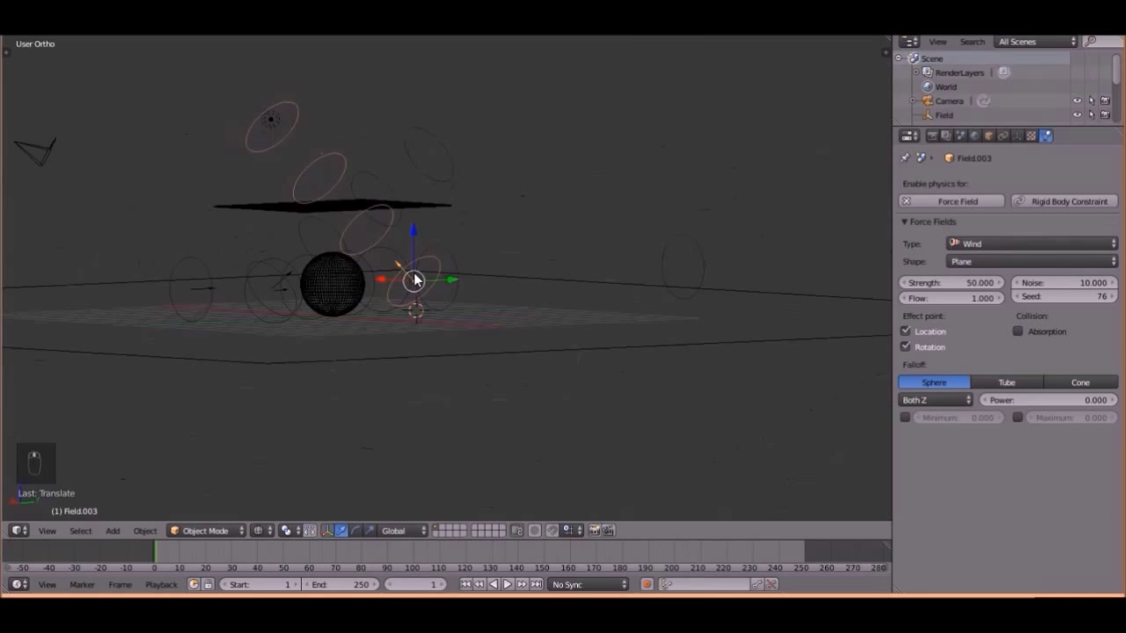
left_click_drag(597, 318, 422, 279)
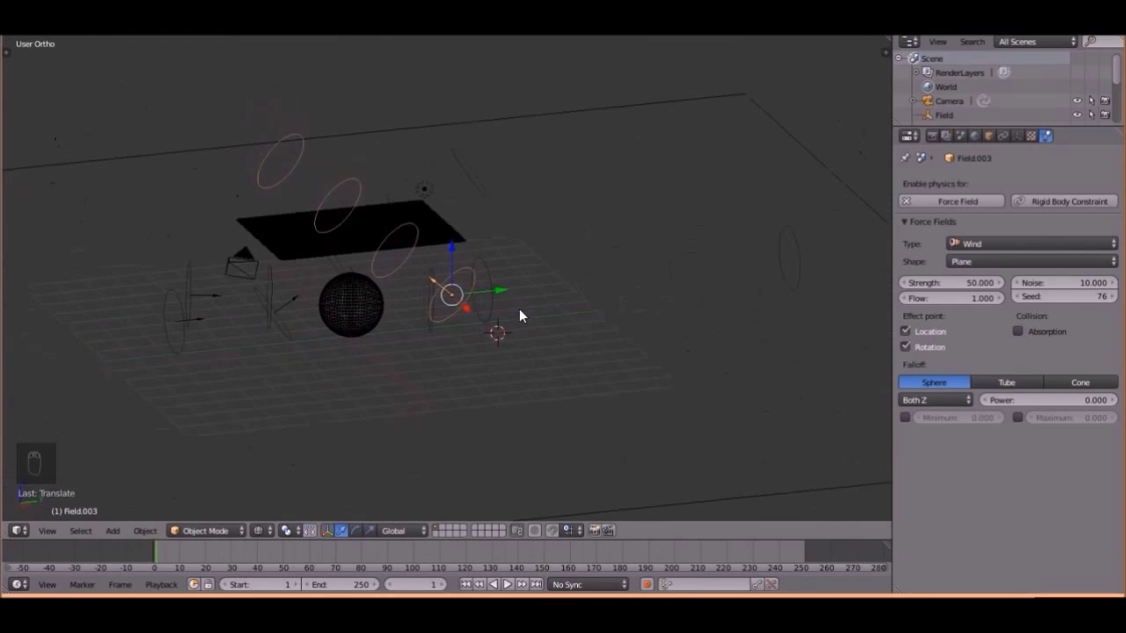
- Orbit the view around the raised plane while its Cloth physics is set up
left_click_drag(423, 218, 968, 224)
left_click_drag(968, 225, 550, 281)
left_click_drag(550, 281, 510, 285)
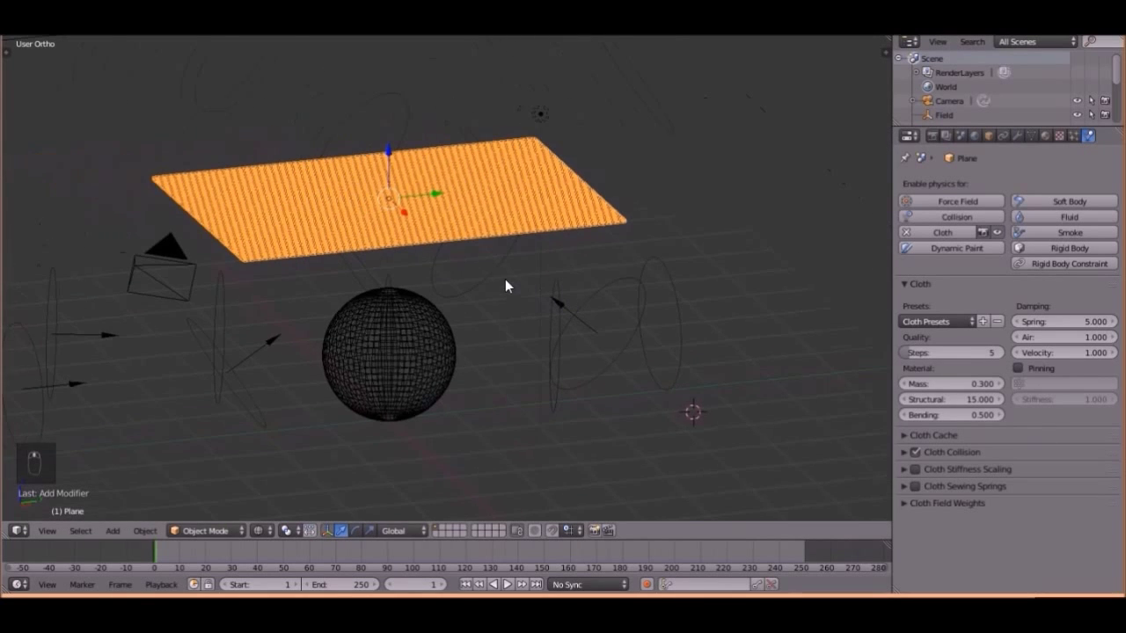
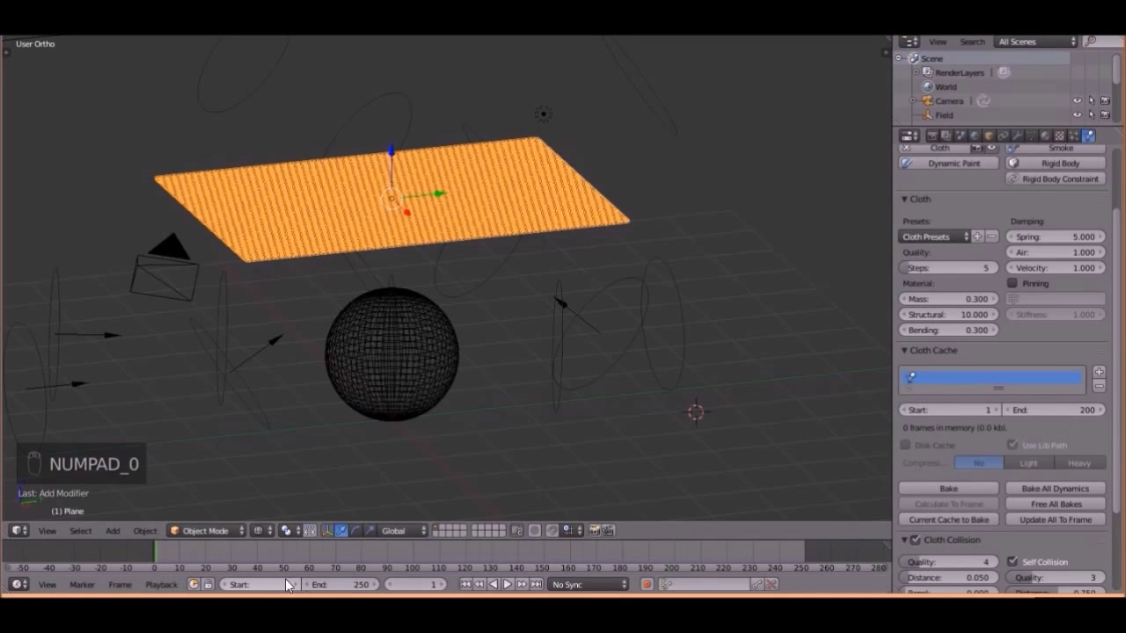
- End the scene animation at frame 200 to match the cloth cache, then review the cache settings
key("KP_0")
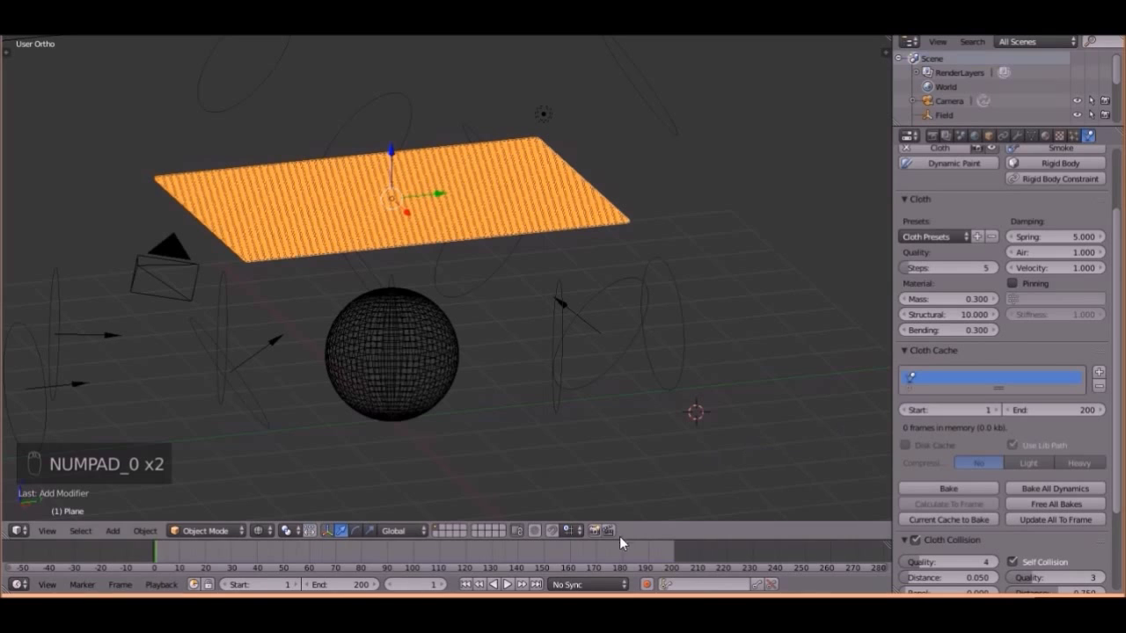
middle_click(622, 511)
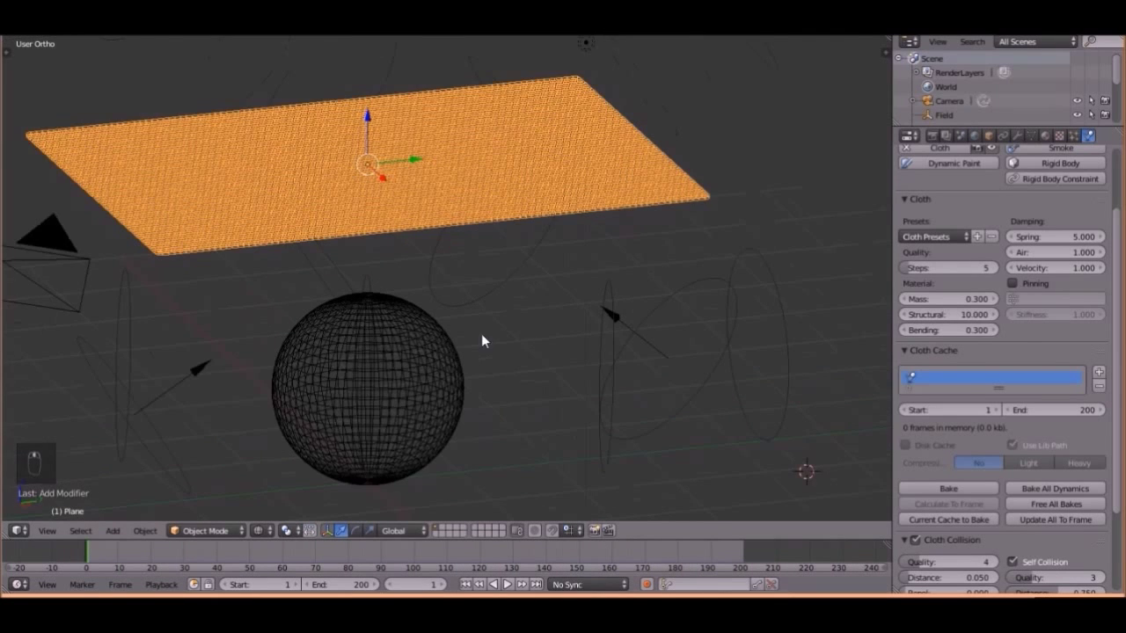
key("t")
left_click_drag(50, 249, 1036, 451)
key("t")
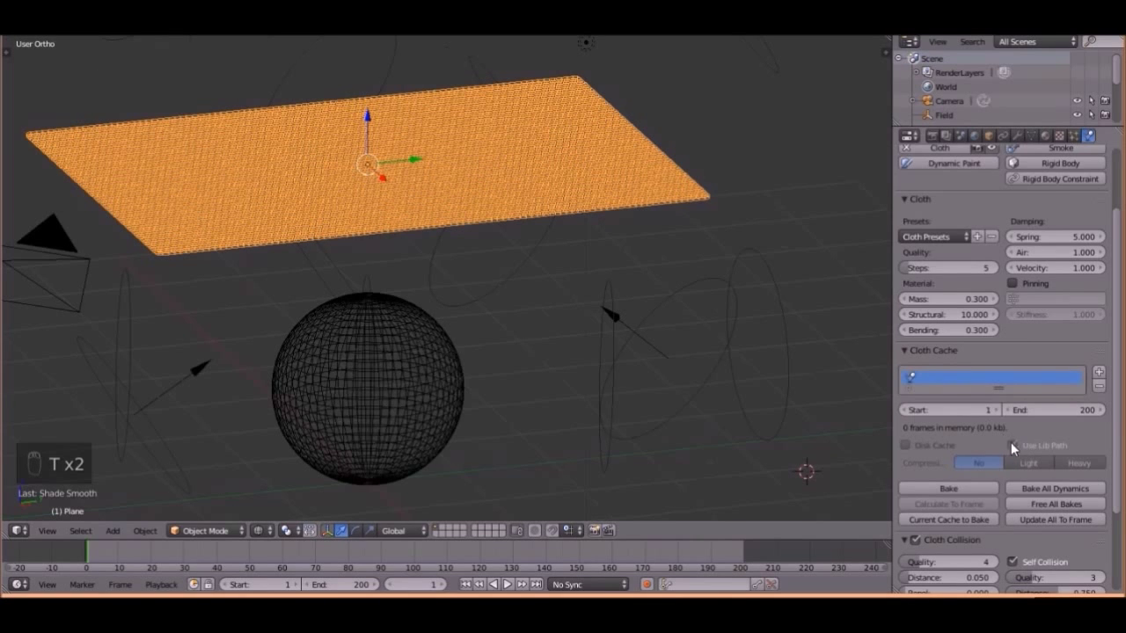
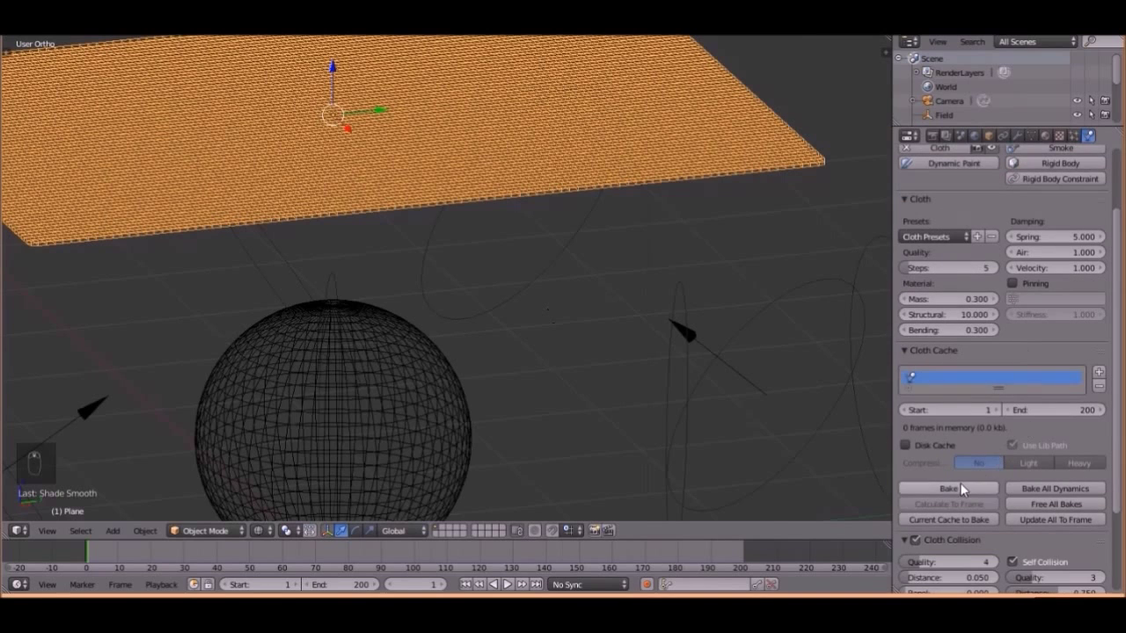
- Play back the baked 200-frame cloth simulation draping over the sphere, then return to frame 1
left_click_drag(967, 487, 504, 411)
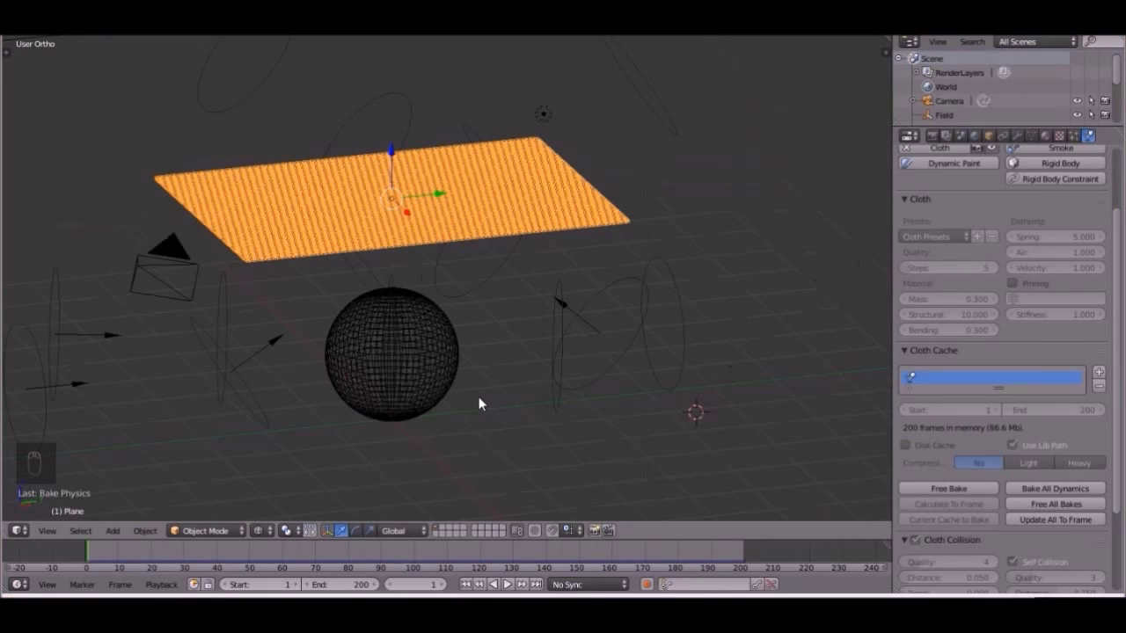
left_click_drag(525, 378, 510, 393)
key("z")
left_click_drag(509, 393, 466, 369)
key("alt+a")
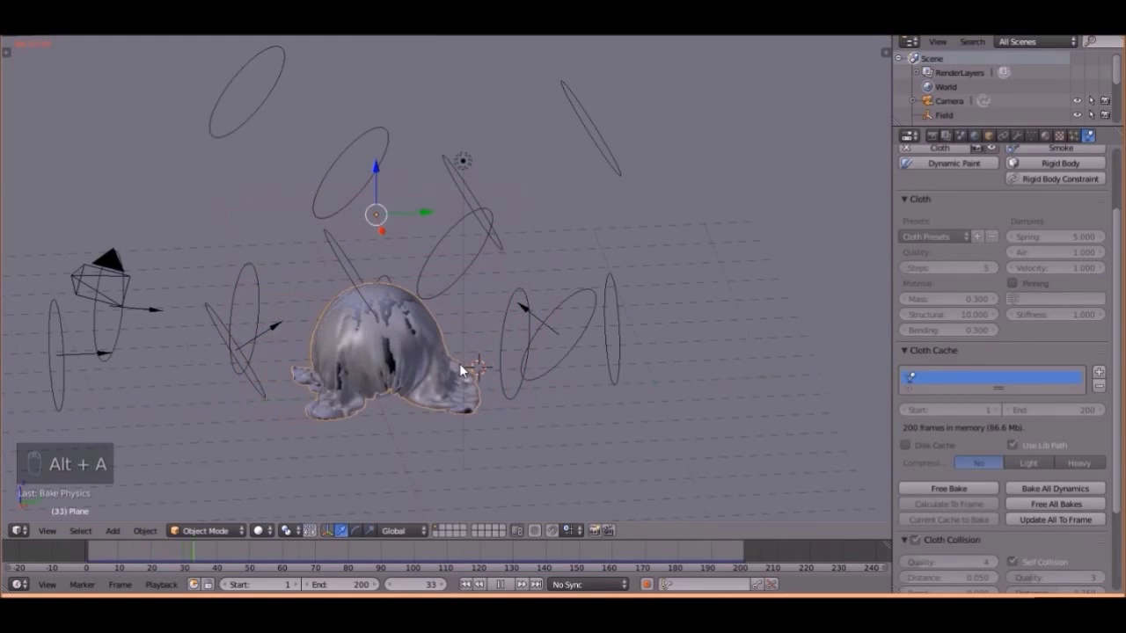
key("alt+a")
left_click(469, 593)
left_click_drag(473, 539, 488, 411)
key("z")
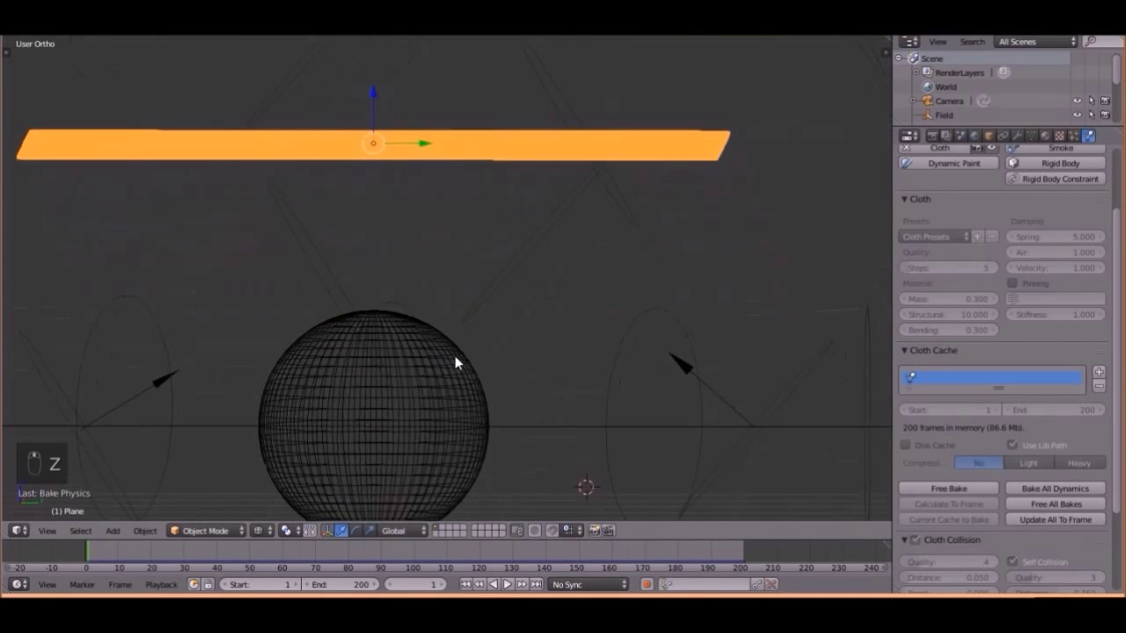
- Move Cloth to the top of the plane's modifier stack and re-bake the 200-frame simulation
left_click_drag(1019, 141, 537, 374)
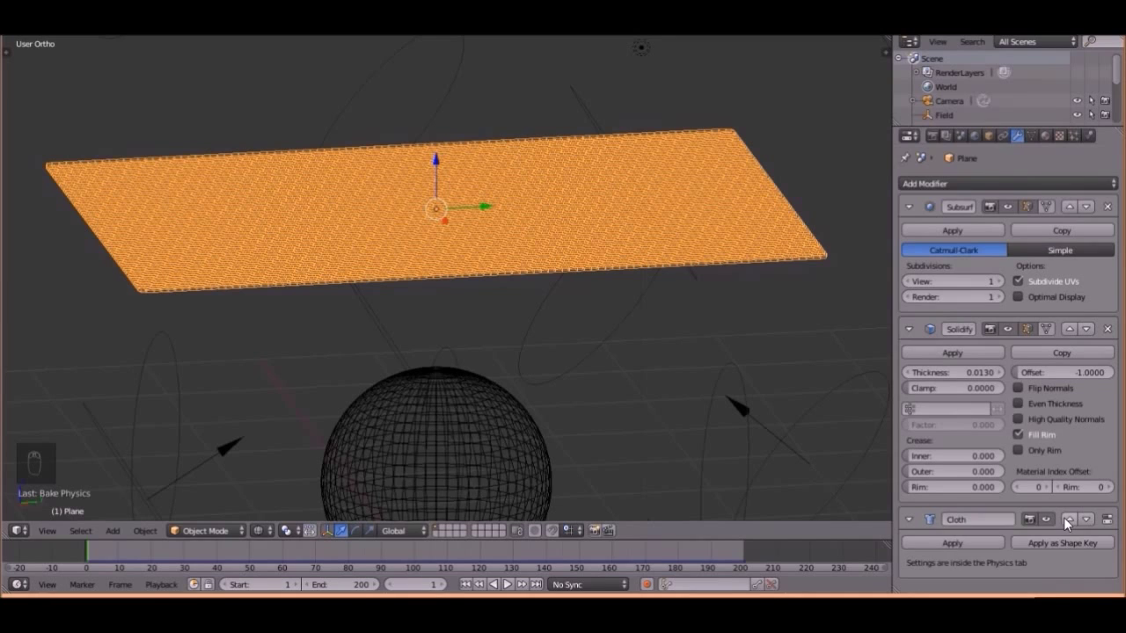
left_click_drag(1072, 523, 508, 266)
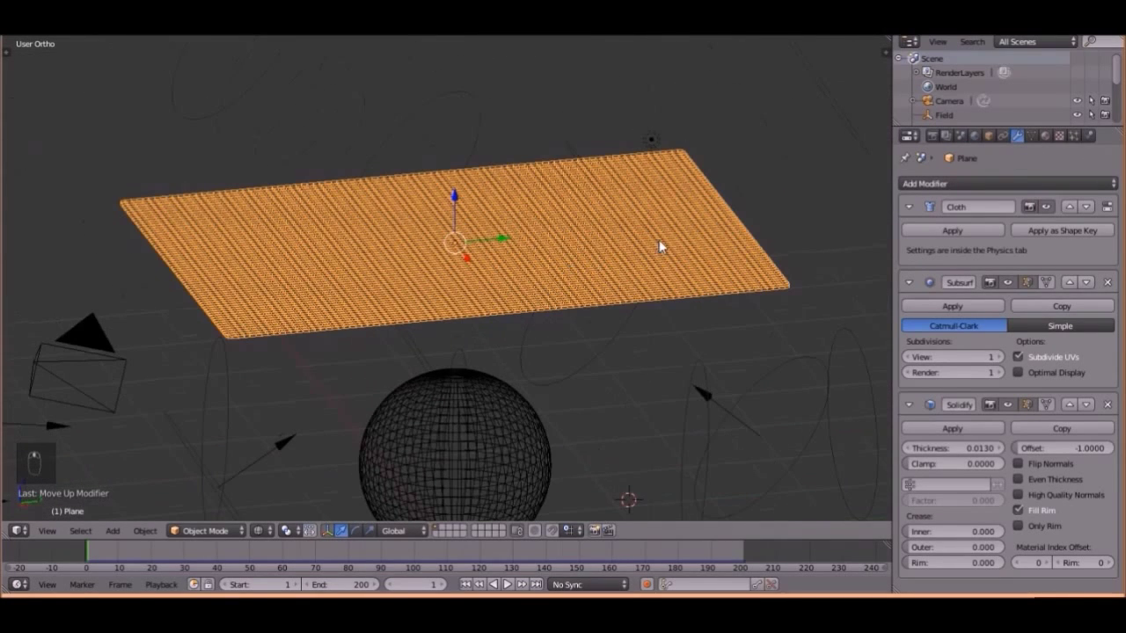
left_click_drag(1088, 141, 518, 429)
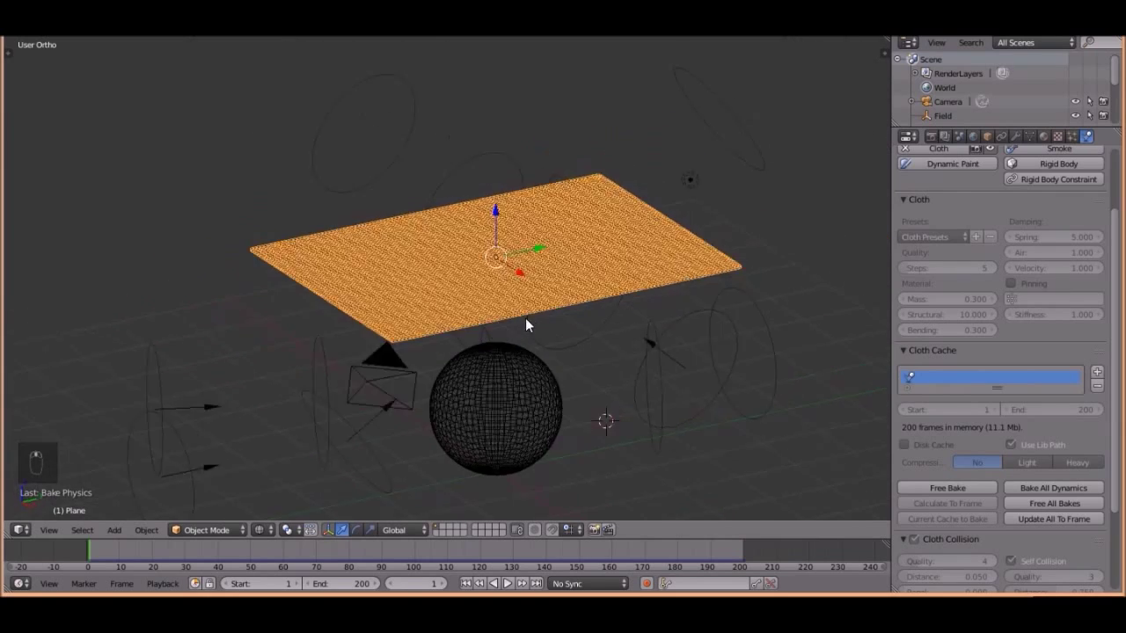
- Play the re-baked cloth drape over the sphere from frame 1, inspecting it from several angles, ending in camera view
key("z")
key("alt+a")
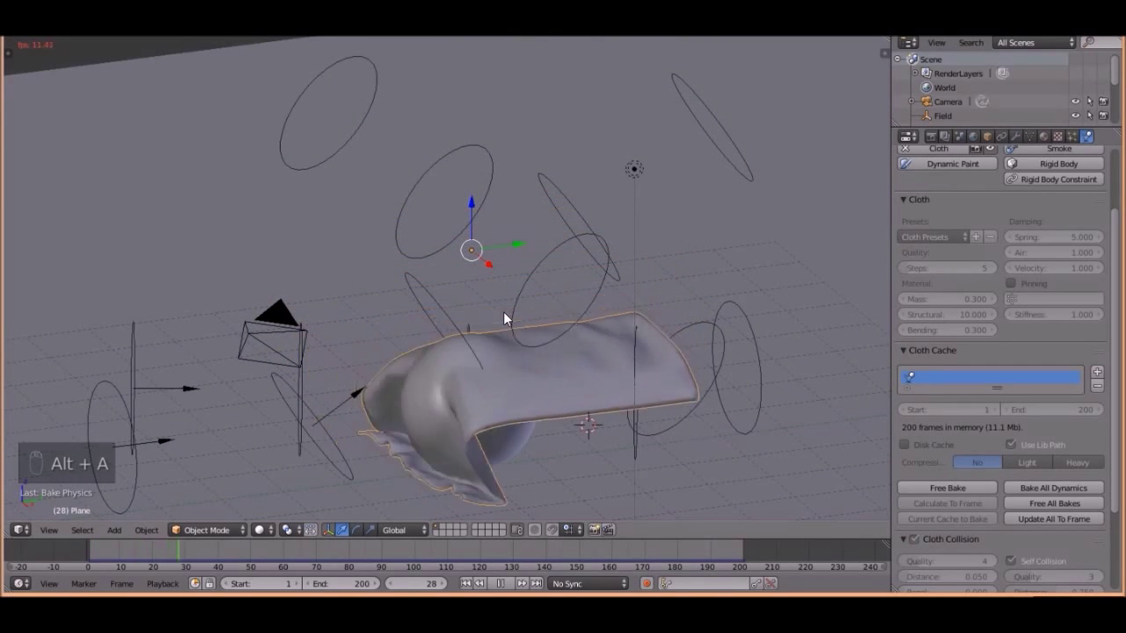
left_click_drag(516, 313, 521, 309)
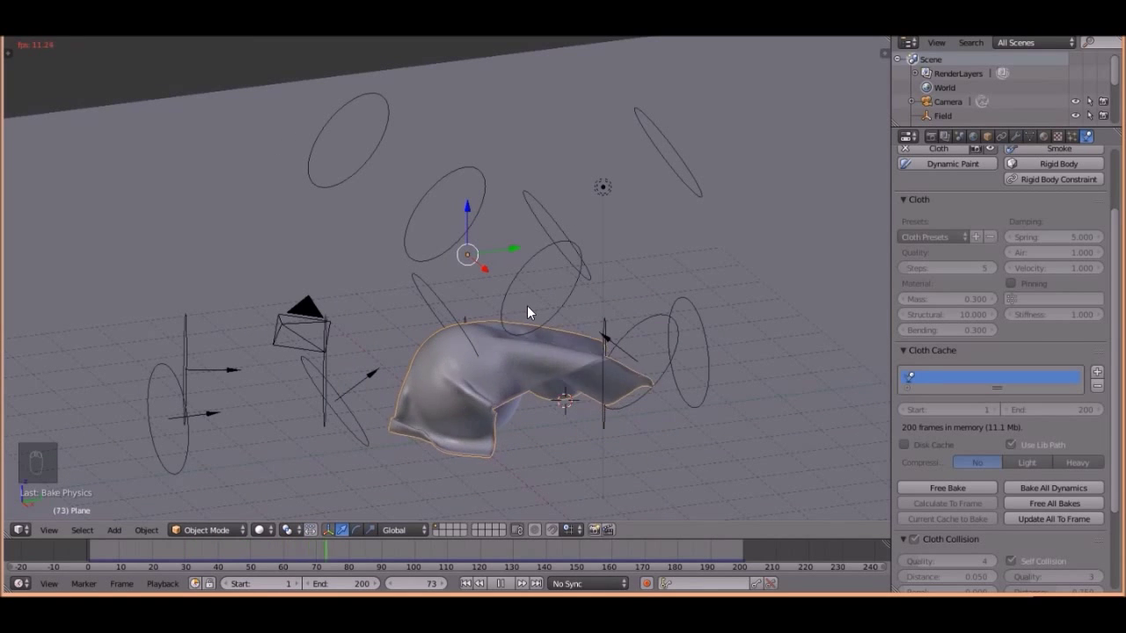
middle_click(532, 328)
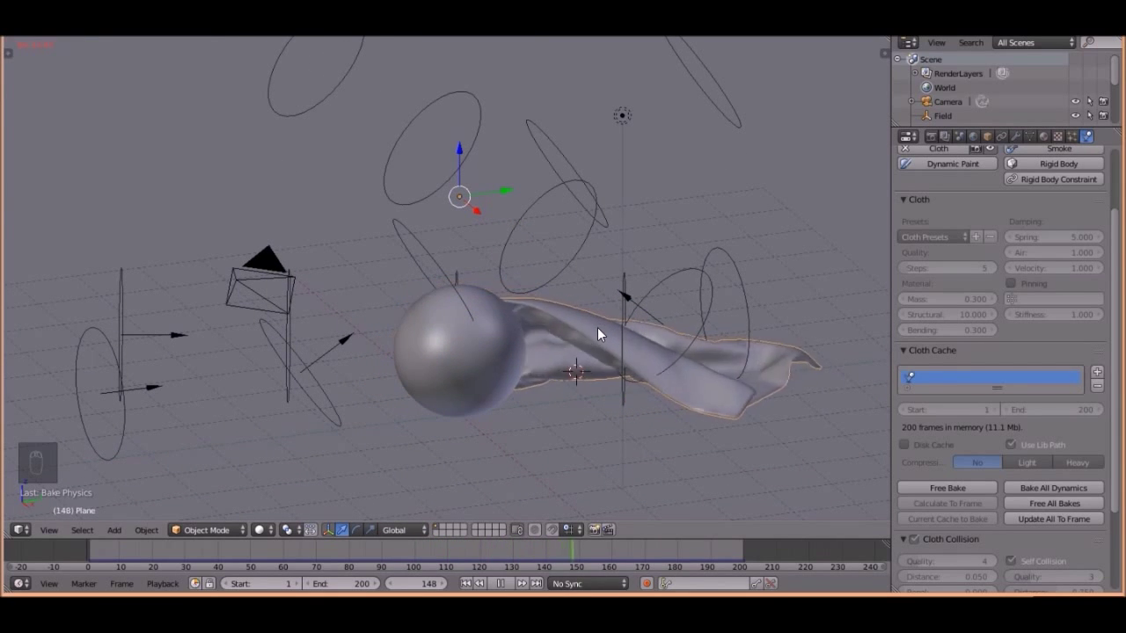
middle_click(603, 331)
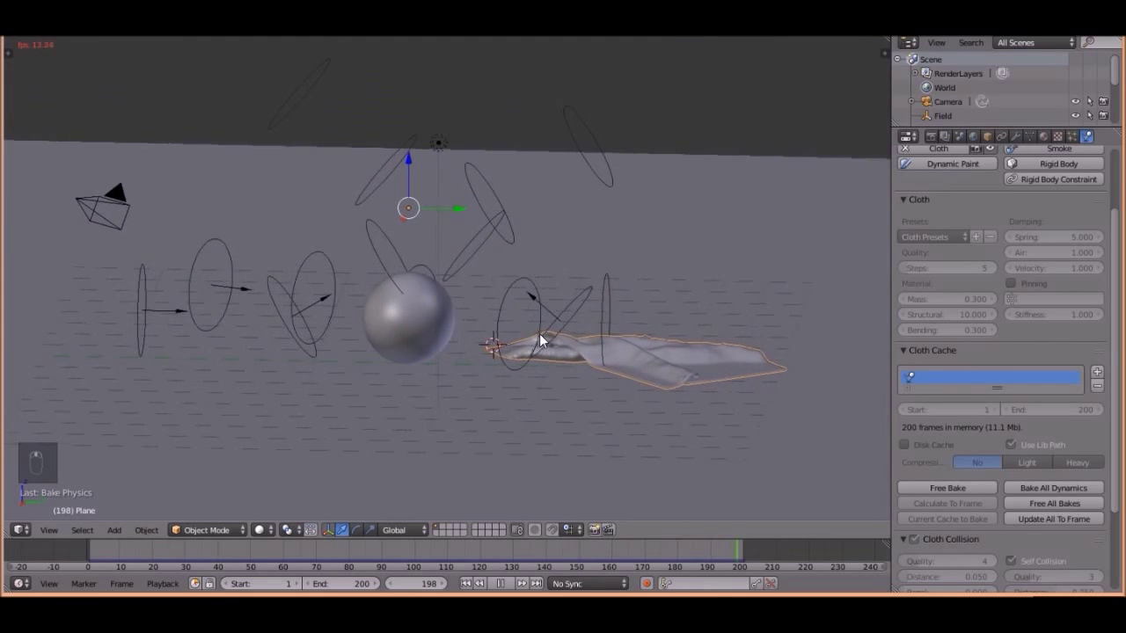
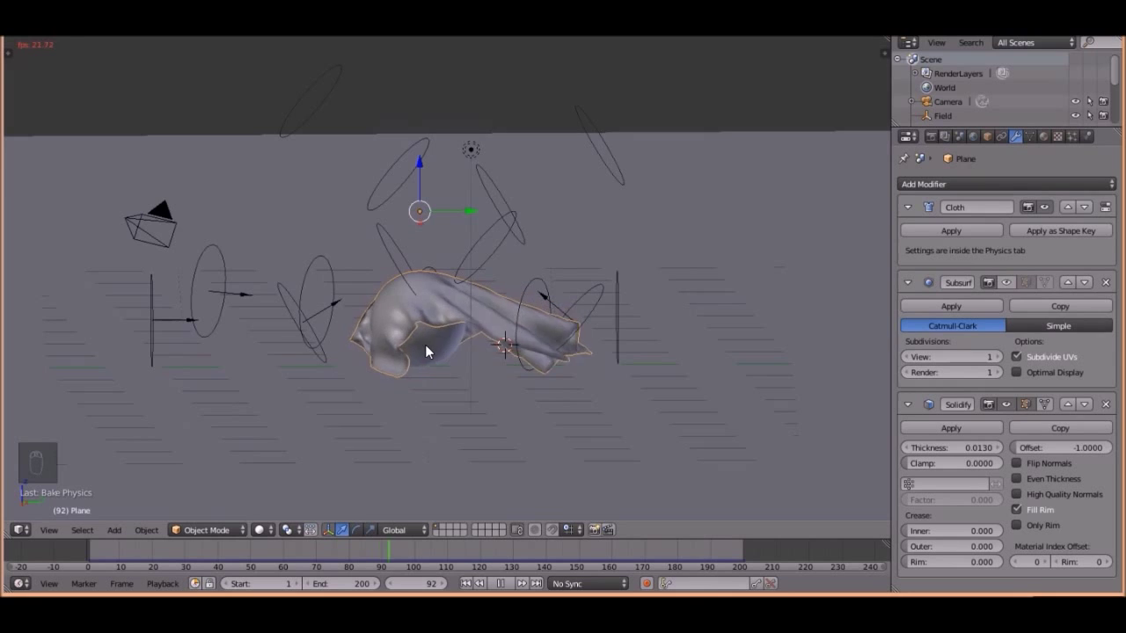
left_click_drag(434, 351, 469, 344)
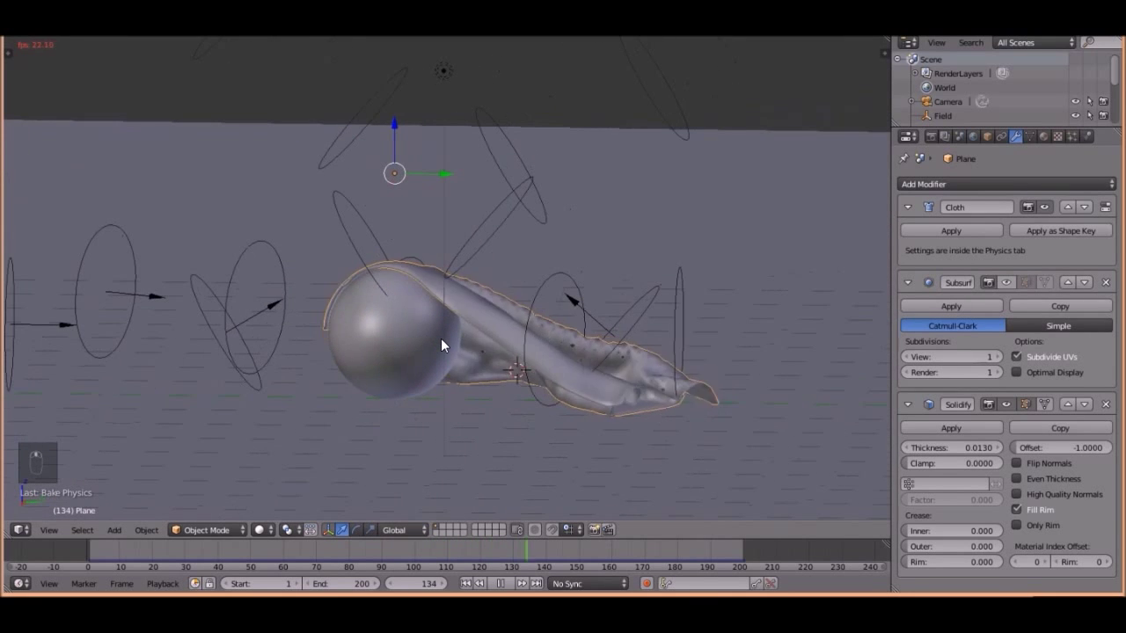
left_click_drag(447, 346, 664, 441)
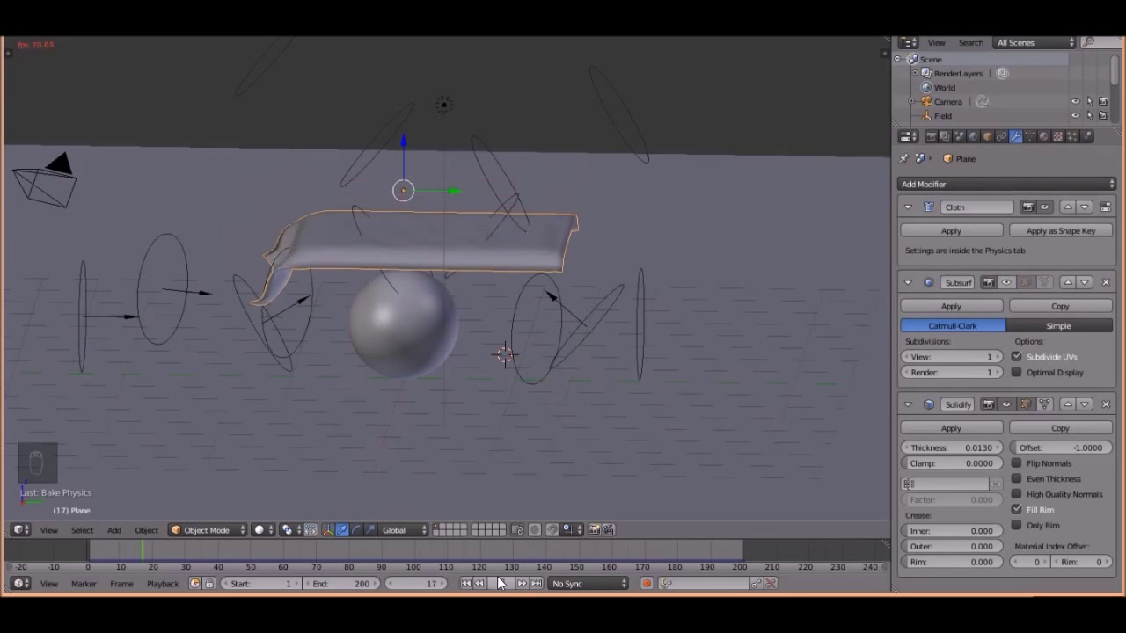
left_click_drag(493, 584, 442, 313)
key("KP_0")
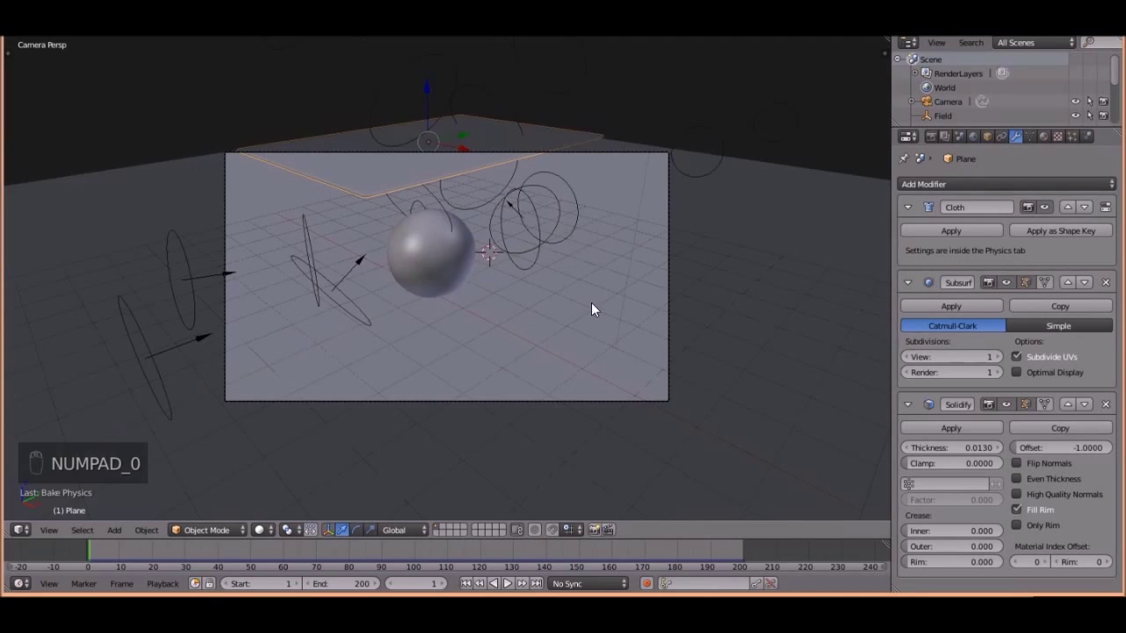
- Rotate the camera about constrained axes to re-aim it toward the sphere and cloth plane
left_click_drag(591, 314, 773, 337)
left_click_drag(773, 337, 688, 279)
key("z")
key("r")
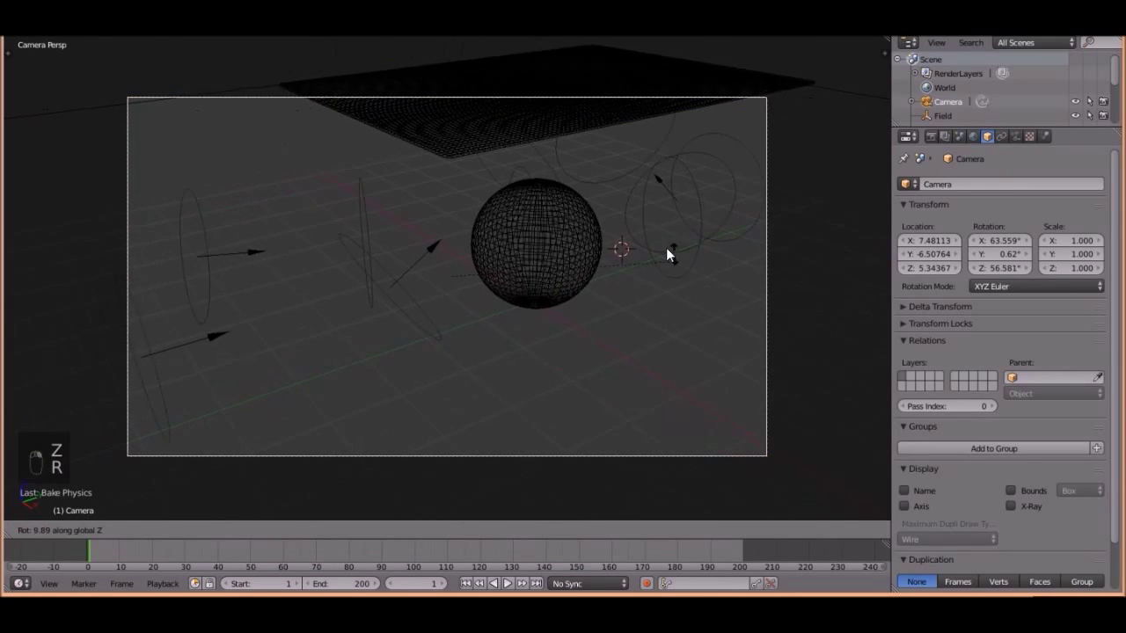
key("z")
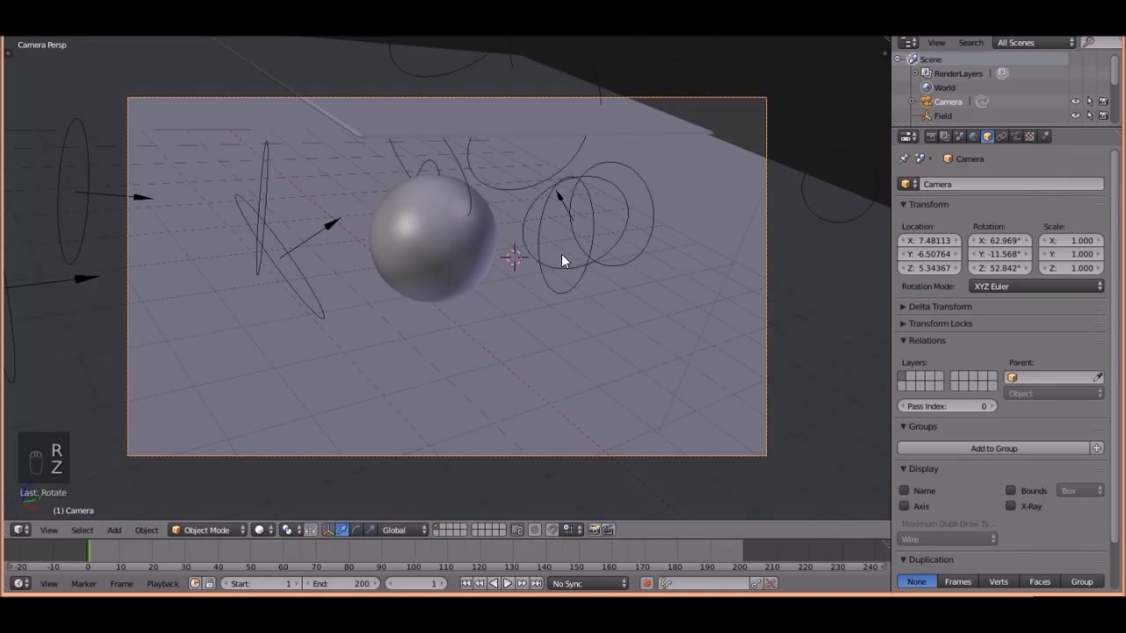
key("ctrl+z")
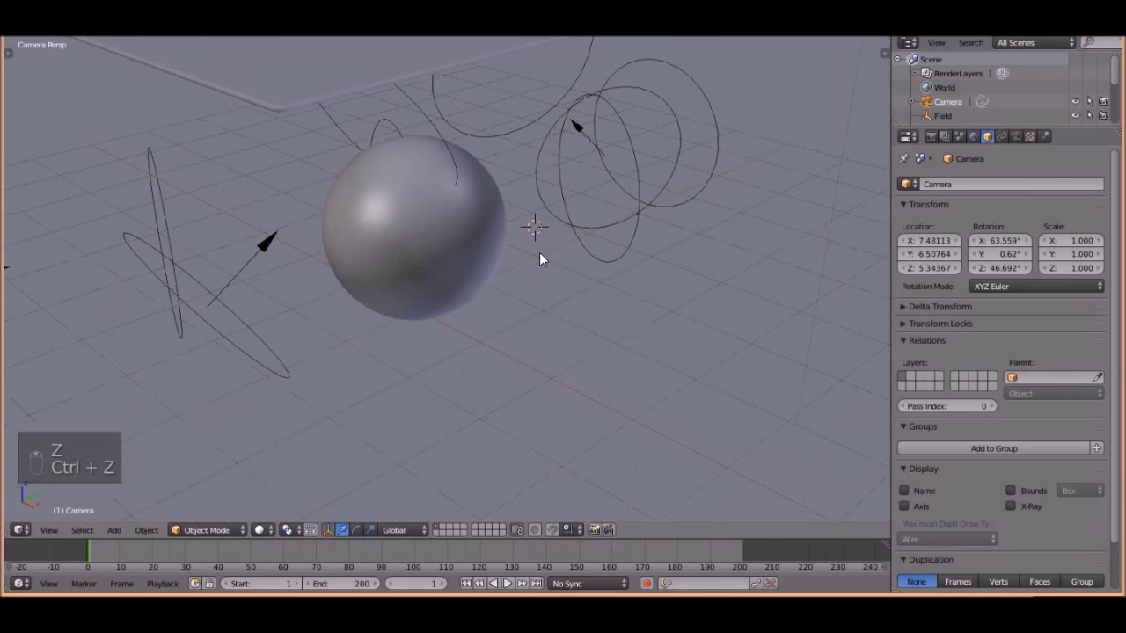
middle_click(542, 261)
key("r")
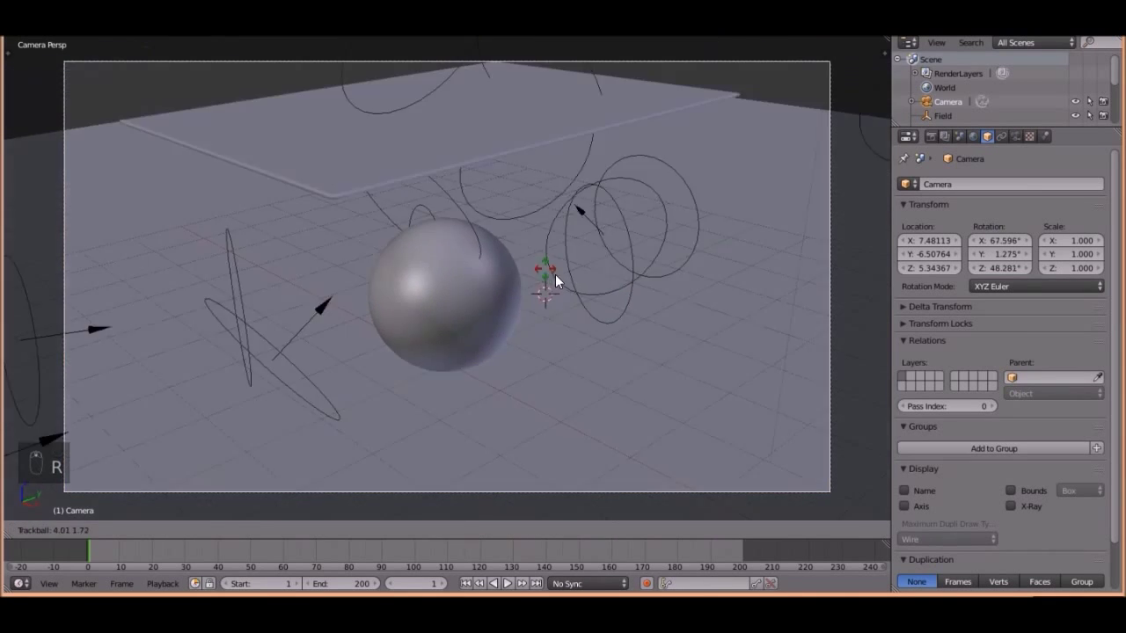
middle_click(565, 286)
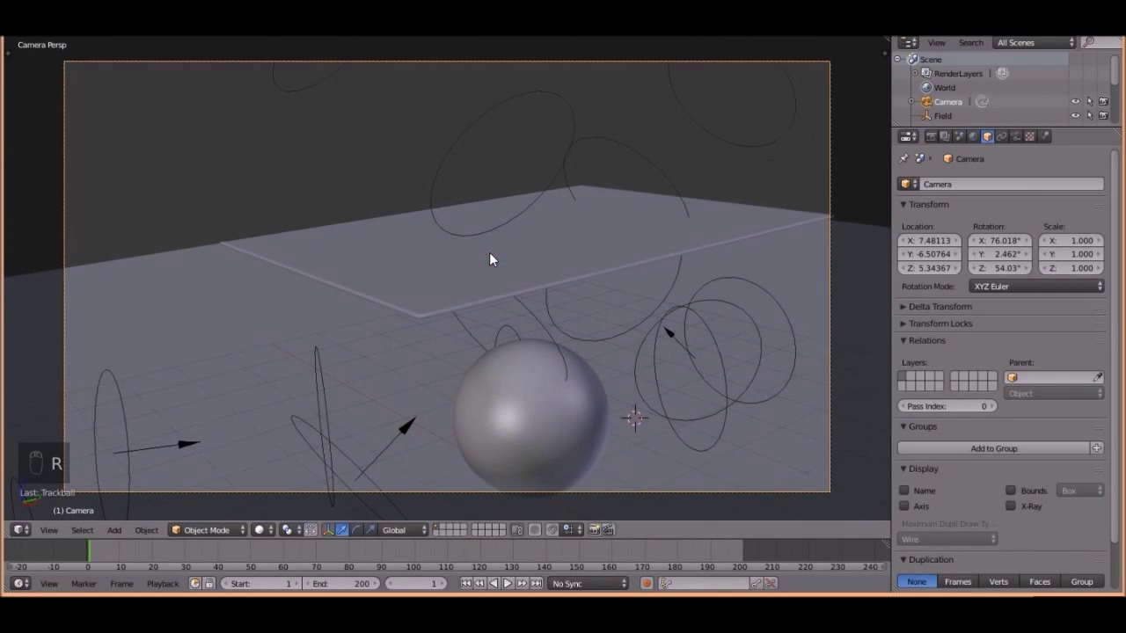
key("KP_1")
- Move the camera farther back along constrained axes while looking through it
left_click(581, 377)
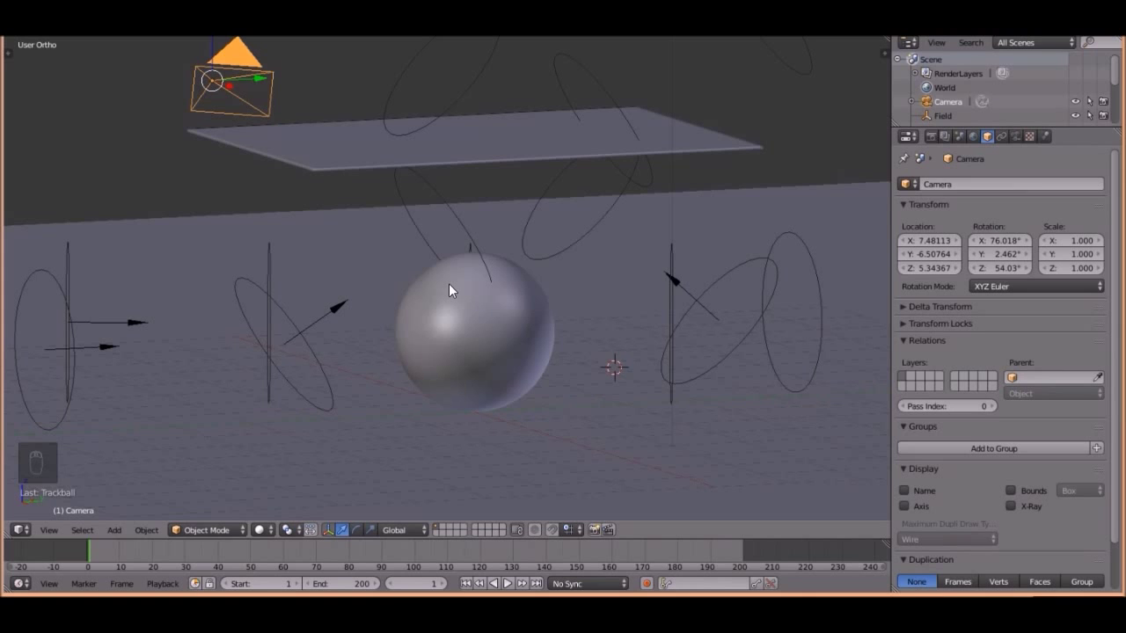
key("ctrl+alt+KP_0")
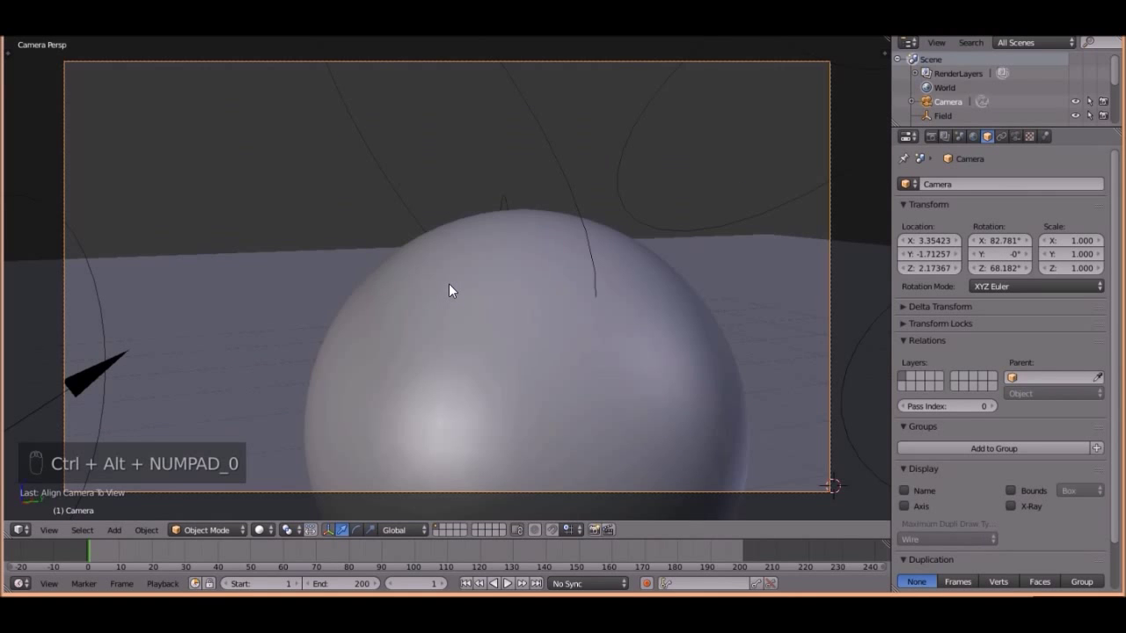
key("g")
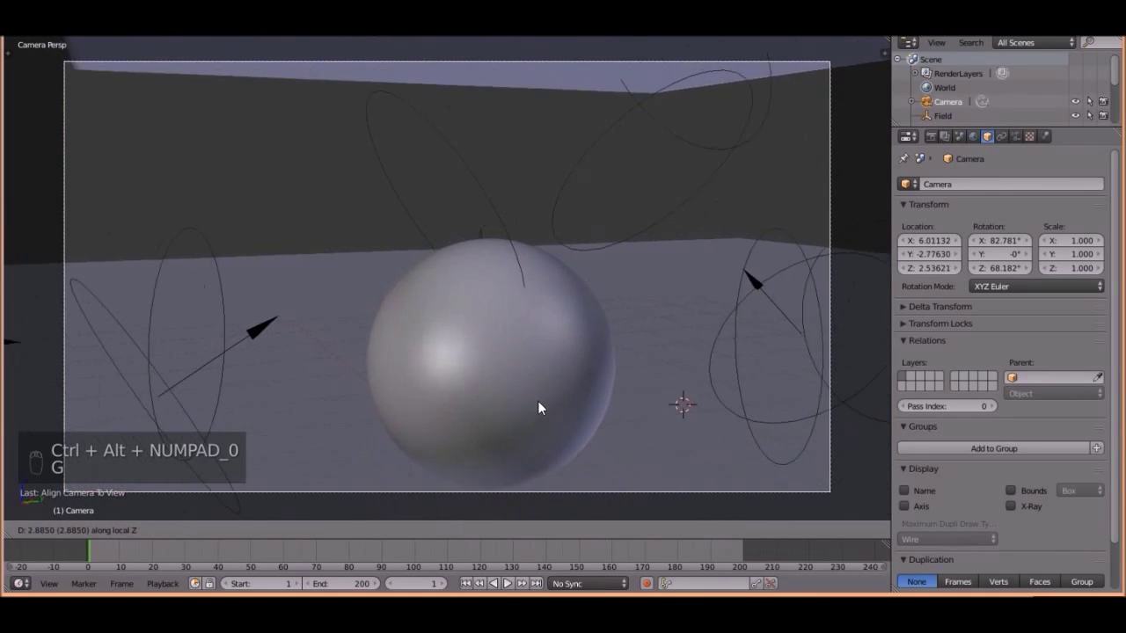
middle_click(525, 340)
key("r")
middle_click(629, 355)
middle_click(537, 375)
- Lower the camera and tilt it flatter so the frame holds the sphere and the cloth plane above it
key("g")
key("r")
middle_click(499, 293)
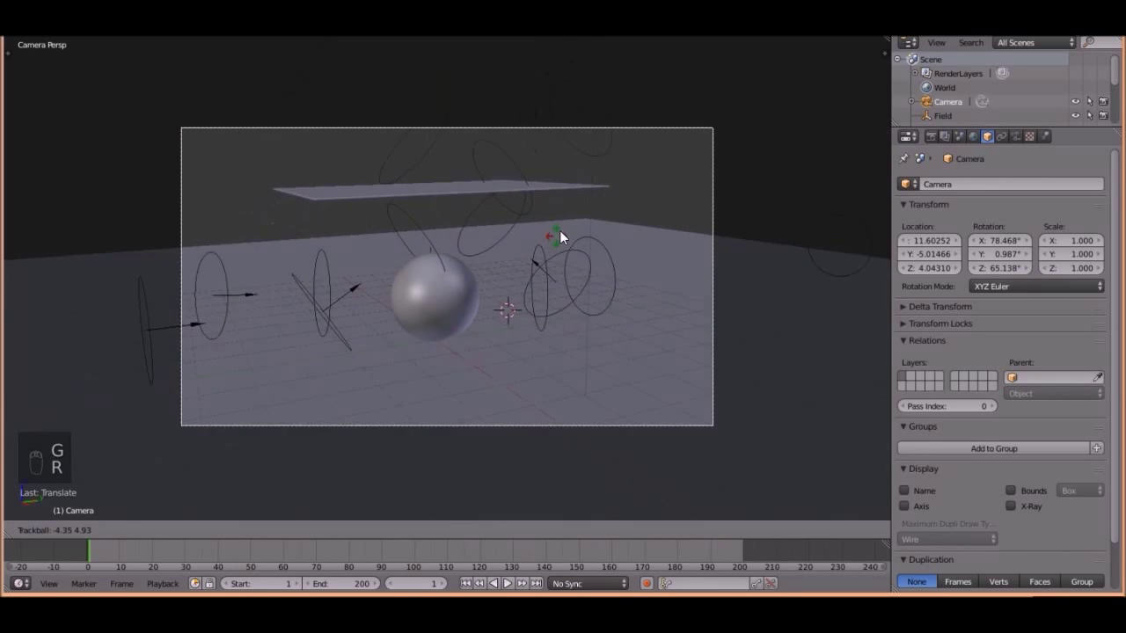
middle_click(512, 277)
key("g")
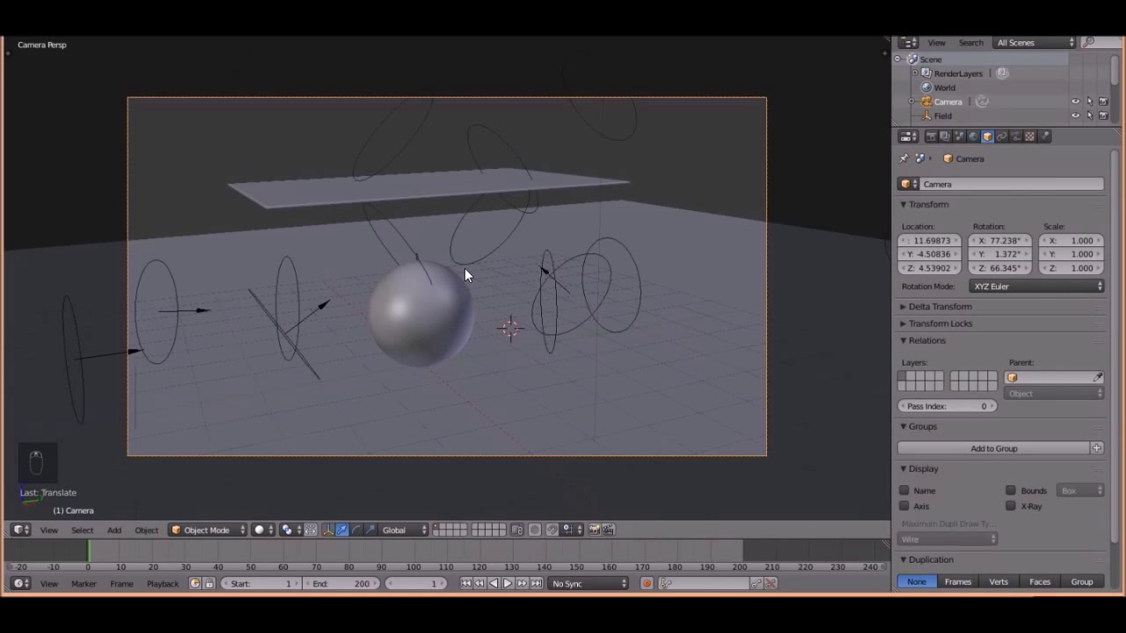
key("r")
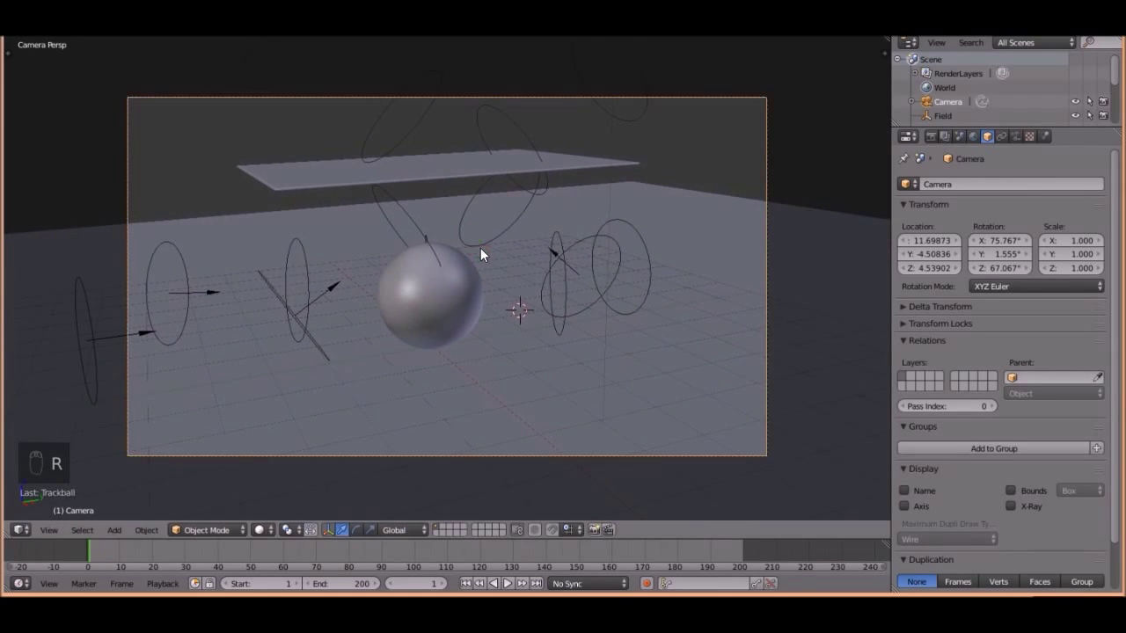
- Play the cloth simulation and swing the camera's aim across the scene on a constrained axis
middle_click(626, 248)
left_click_drag(625, 247, 598, 422)
key("alt+a")
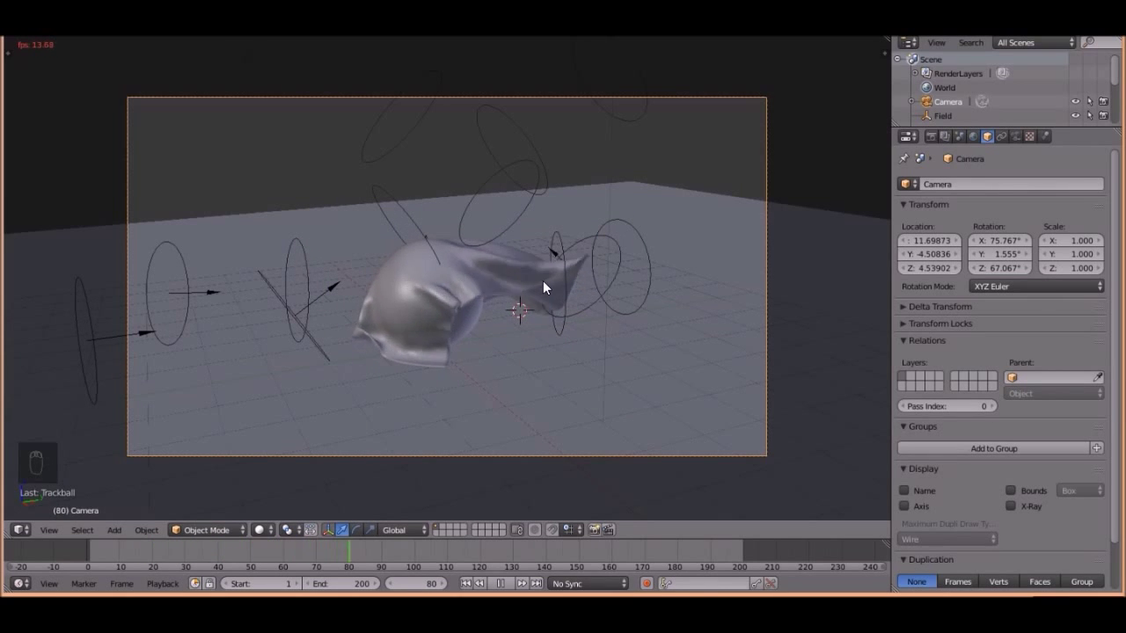
key("r")
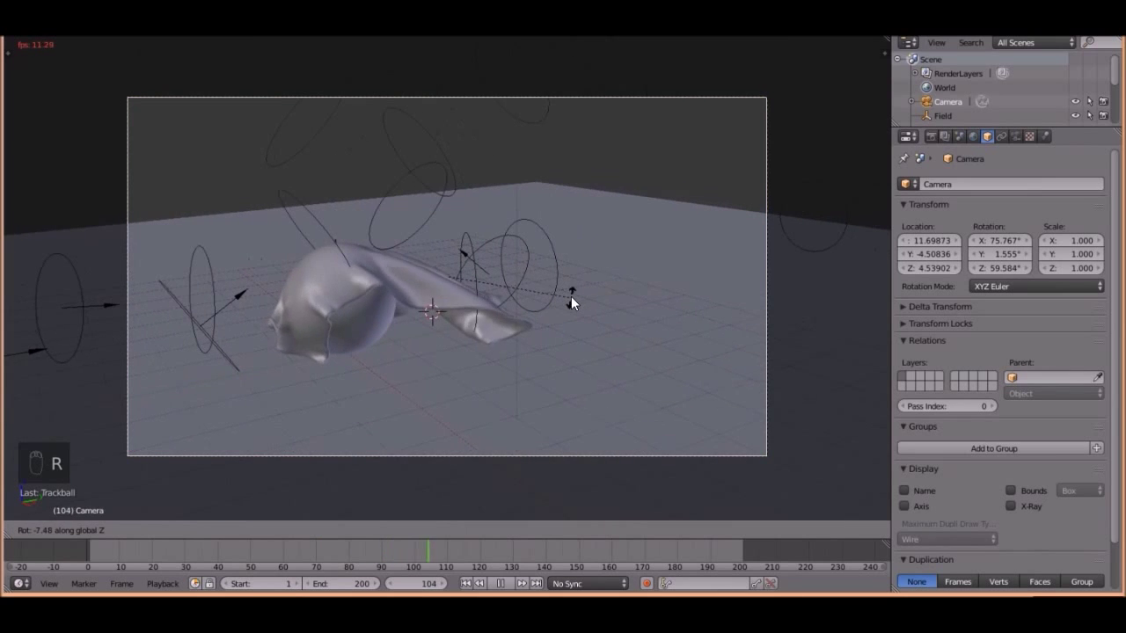
left_click_drag(564, 312, 589, 310)
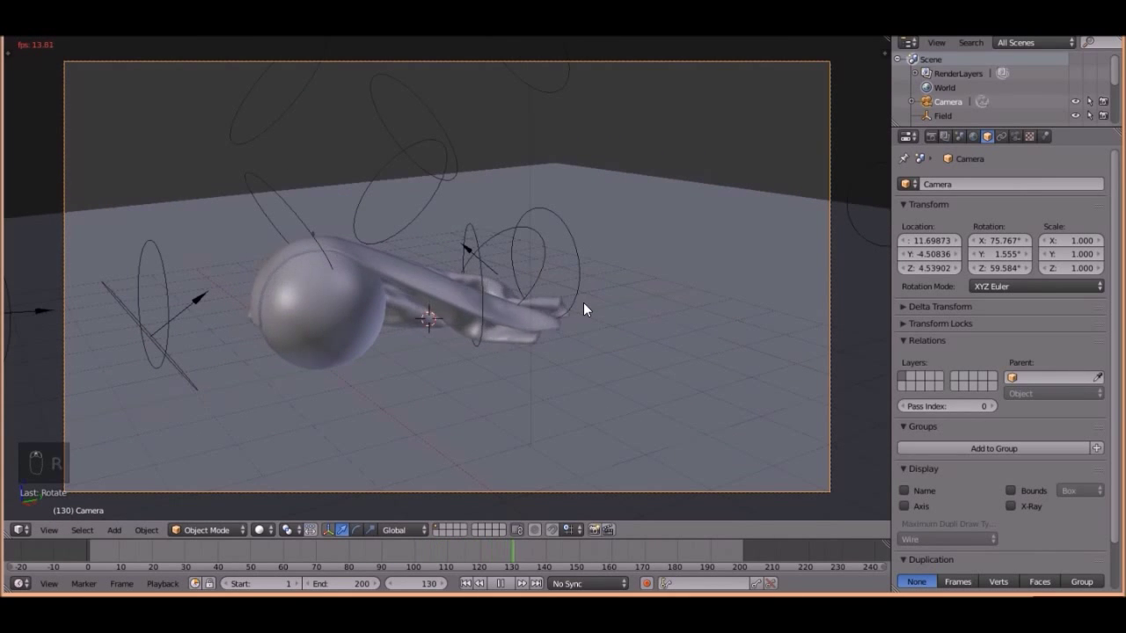
middle_click(534, 334)
key("g")
- Move the camera slightly closer to the scene along one axis
left_click_drag(579, 577, 519, 578)
key("r")
key("g")
key("g")
key("r")
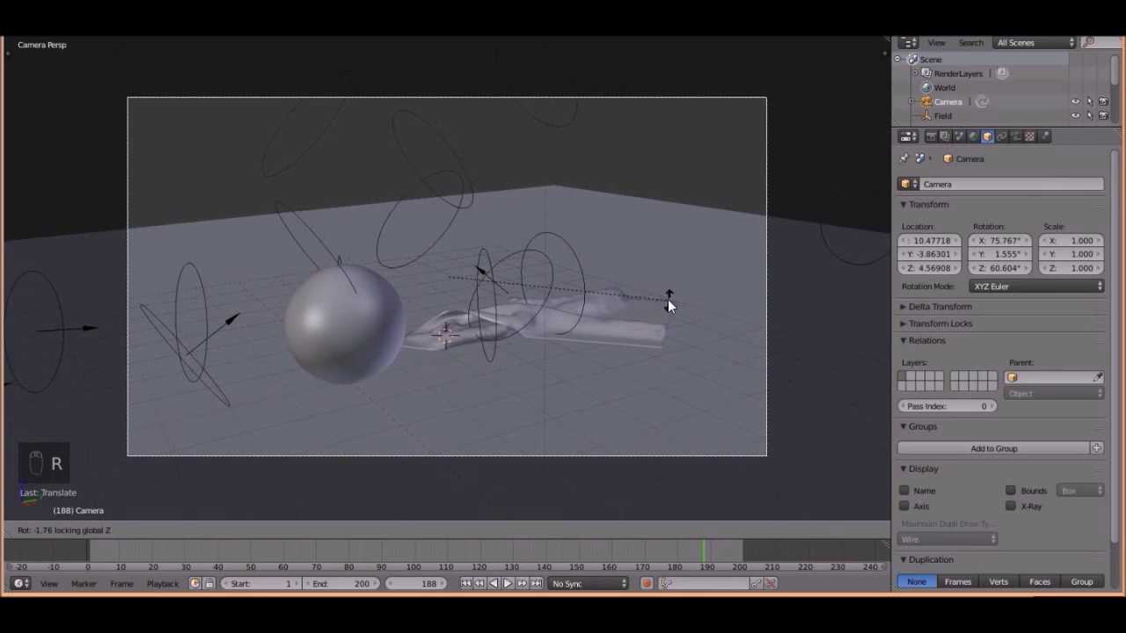
left_click_drag(474, 589, 636, 380)
- Replay the drape, re-aim and nudge the camera to about X 10.31, Y -3.77, Z 4.52, and return to frame 1
key("alt+a")
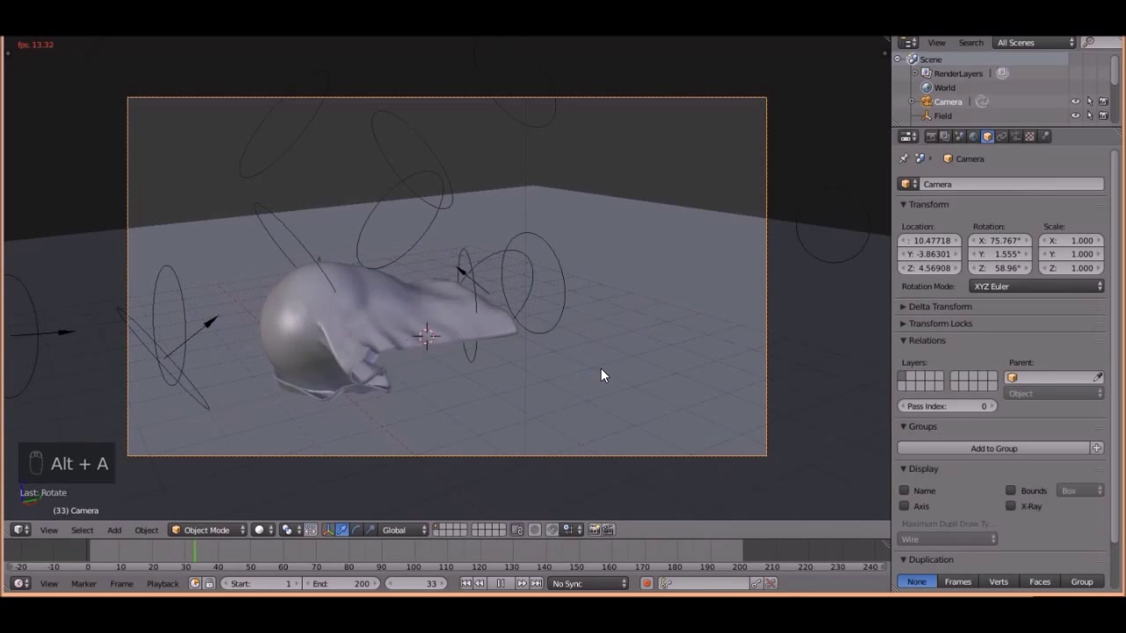
key("r")
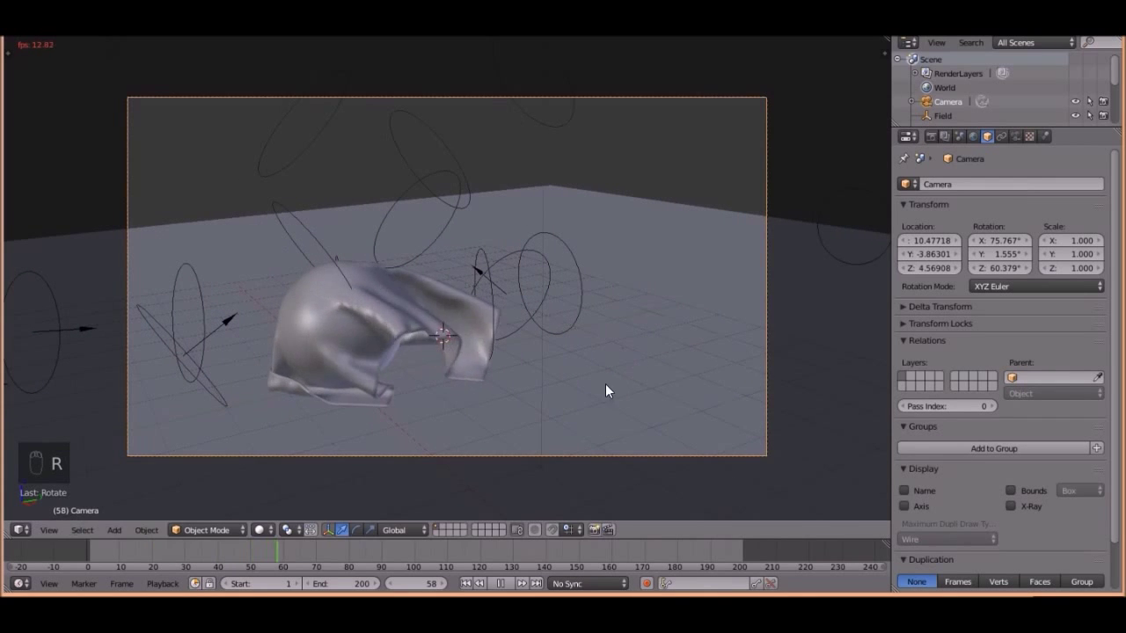
left_click_drag(487, 590, 470, 232)
key("g")
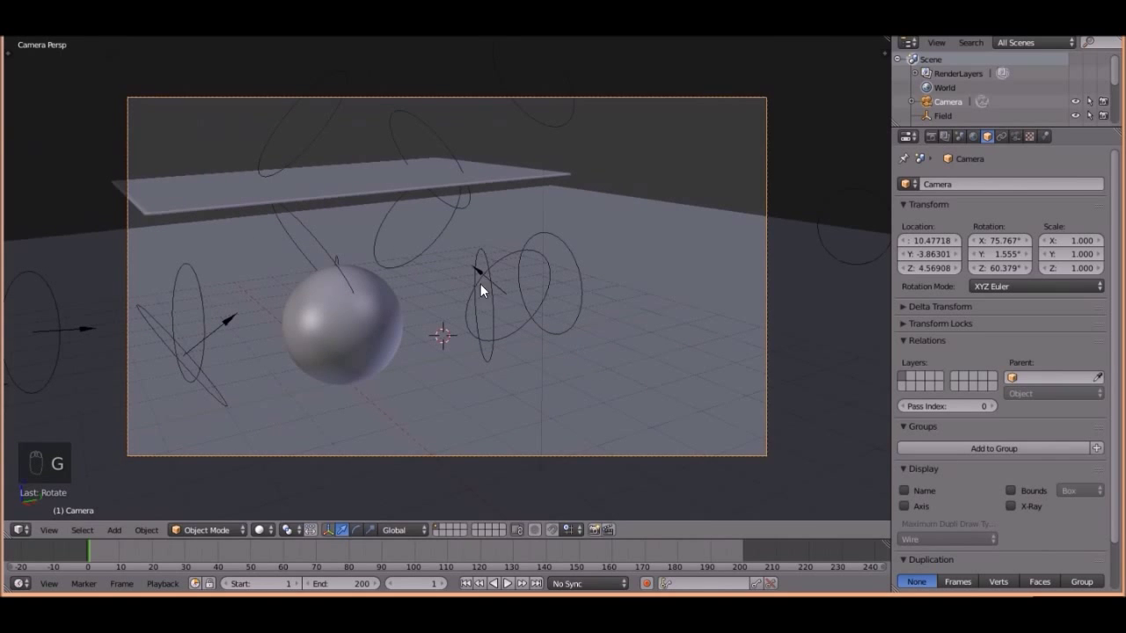
key("g")
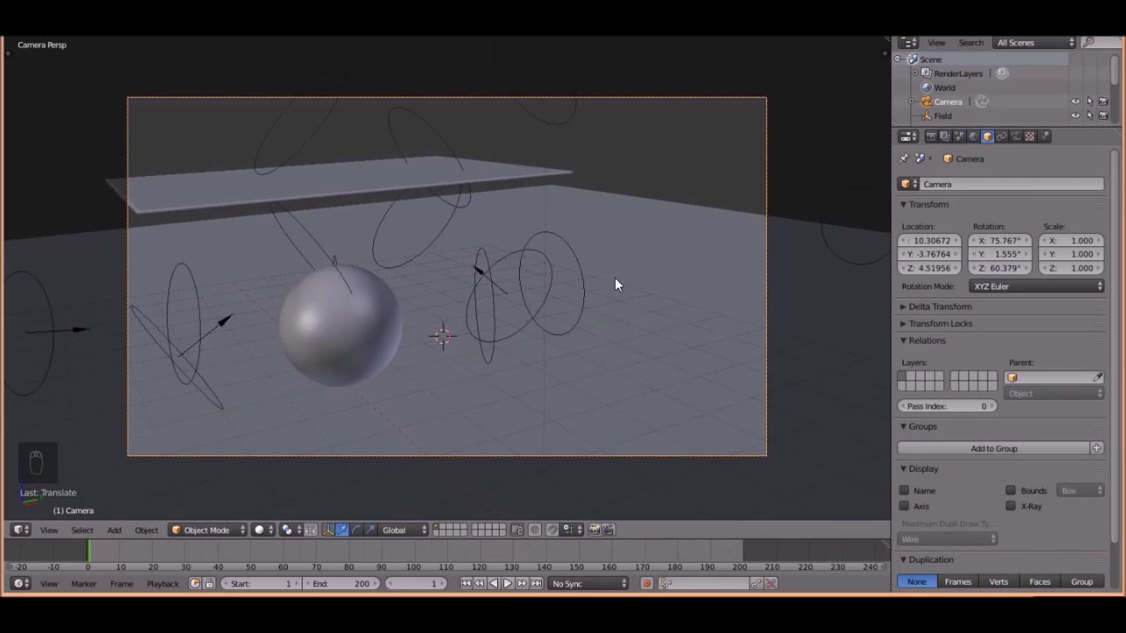
left_click_drag(642, 279, 624, 297)
- Extrude the backdrop plane's edges upward in Edit Mode to form a floor-and-wall sweep
key("s")
key("Tab")
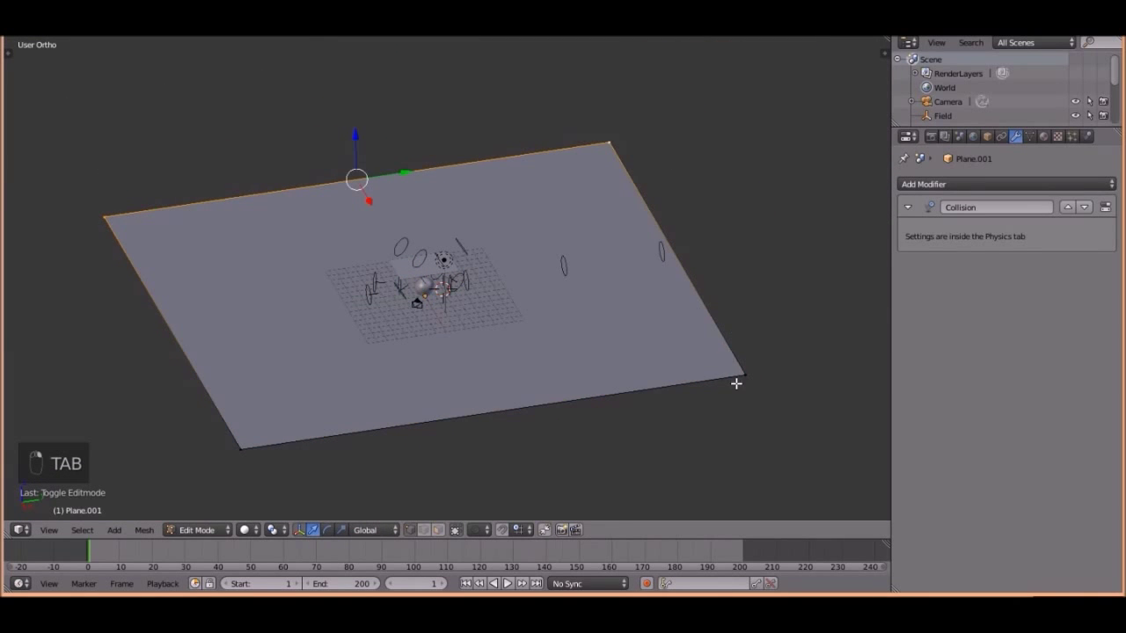
key("e")
key("Tab")
key("ctrl+5")
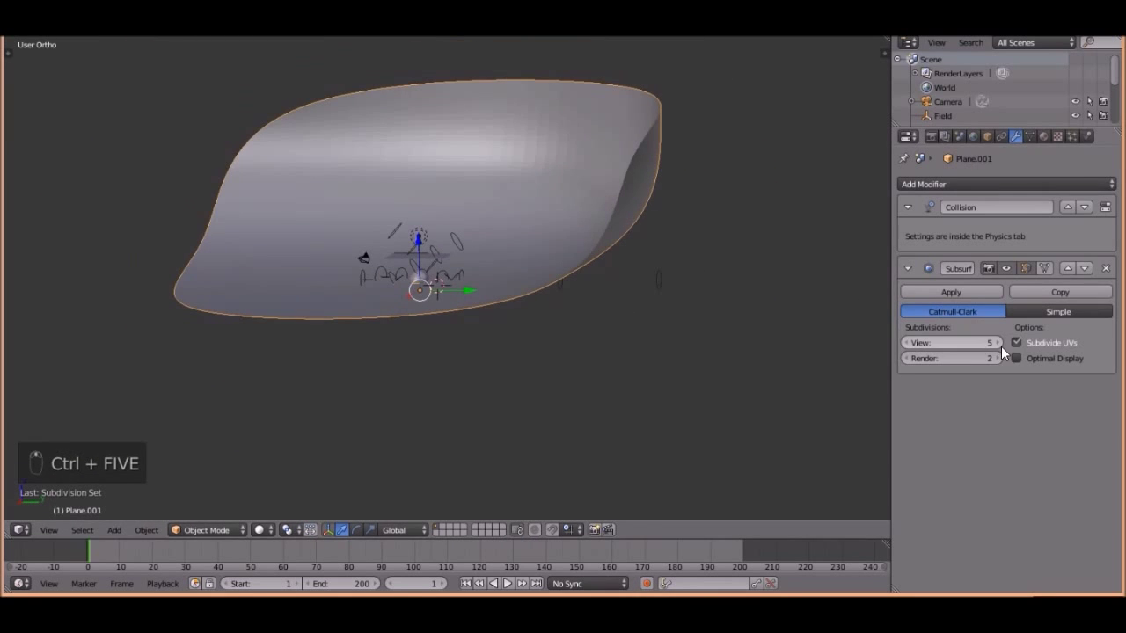
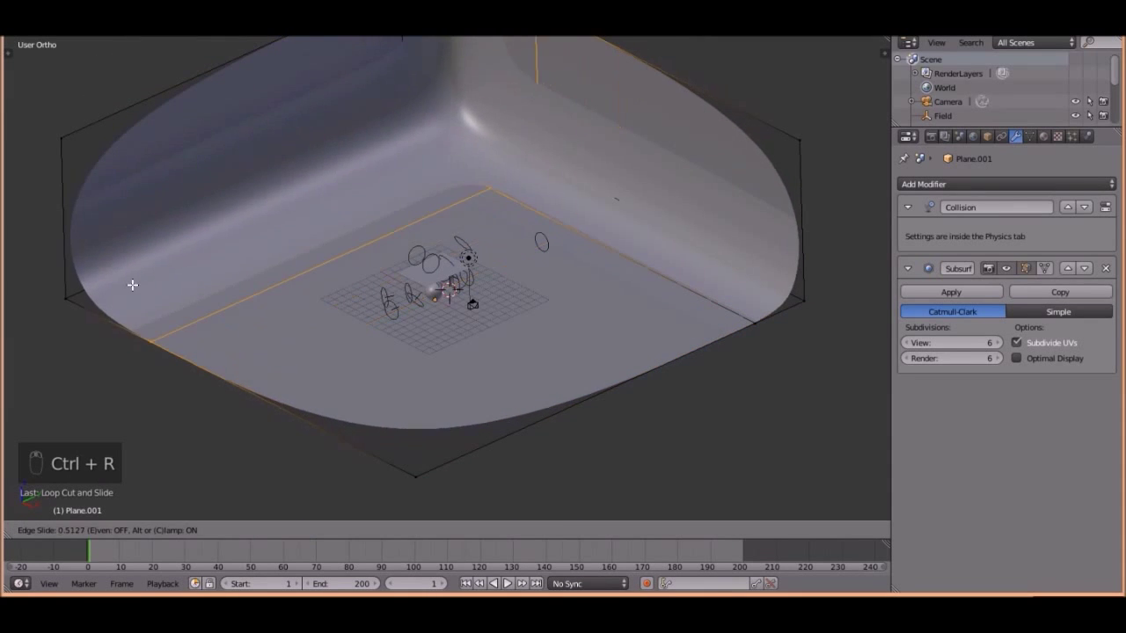
- Smooth the backdrop with a level-6 Subdivision Surface for View and Render, checked through the camera
key("Tab")
key("Tab")
key("t")
key("KP_0")
left_click(417, 281)
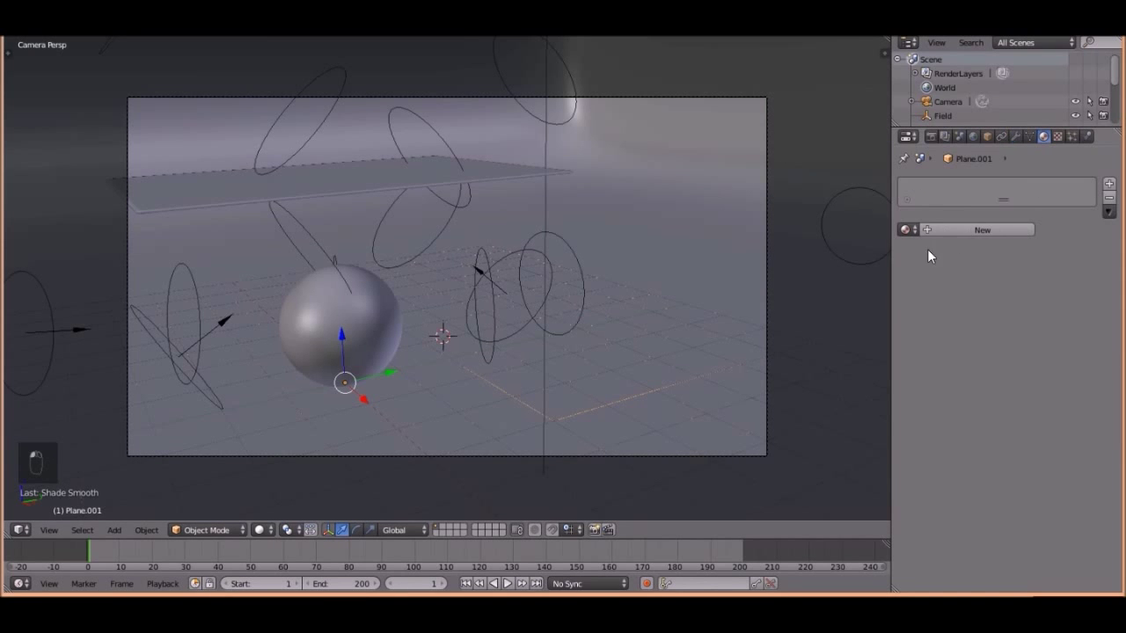
- Select the cloth plane and bring its material nodes into view
left_click(465, 221)
right_click(475, 211)
middle_click(394, 164)
left_click_drag(638, 212, 959, 232)
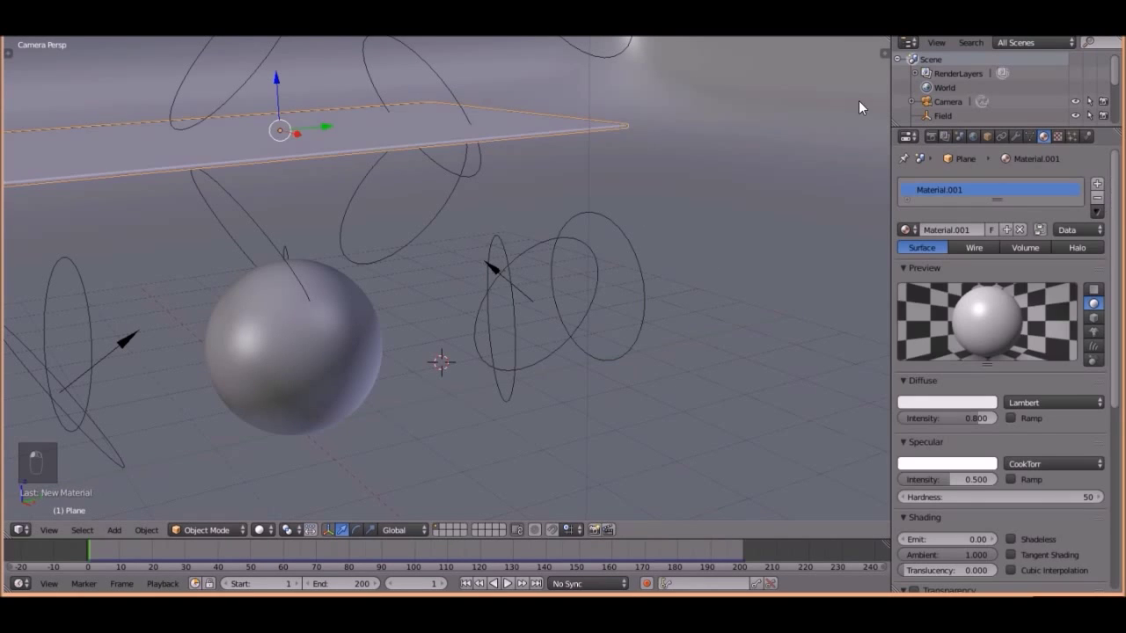
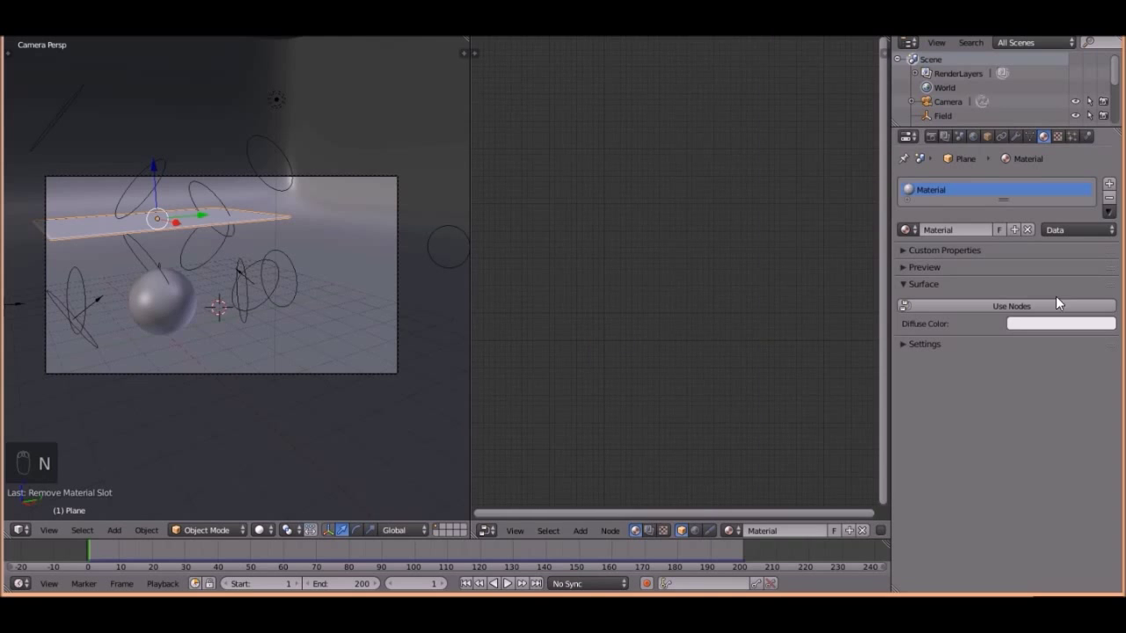
key("n")
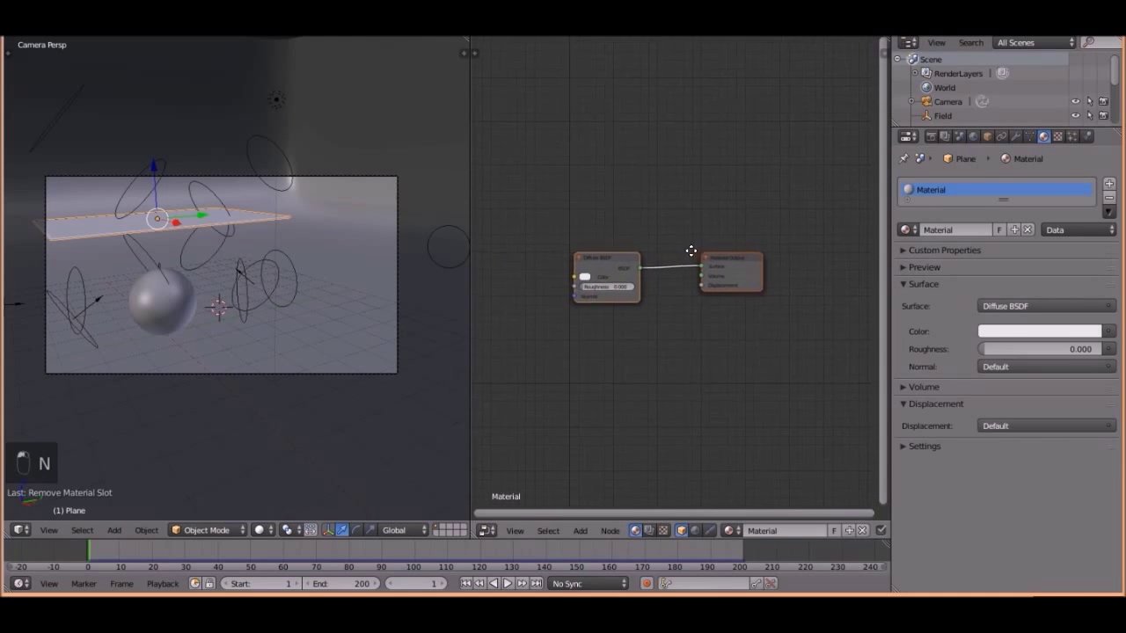
- Add a Glossy BSDF into the Mix Shader alongside the Diffuse, with the mix factor at 0.100
right_click(595, 268)
key("g")
key("shift+a")
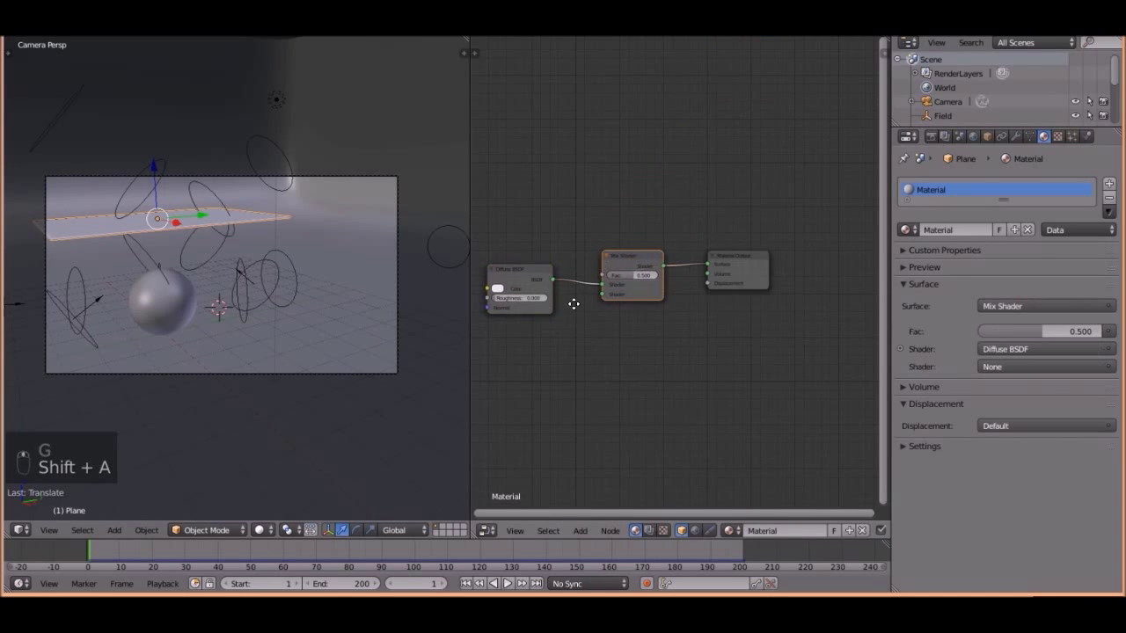
key("shift+a")
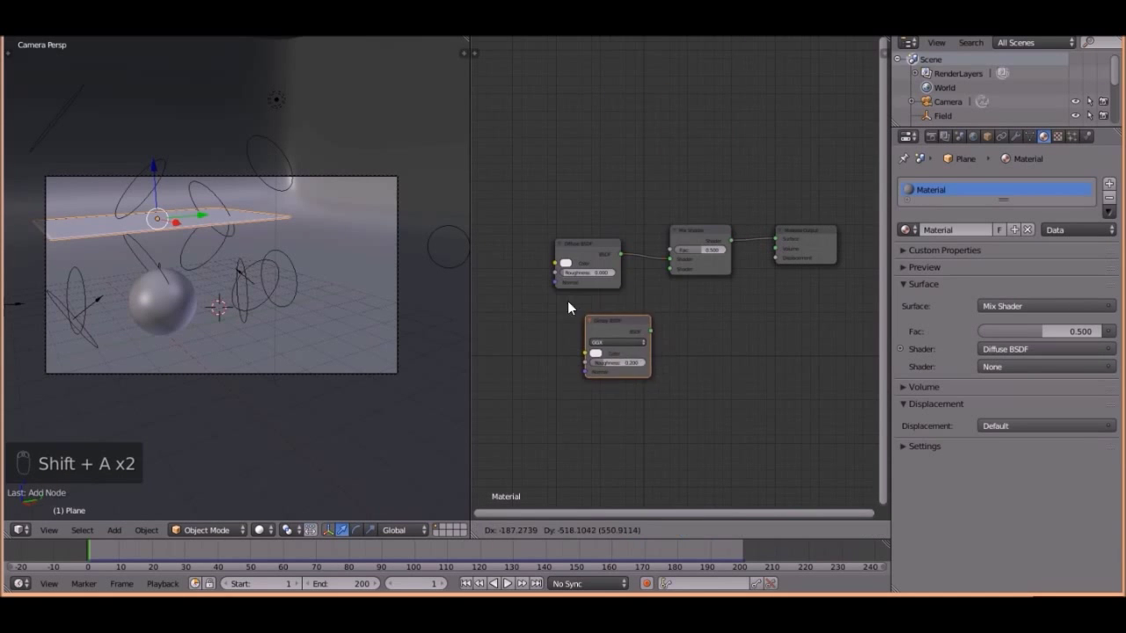
key("f")
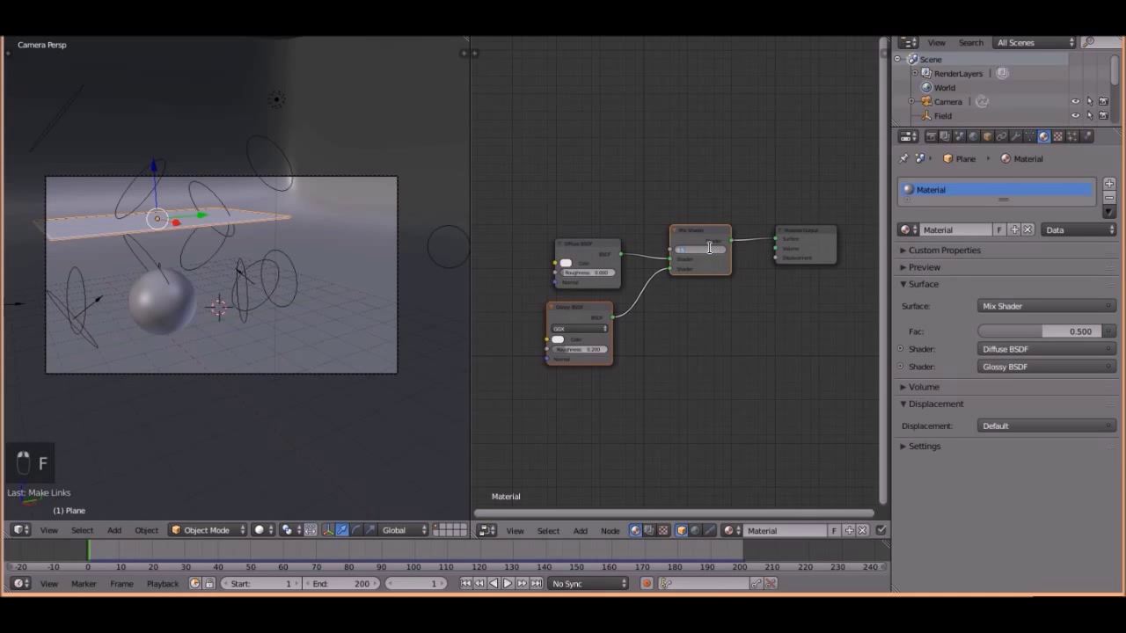
key("a")
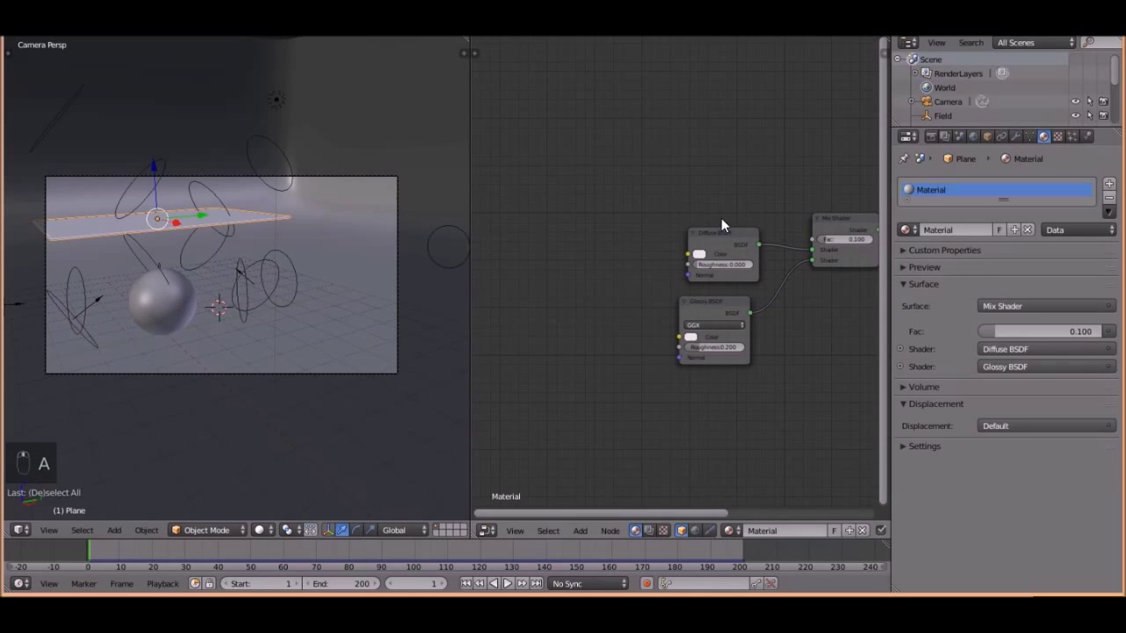
- Drive the mix factor with a Fresnel node, make the diffuse dark blue, and preview the render
key("shift+a")
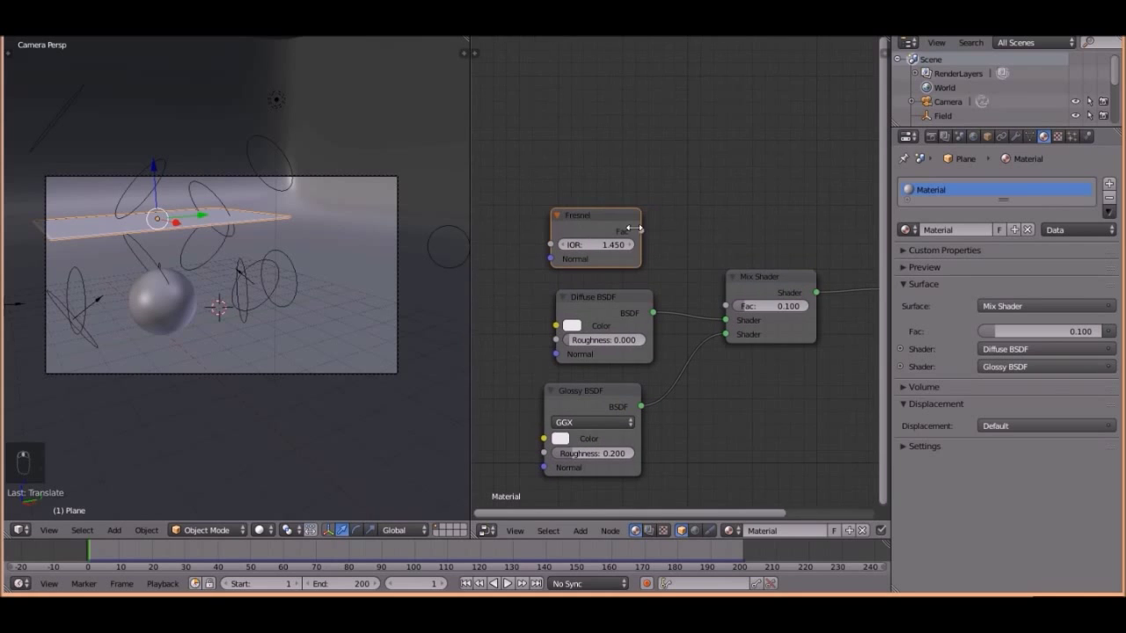
left_click_drag(670, 241, 786, 210)
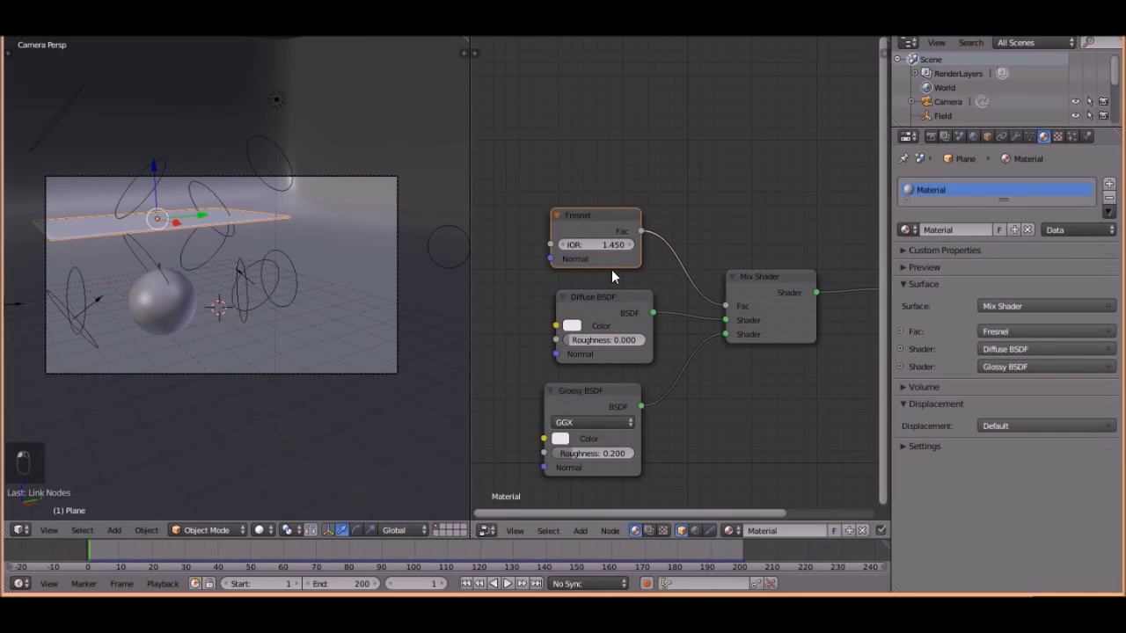
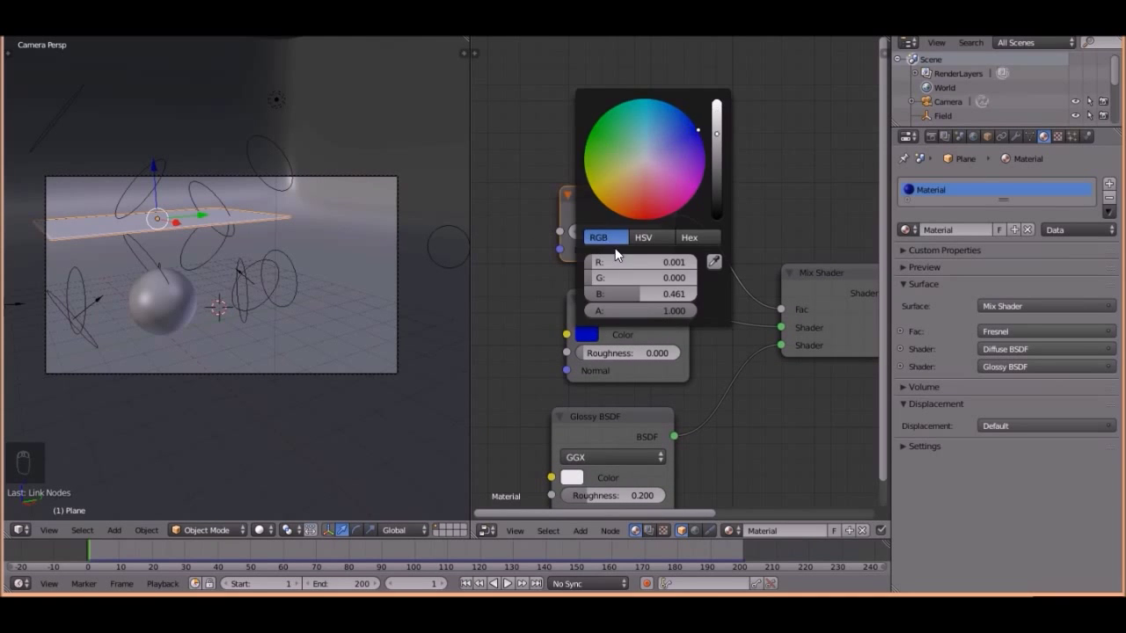
middle_click(225, 311)
key("shift+z")
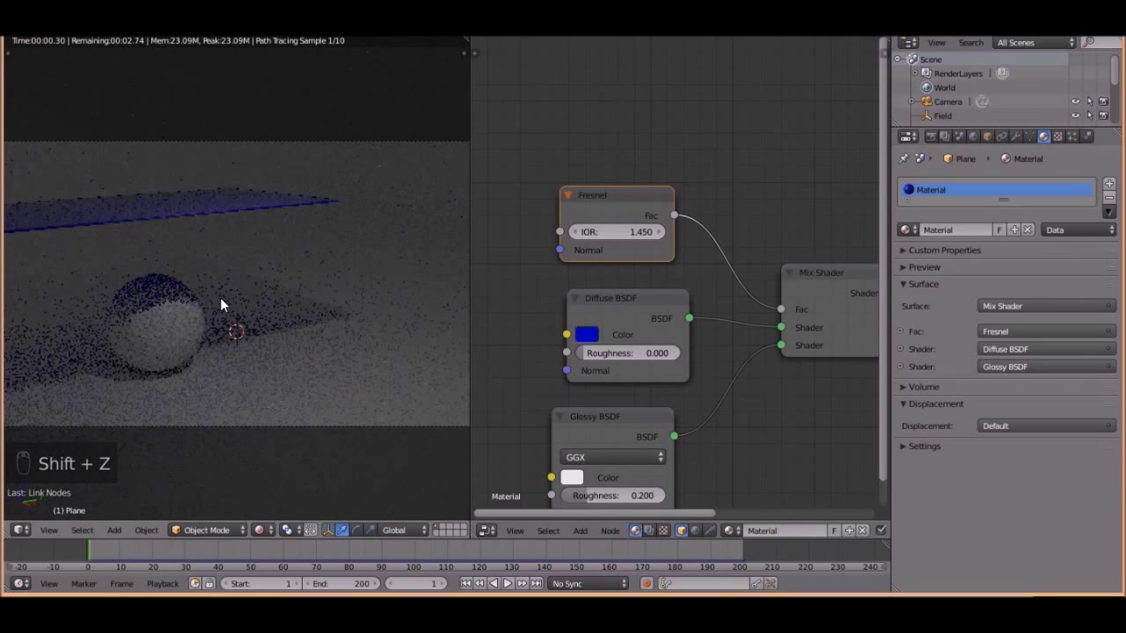
- Return the viewport to Solid shading and join the node editor area into the 3D view
left_click_drag(936, 277, 713, 281)
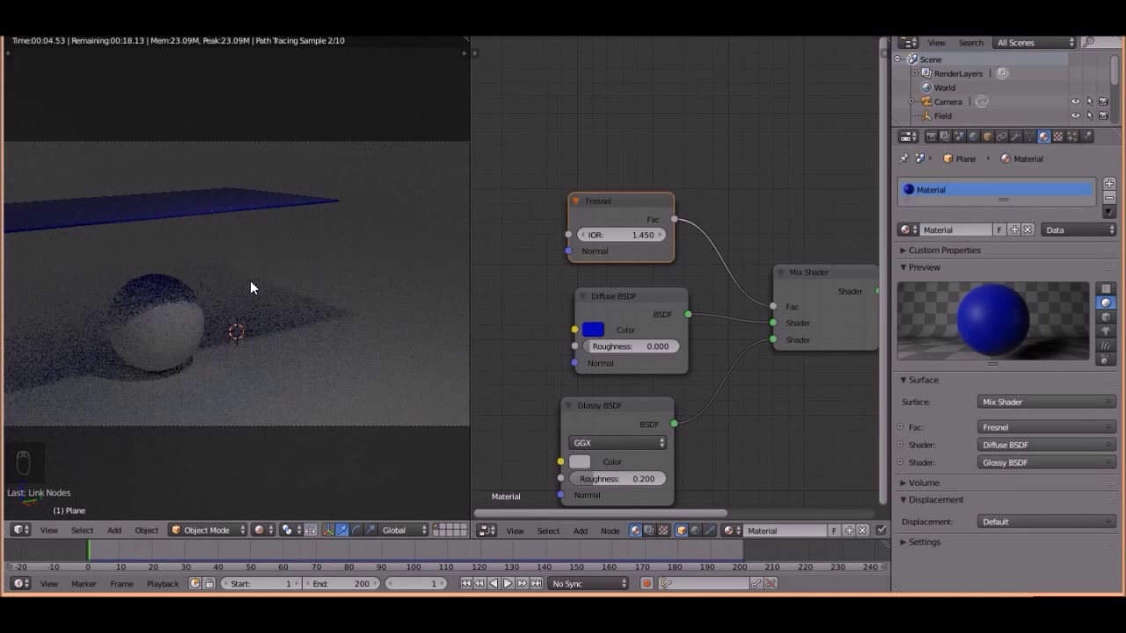
middle_click(256, 287)
key("z")
key("z")
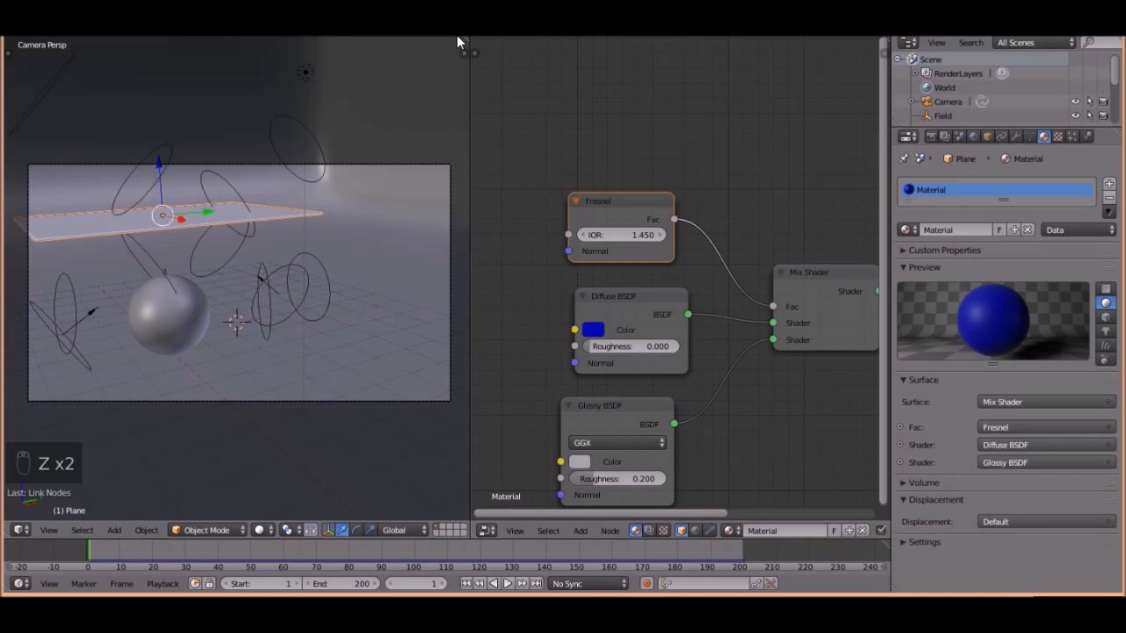
left_click(490, 229)
- Make the cloth material's surface a Mix Shader combining Diffuse and Glossy BSDF at roughness 0.200
middle_click(636, 90)
left_click(578, 186)
key("z")
key("z")
left_click_drag(990, 225, 954, 265)
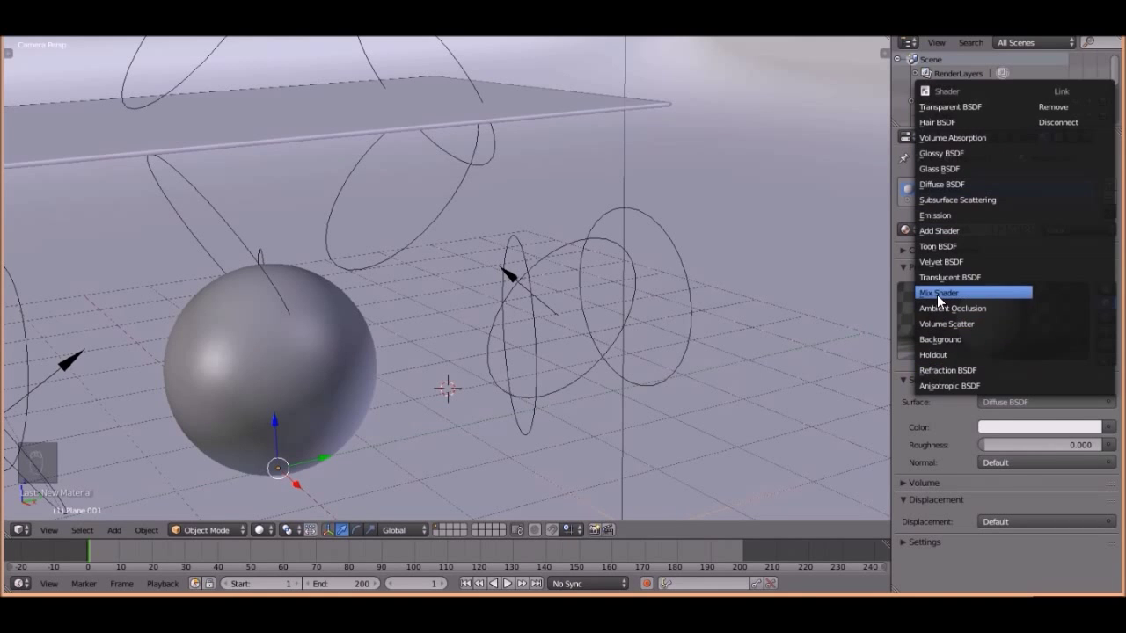
left_click_drag(1018, 446, 564, 329)
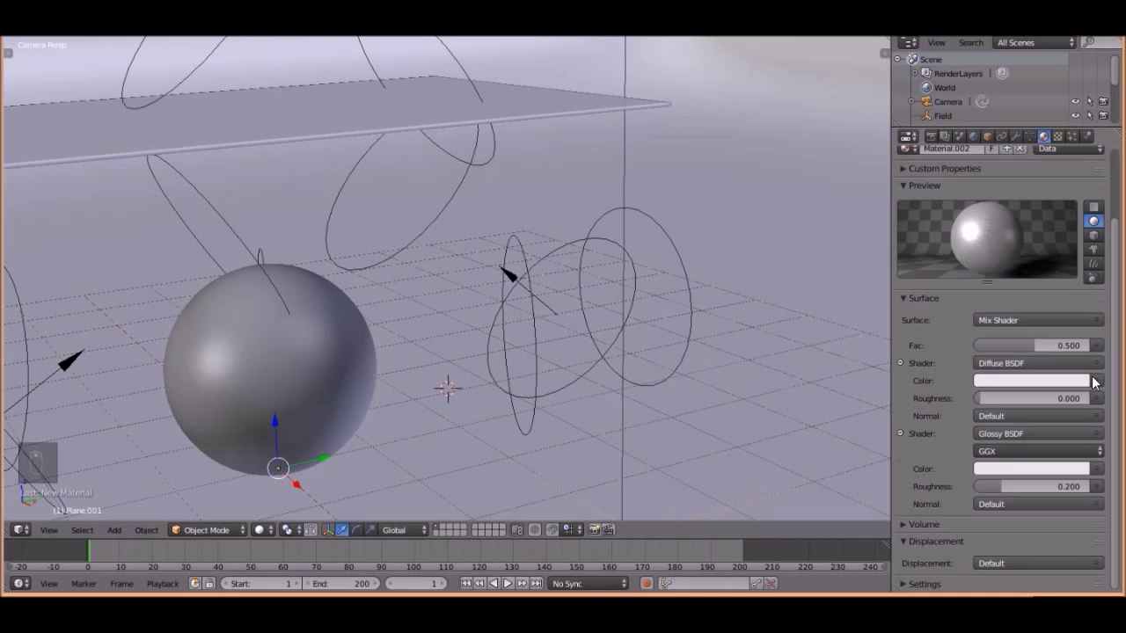
- Give the sphere a mirror-like Glossy BSDF material (Material.003) with roughness 0 and preview the render
left_click_drag(995, 207, 636, 370)
left_click_drag(636, 371, 538, 365)
right_click(538, 365)
left_click_drag(355, 347, 959, 223)
left_click_drag(958, 223, 405, 330)
left_click_drag(404, 330, 514, 590)
left_click_drag(514, 590, 512, 584)
left_click_drag(499, 561, 431, 408)
key("shift+z")
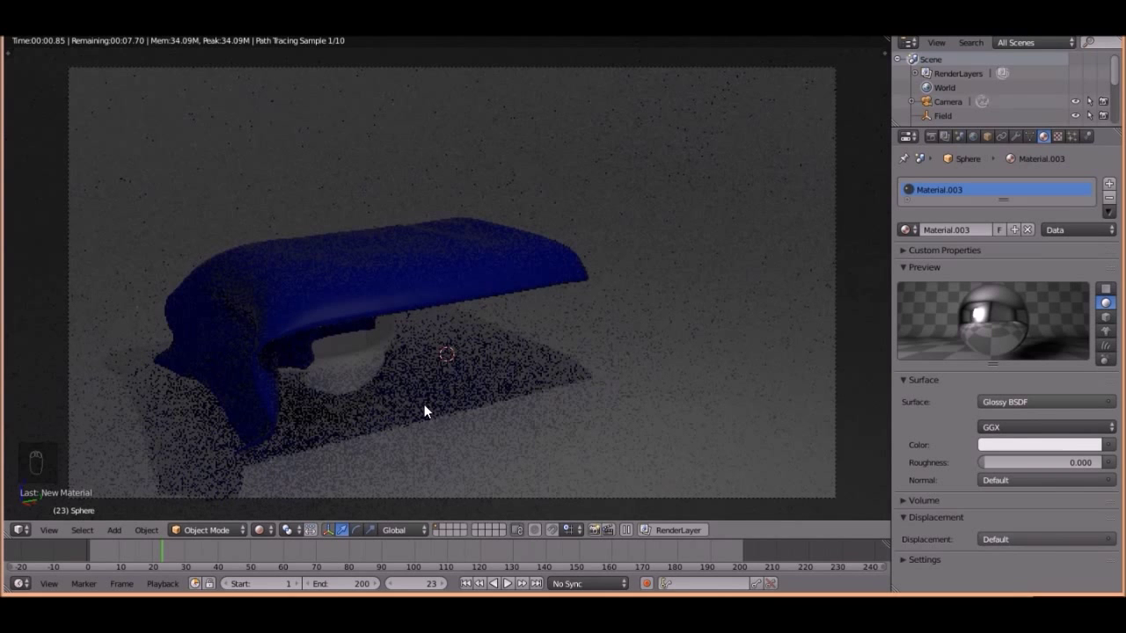
- Show the World settings, return to solid view and preview the render against the white backdrop
key("z")
key("z")
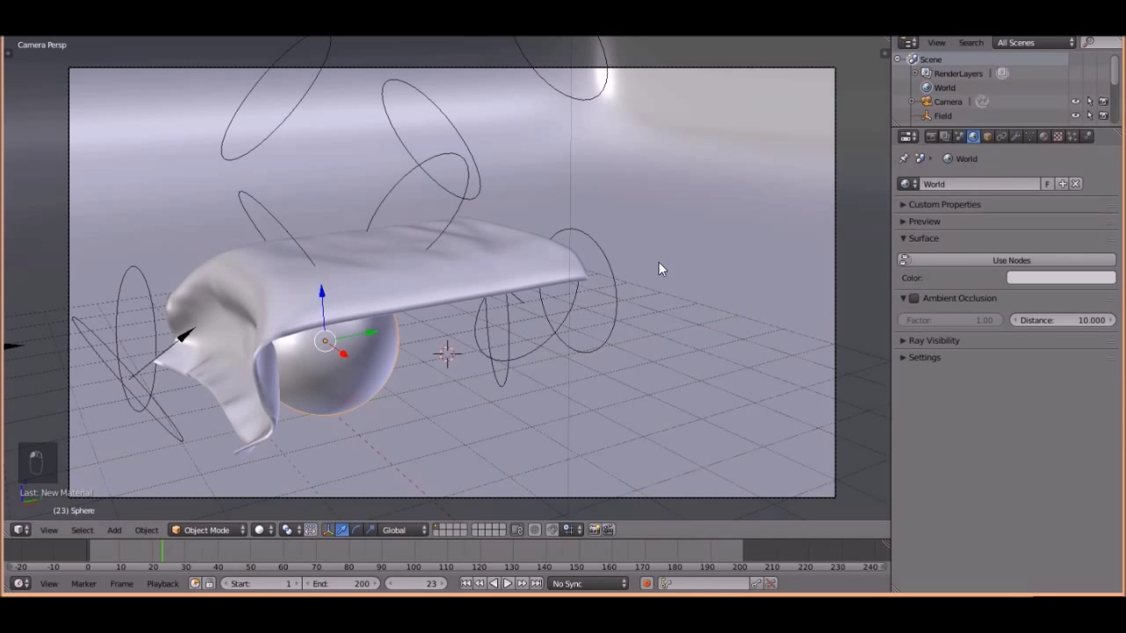
key("shift+z")
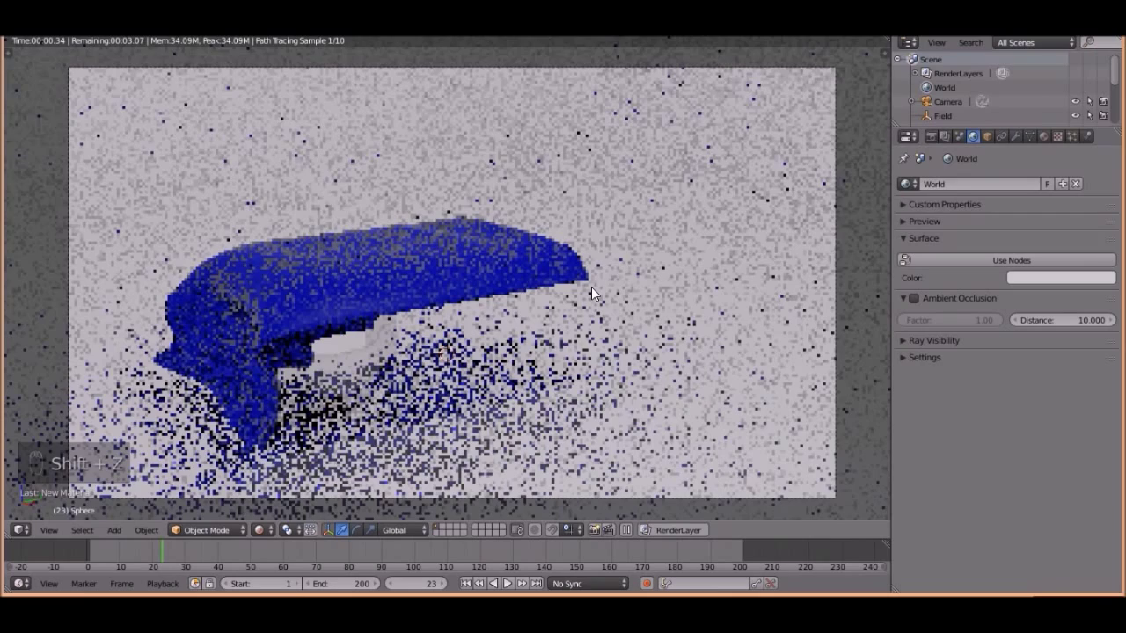
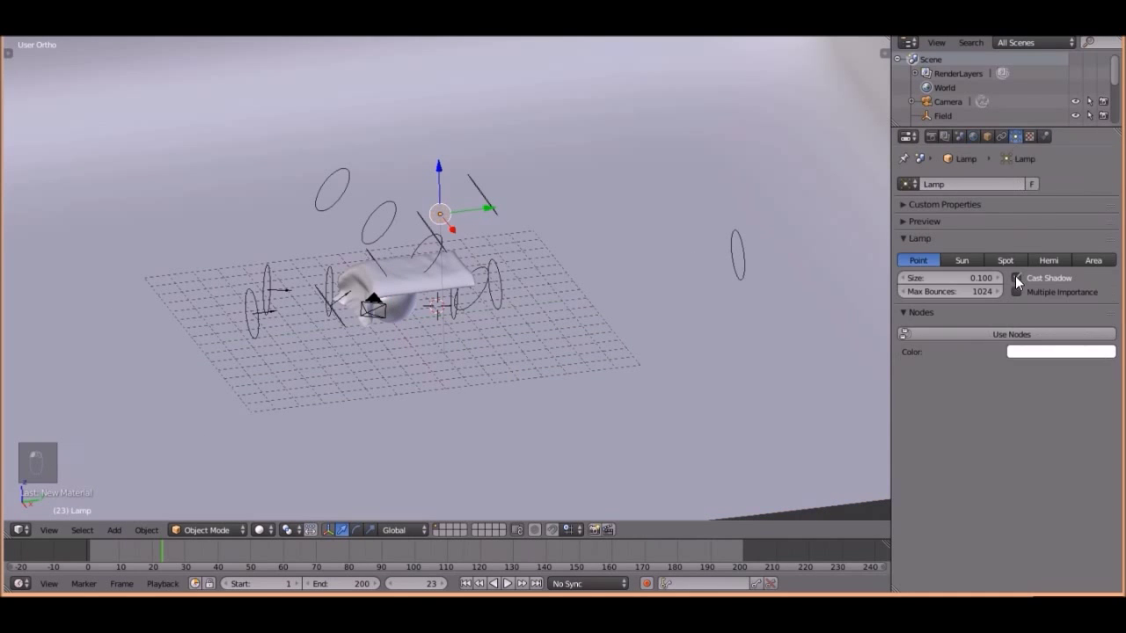
- Rotate and move the lamp from top and side views so it aims at the draped cloth
key("KP_7")
key("z")
key("r")
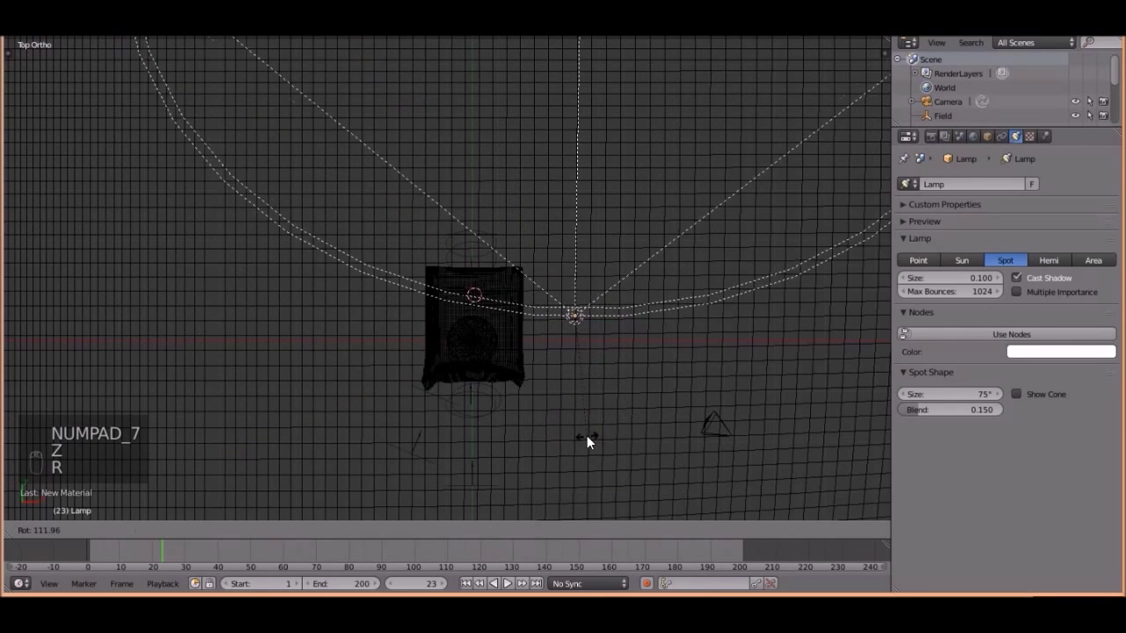
key("g")
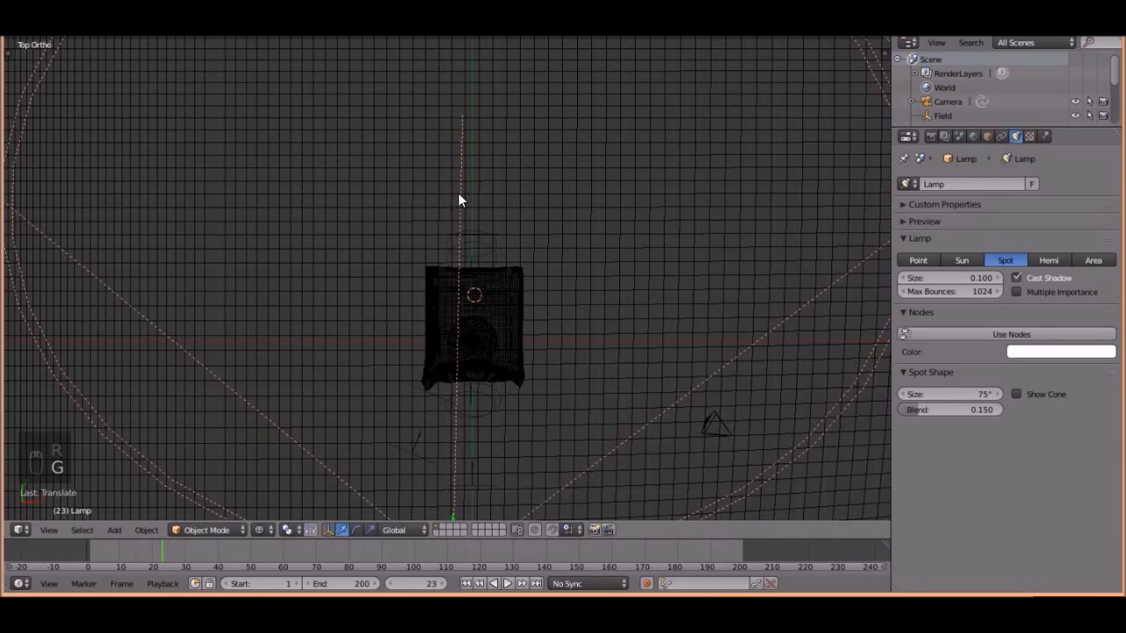
key("KP_3")
key("r")
key("g")
key("r")
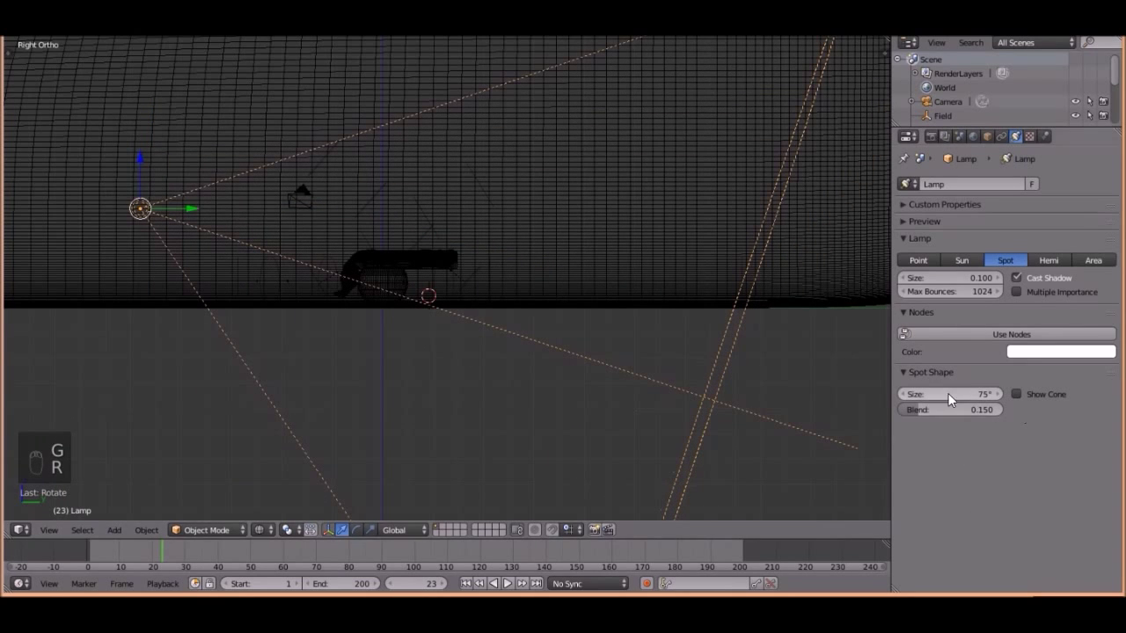
middle_click(258, 384)
key("z")
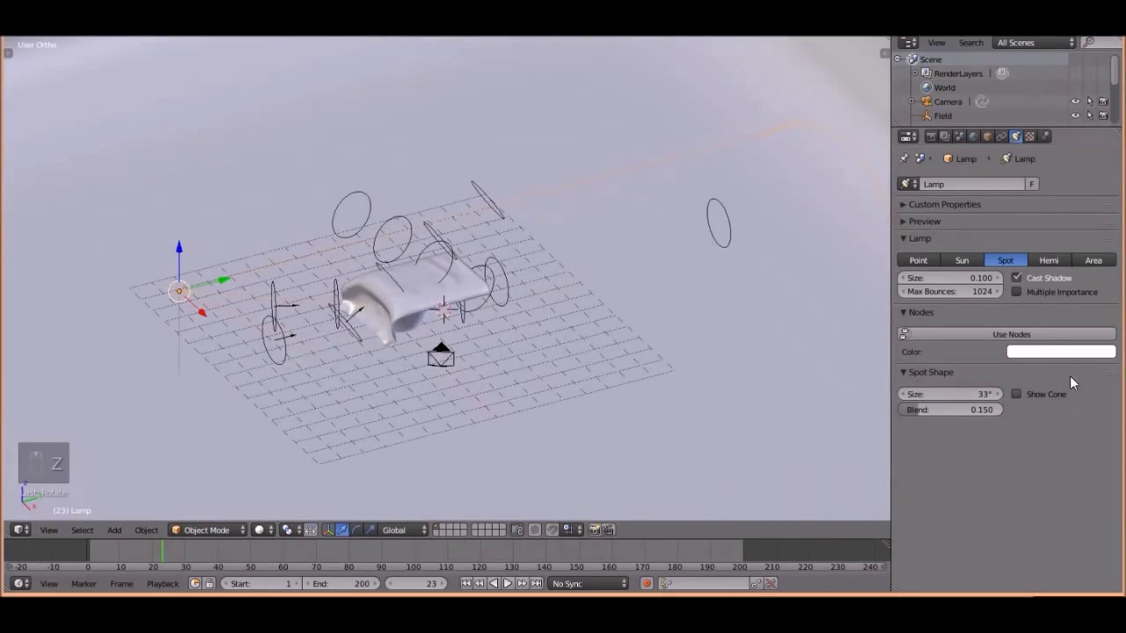
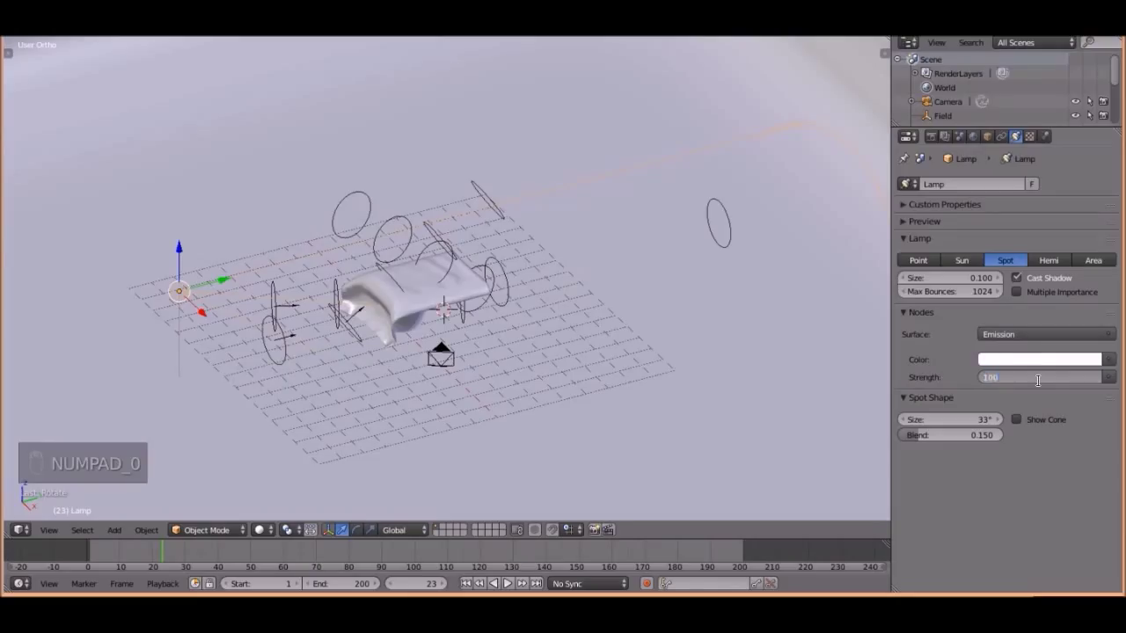
- Make the lamp a 33° spot with emission strength 1000 and a warm pale-yellow colour, then preview the lit scene
left_click_drag(1045, 361, 599, 320)
key("KP_0")
key("shift+z")
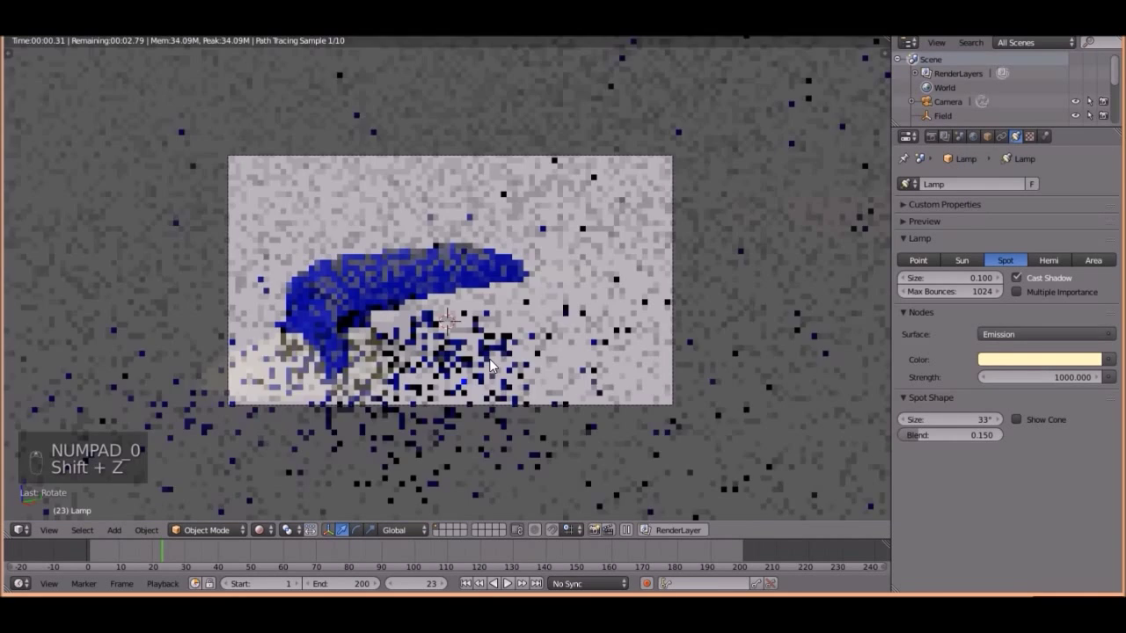
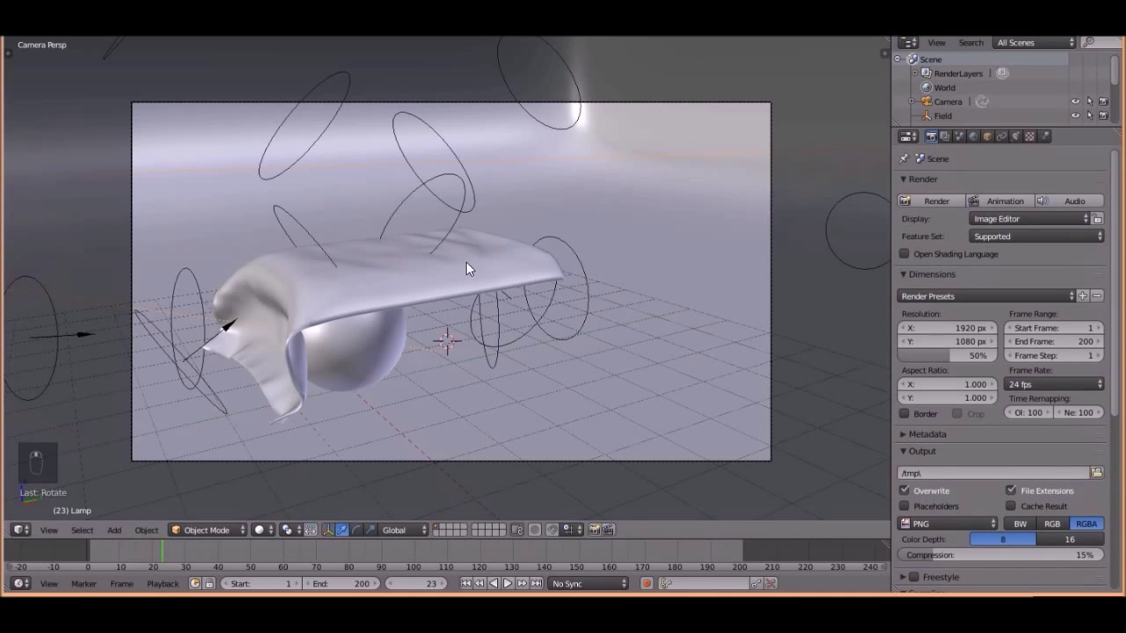
- Save the file, darken the sphere's Glossy BSDF colour and preview the render
key("ctrl+s")
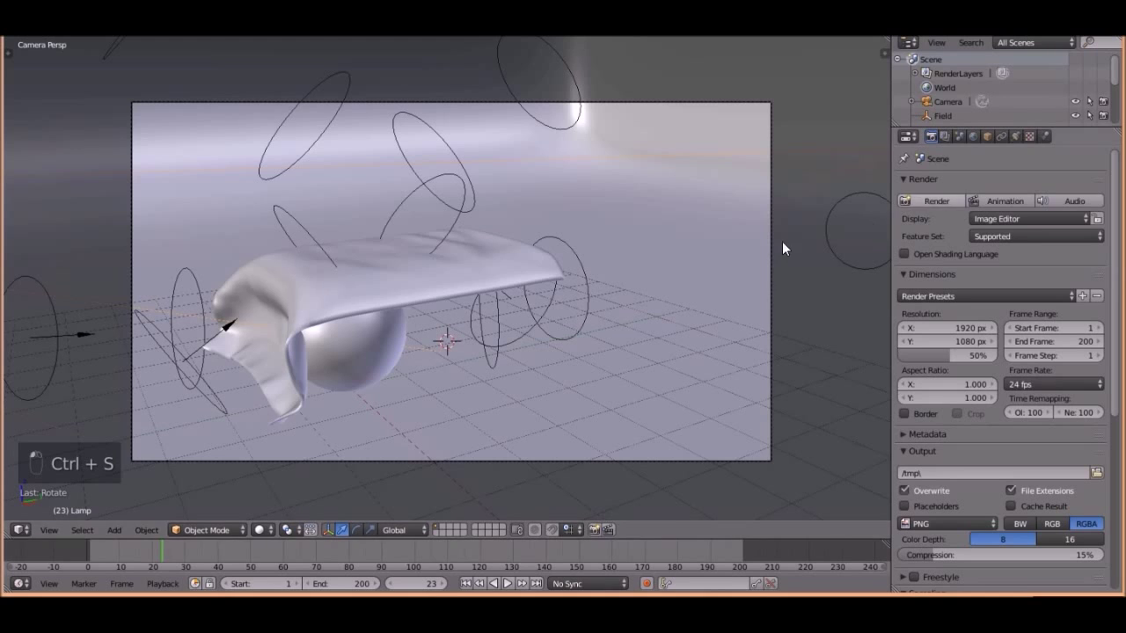
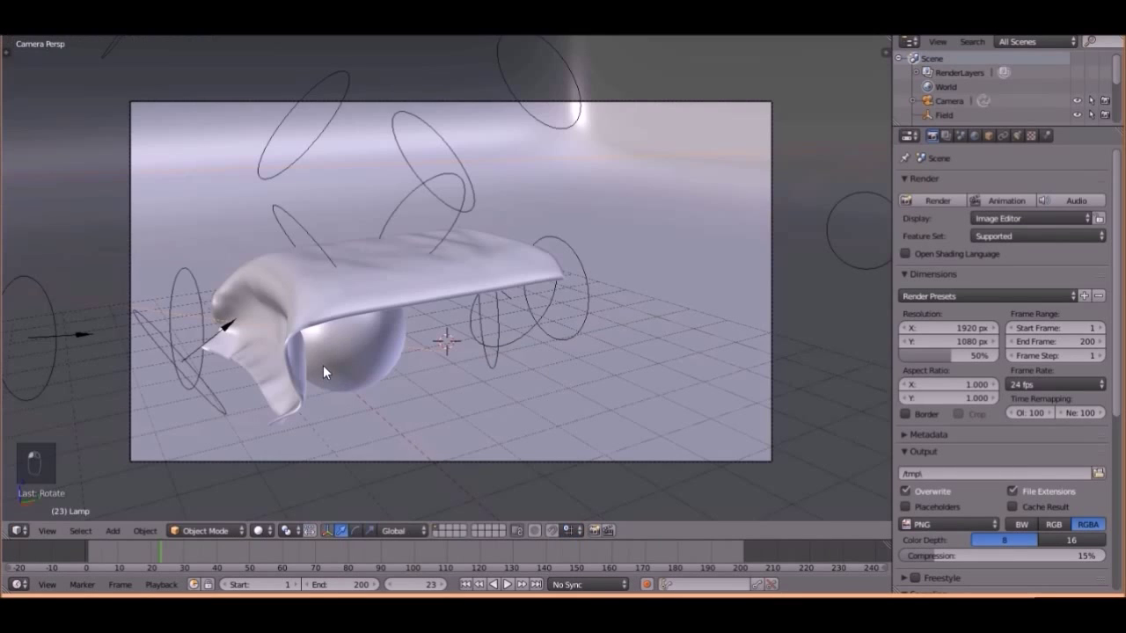
key("z")
key("z")
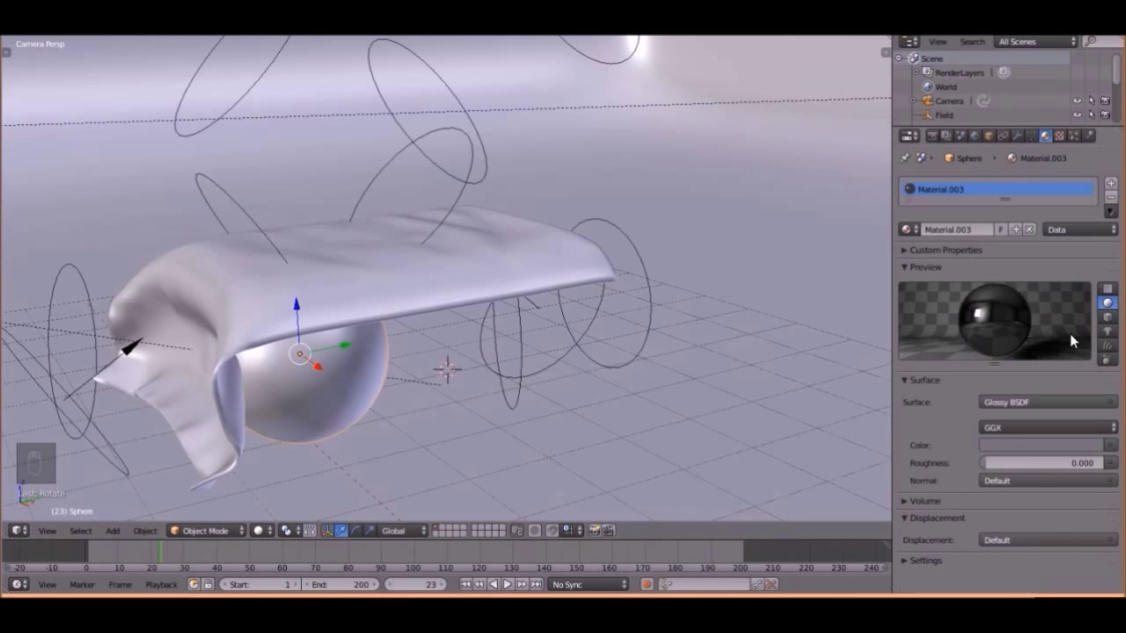
middle_click(982, 311)
key("shift+z")
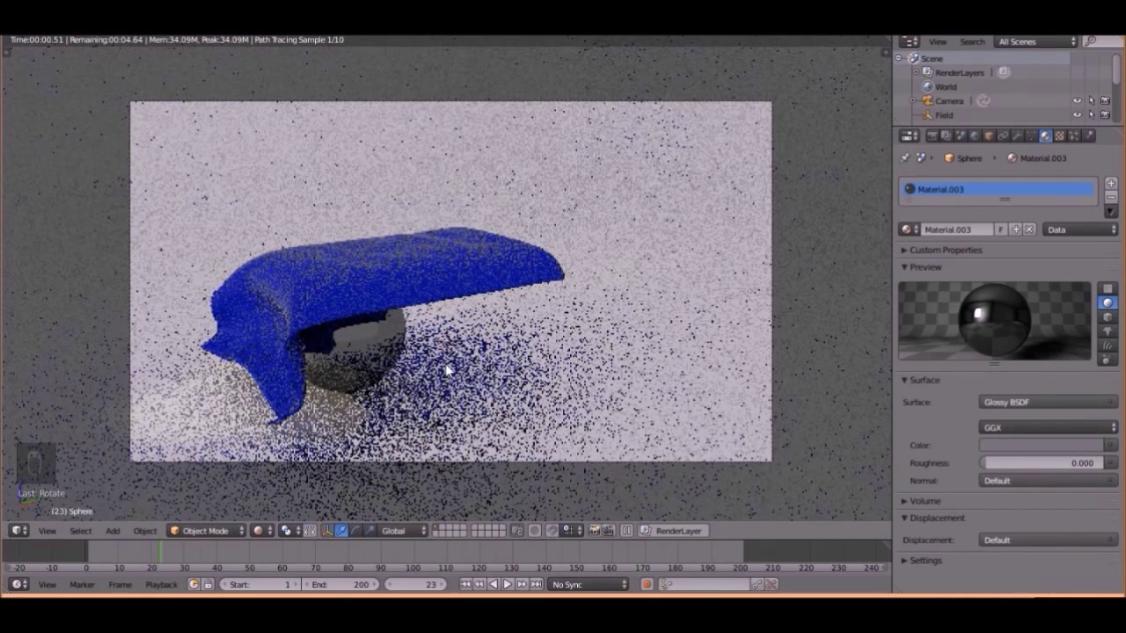
- Return to solid view and show the render settings (1920×1080 at 50%, PNG output)
key("z")
key("z")
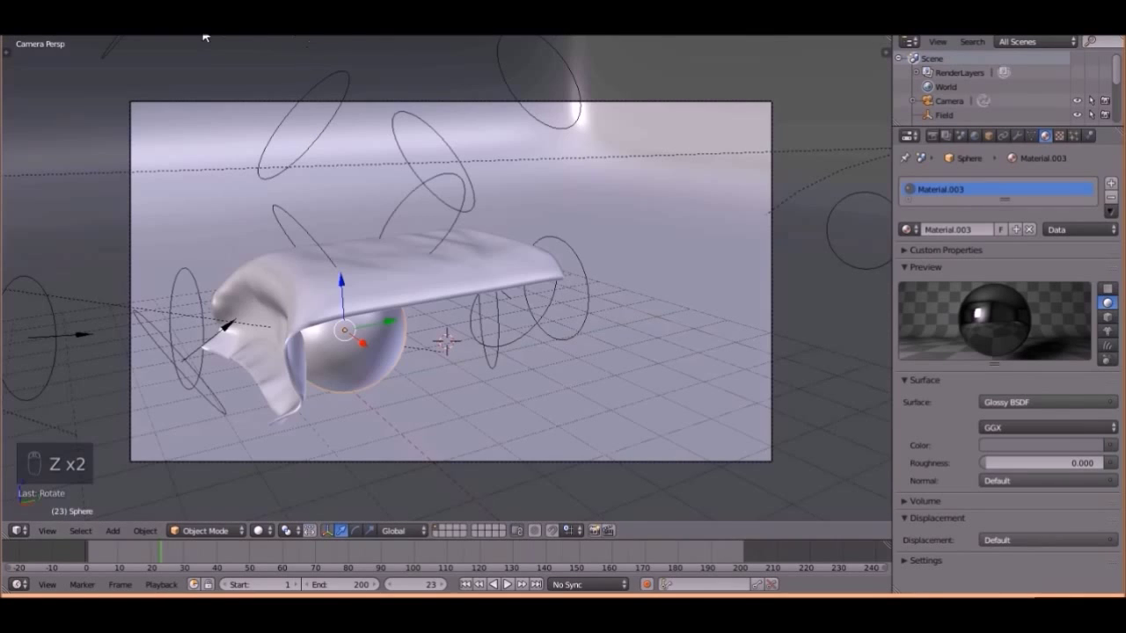
left_click(939, 145)
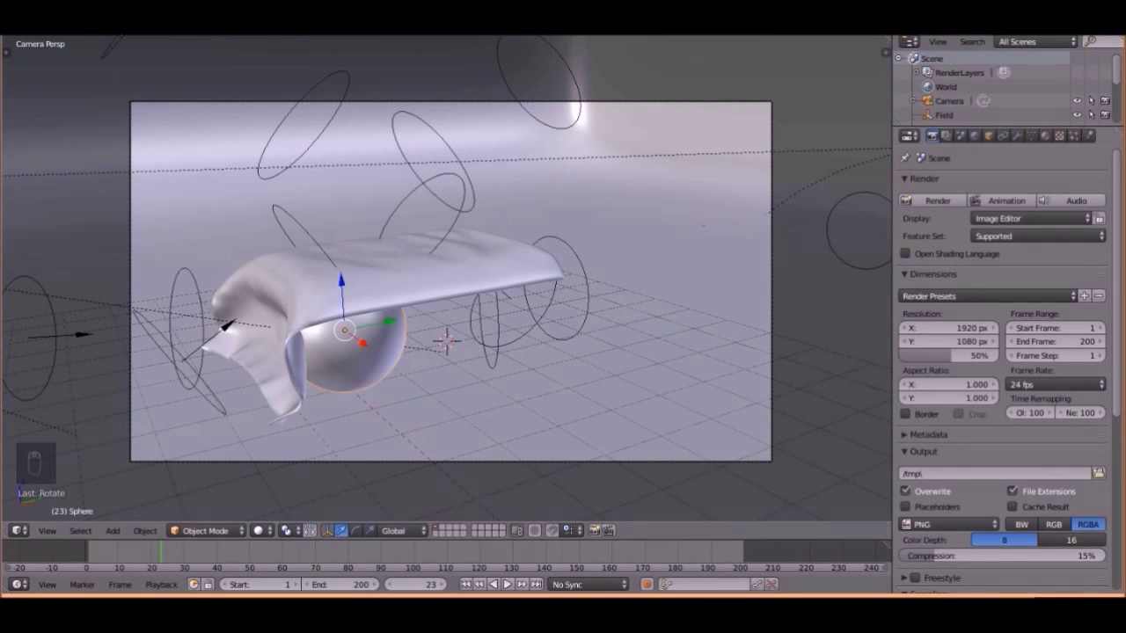